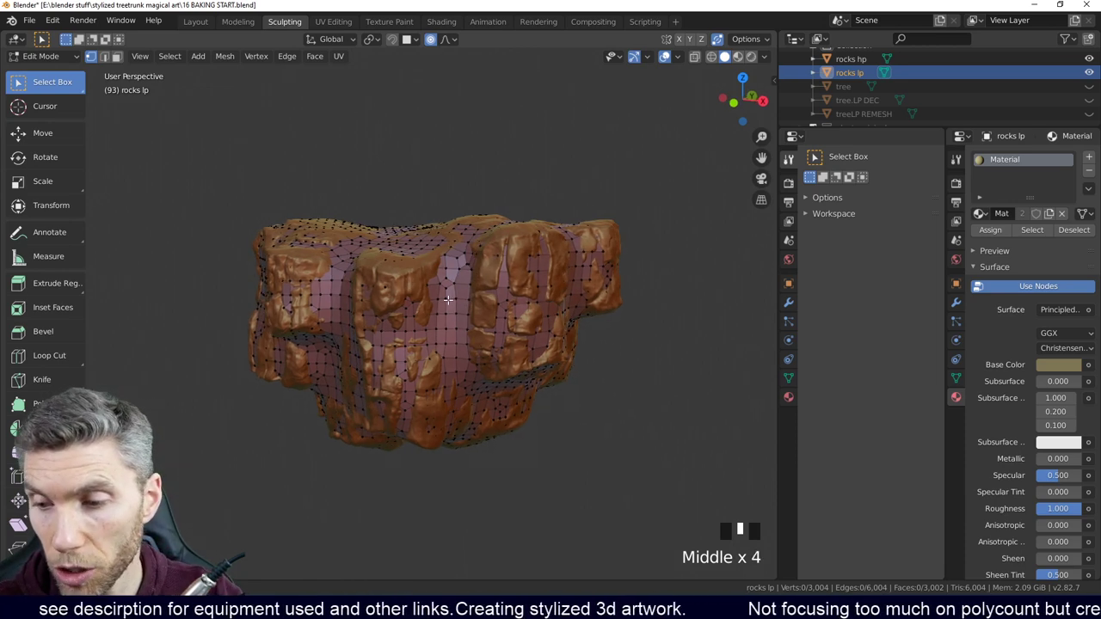
# Step: Toggle the low-poly rock between mesh editing and sculpting, ending in Sculpt Mode
pyautogui.press('Tab')
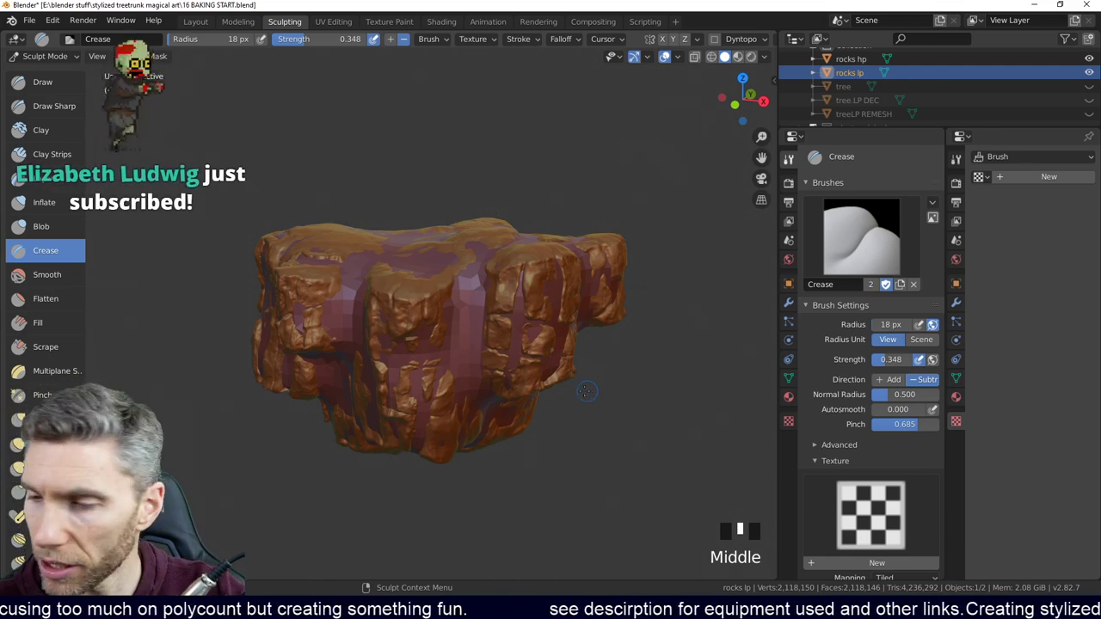
pyautogui.press('Tab')
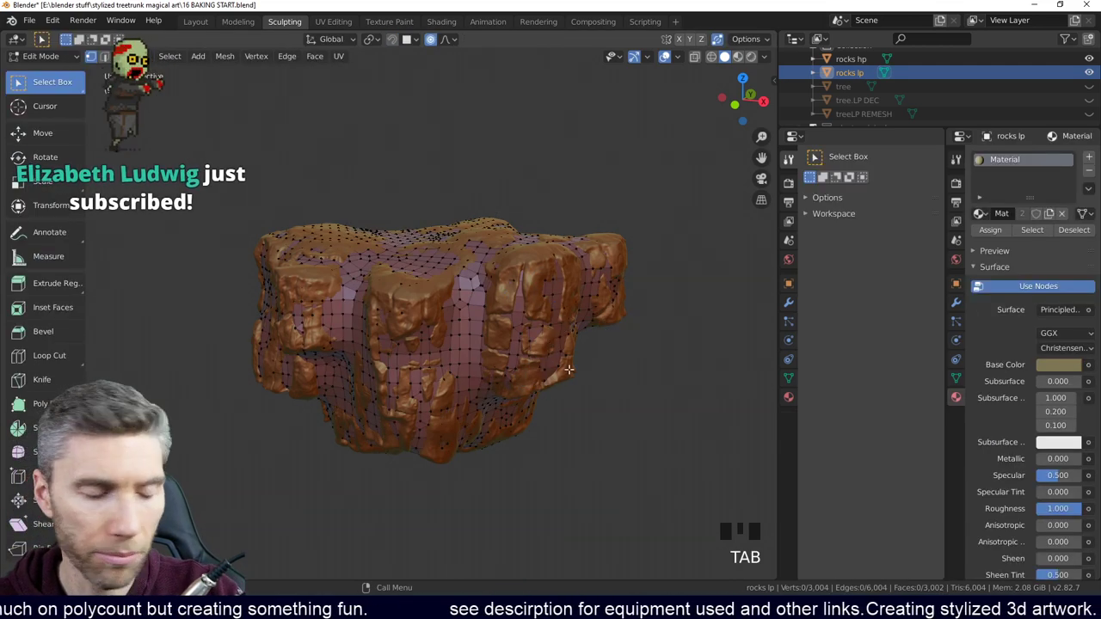
pyautogui.press('Tab')
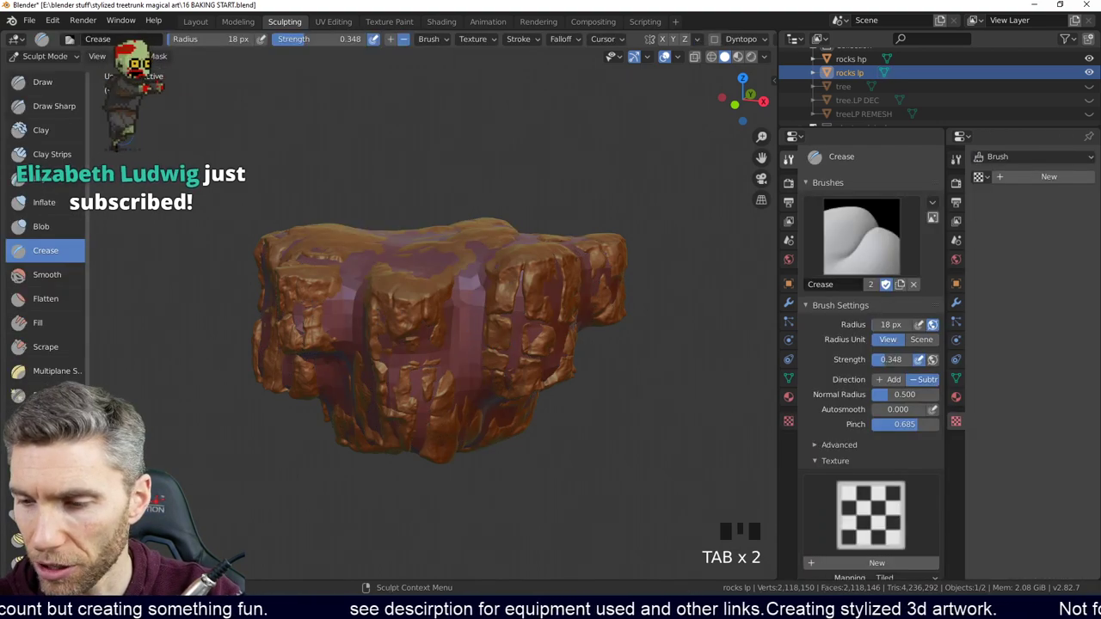
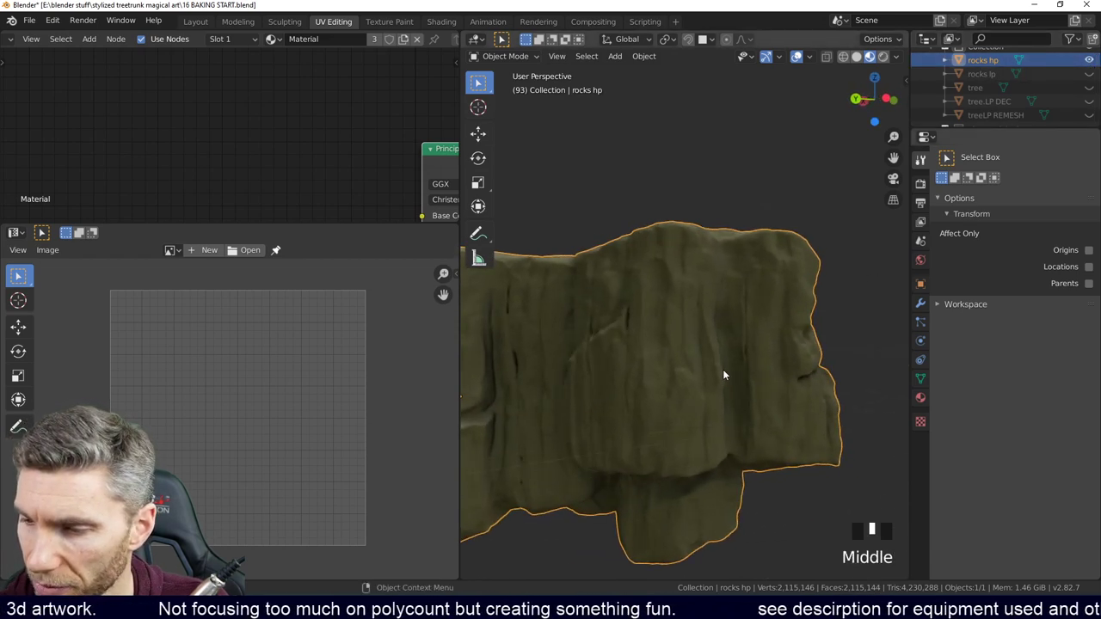
# Step: Orbit and zoom the viewport around the high-poly rock to inspect it
pyautogui.scroll(-3)
pyautogui.moveTo(572, 397); pyautogui.dragTo(737, 383)
pyautogui.scroll(-3)
pyautogui.moveTo(746, 381); pyautogui.dragTo(891, 199)
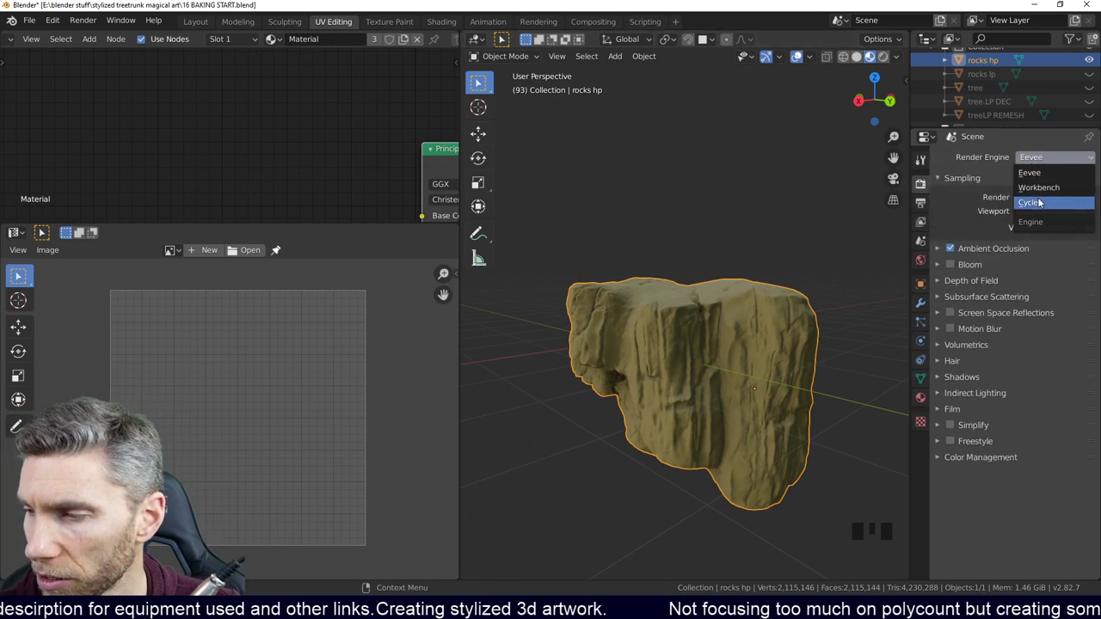
pyautogui.moveTo(1043, 202); pyautogui.dragTo(777, 383)
pyautogui.moveTo(777, 382); pyautogui.dragTo(740, 380)
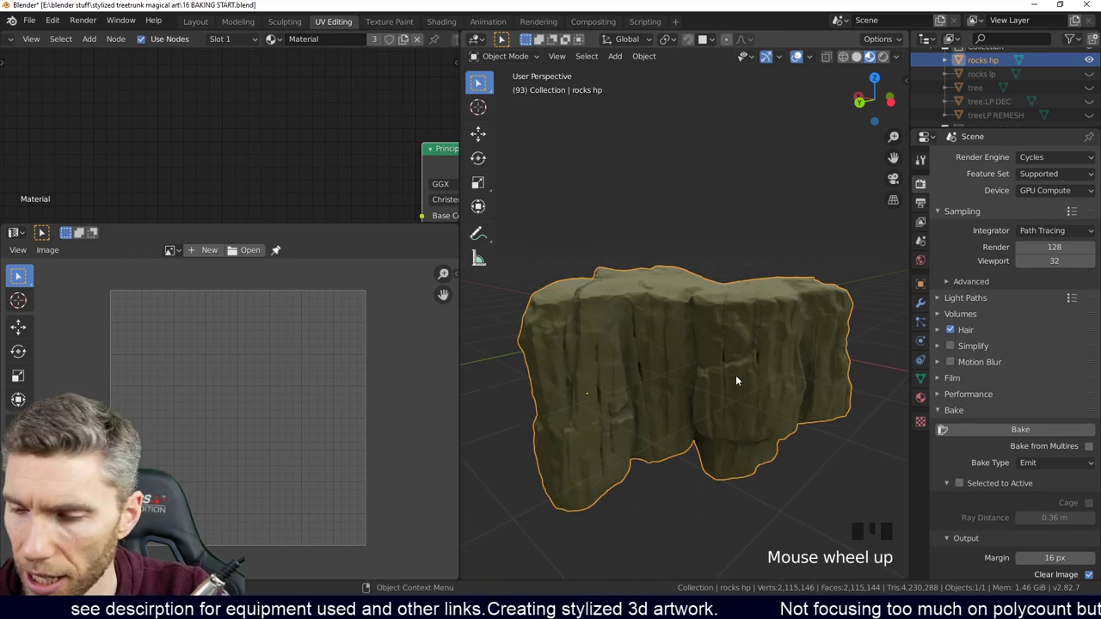
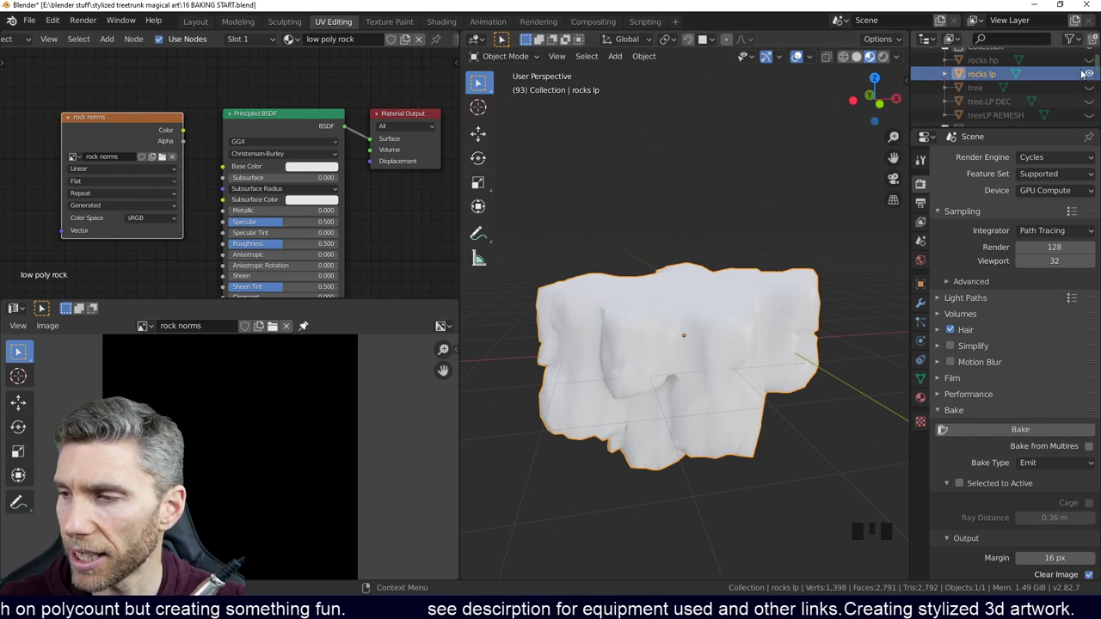
# Step: Make the high-poly rock visible again so both rocks show overlapping
pyautogui.moveTo(1091, 65); pyautogui.dragTo(775, 327)
pyautogui.click(726, 345)
pyautogui.click(803, 312)
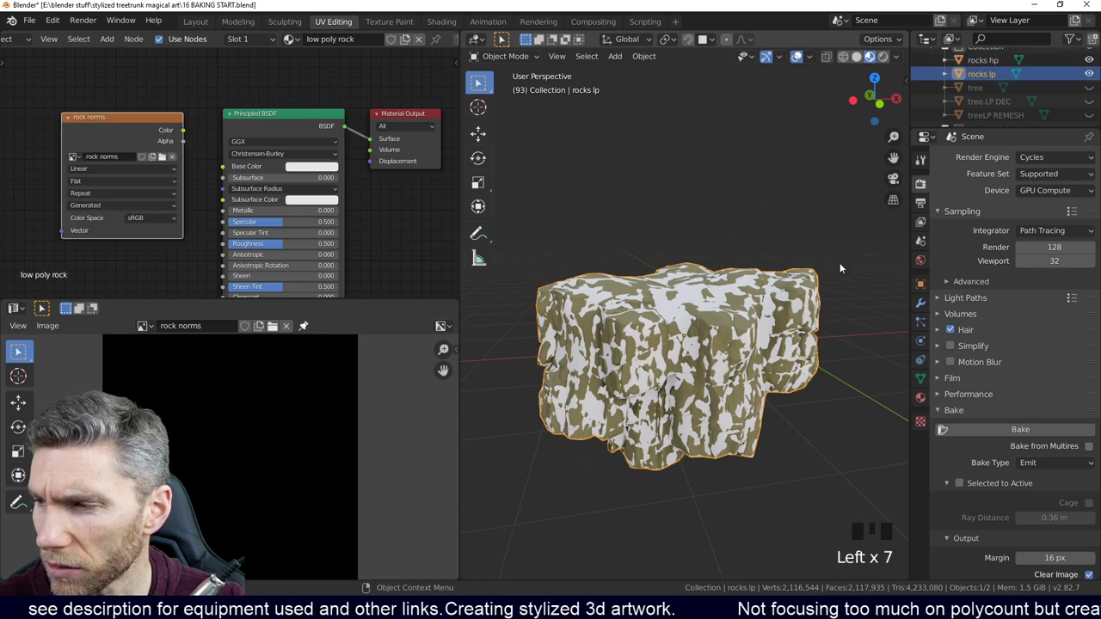
# Step: Select rocks hp and rocks lp together in the Outliner with rocks lp active
pyautogui.click(984, 78)
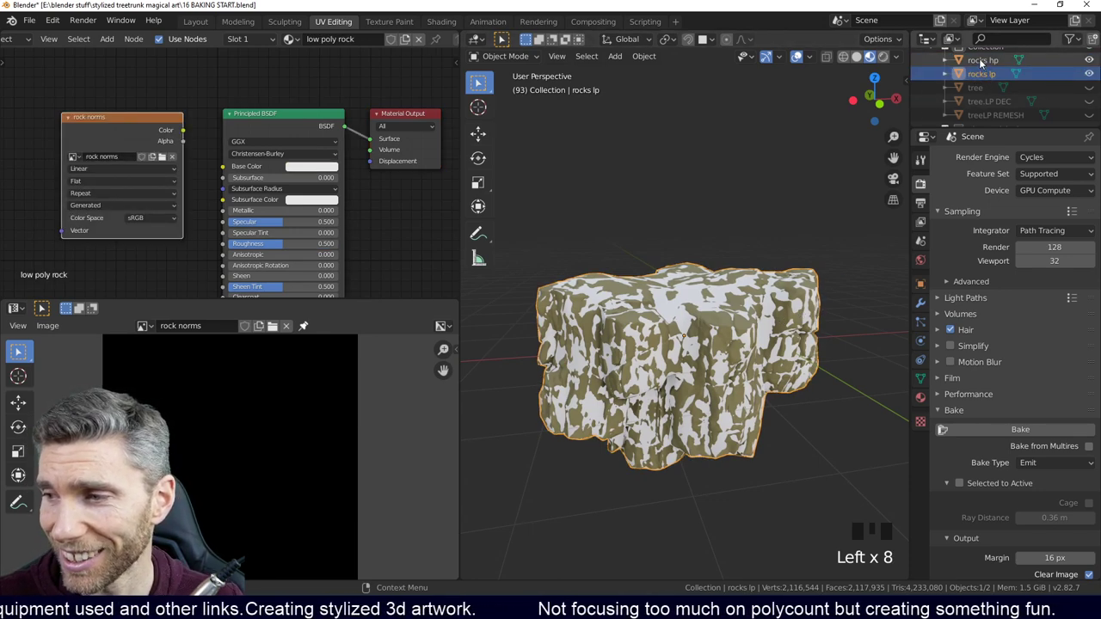
pyautogui.click(987, 66)
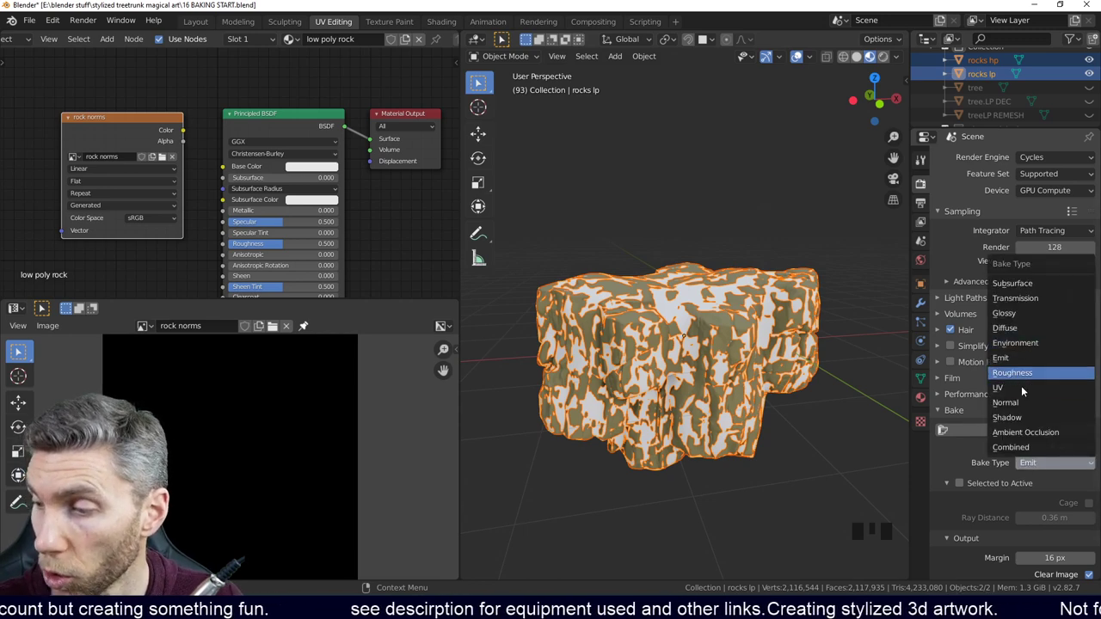
pyautogui.moveTo(1008, 408); pyautogui.dragTo(993, 66)
pyautogui.click(995, 78)
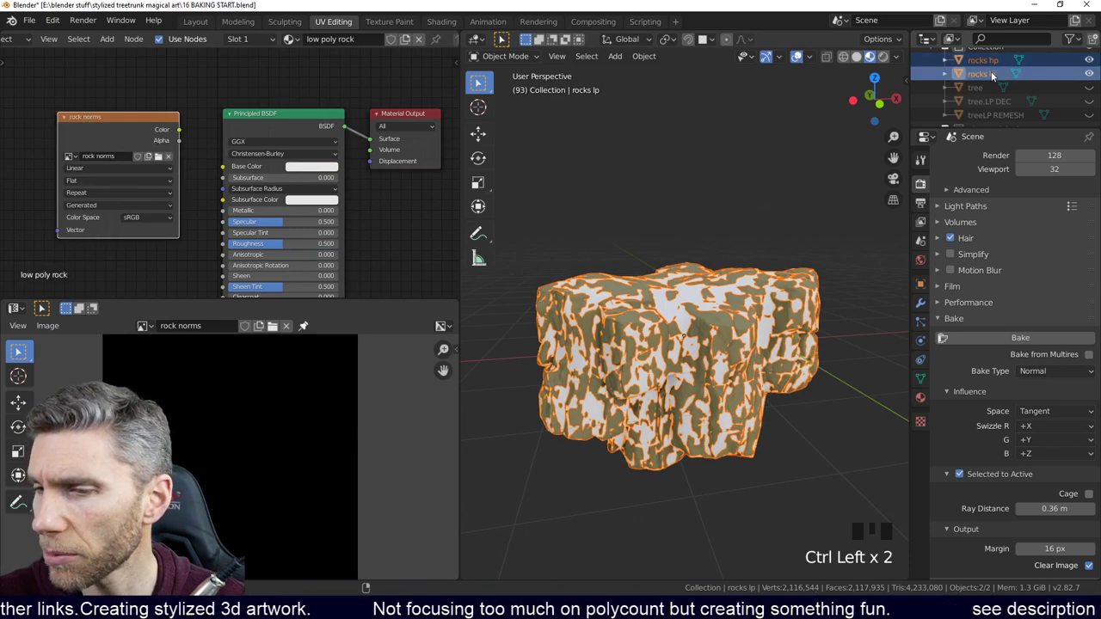
# Step: Switch the active object to rocks hp to inspect its plain material, keeping both rocks selected
pyautogui.click(994, 67)
pyautogui.click(993, 76)
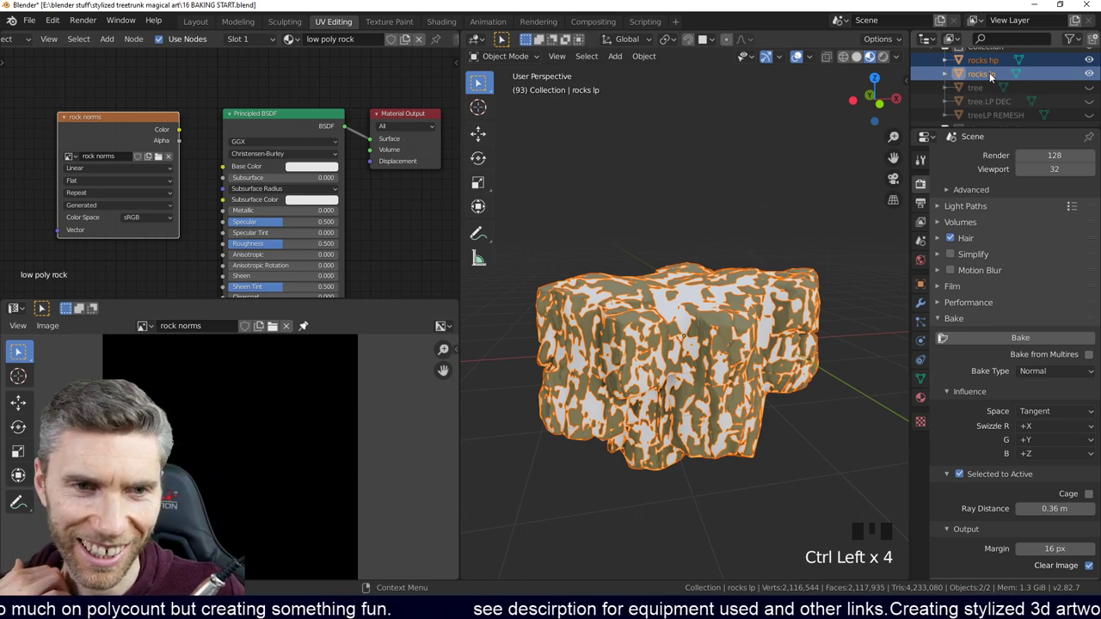
pyautogui.click(989, 62)
pyautogui.click(992, 80)
pyautogui.click(980, 74)
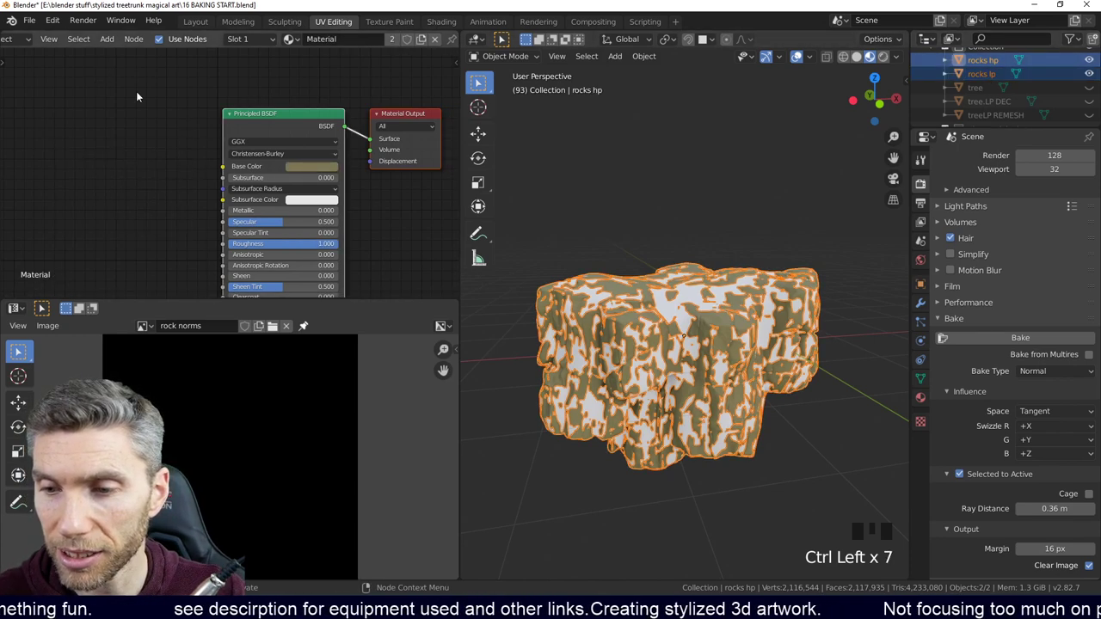
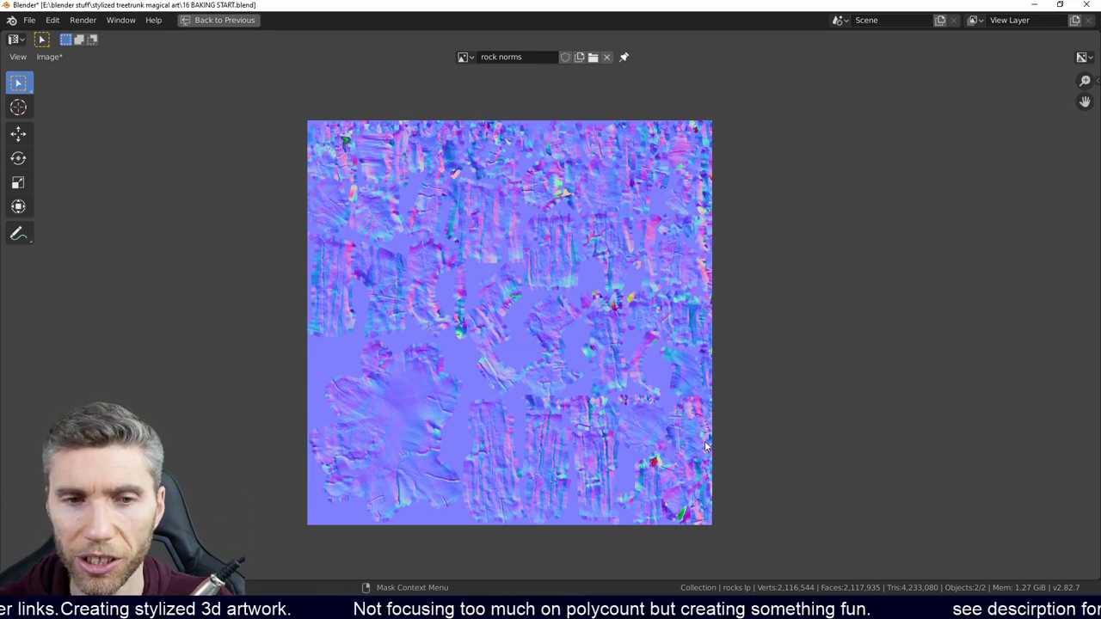
# Step: Maximise the baked normal map and enter Edit Mode to show the low-poly rock's UVs over it
pyautogui.press('ctrl+space')
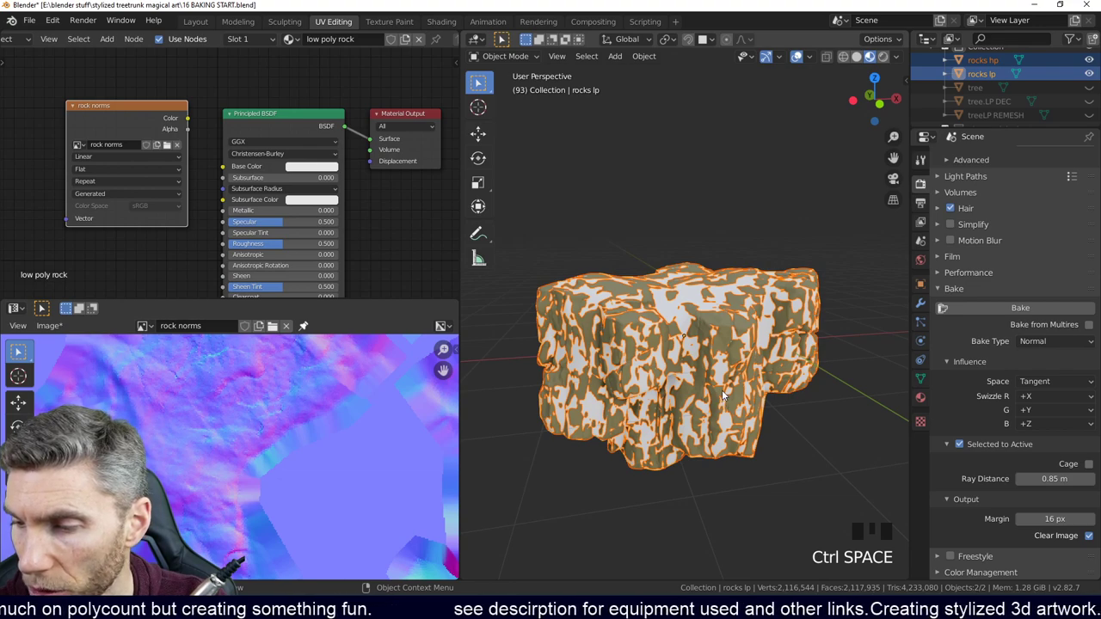
pyautogui.press('Tab')
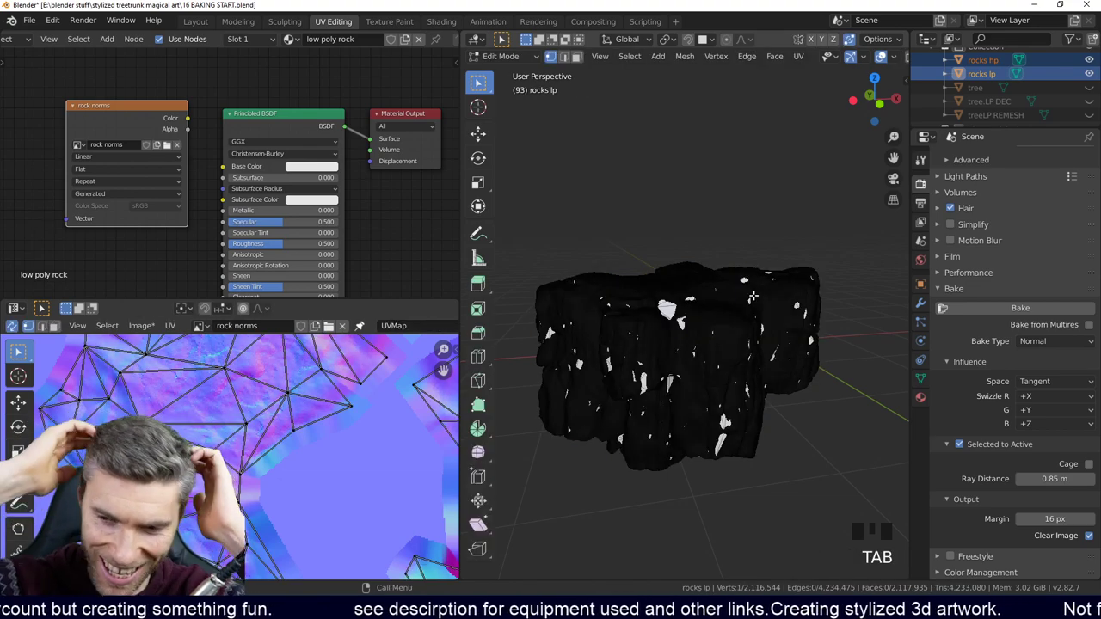
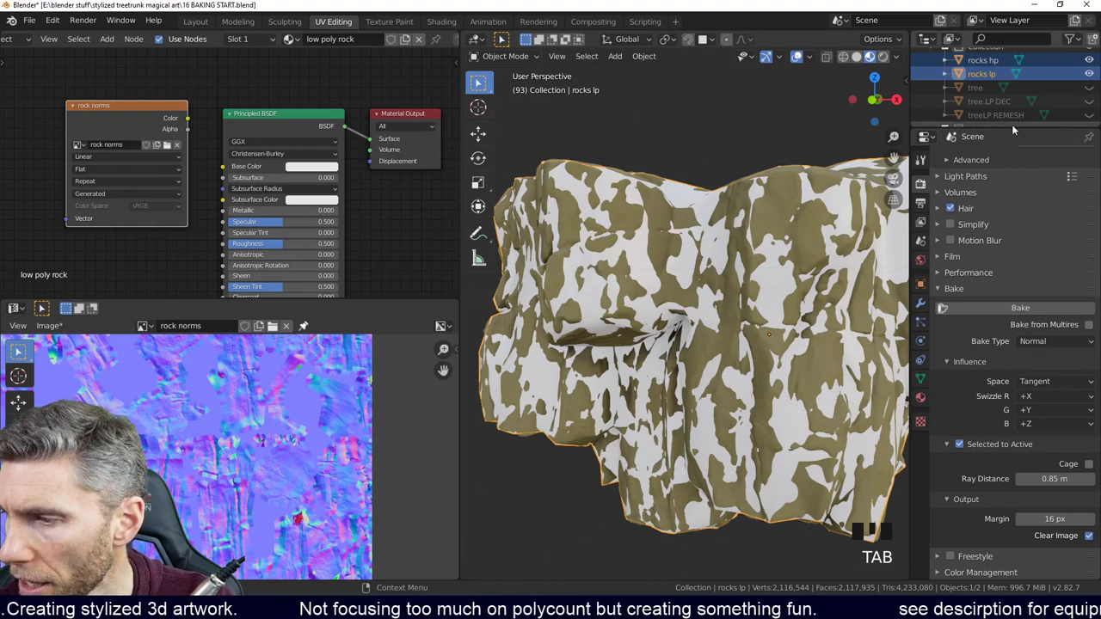
# Step: Make rocks lp the active object again so its material and rock norms image are shown
pyautogui.click(985, 69)
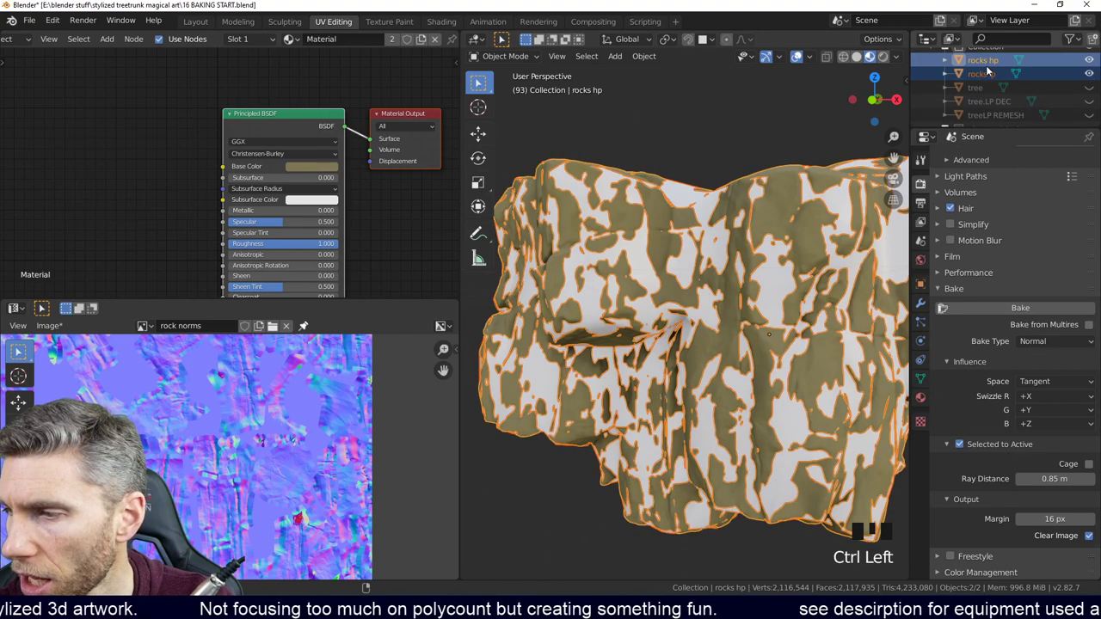
pyautogui.click(992, 78)
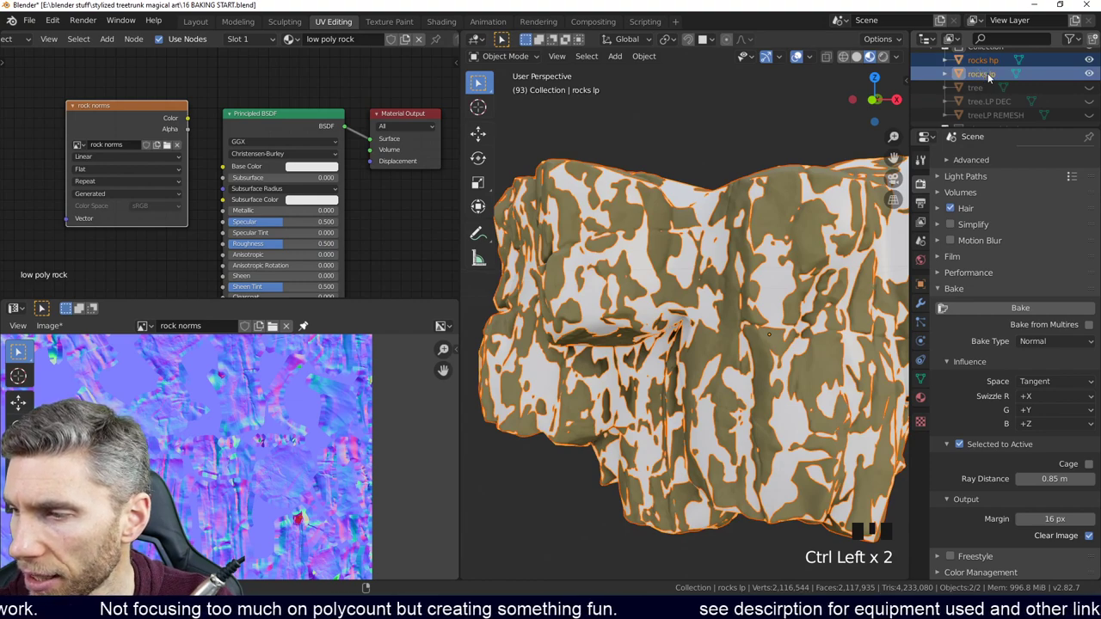
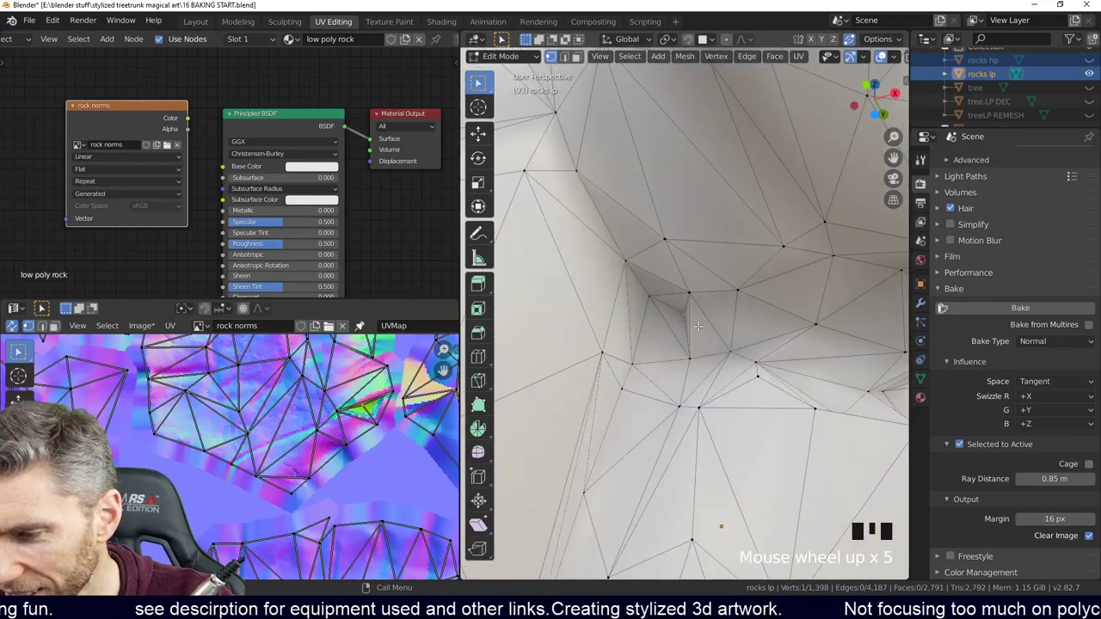
# Step: Slide a vertex of the low-poly rock along its edge with G
pyautogui.press('g')
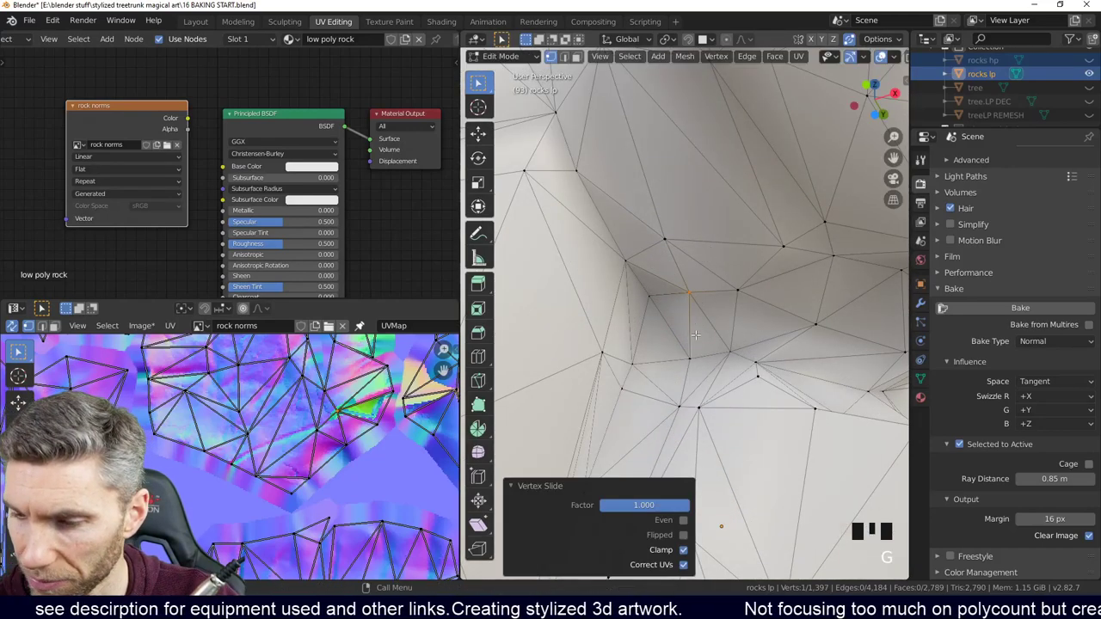
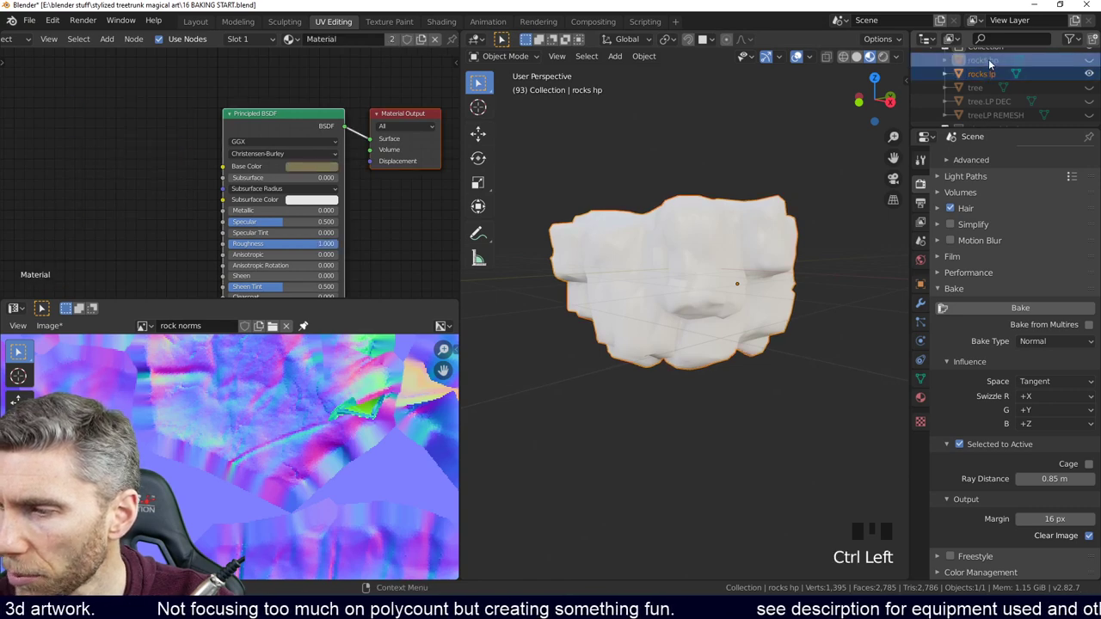
# Step: Unhide rocks hp and select both rocks in the Outliner with rocks lp active
pyautogui.click(992, 62)
pyautogui.moveTo(1087, 65); pyautogui.dragTo(997, 79)
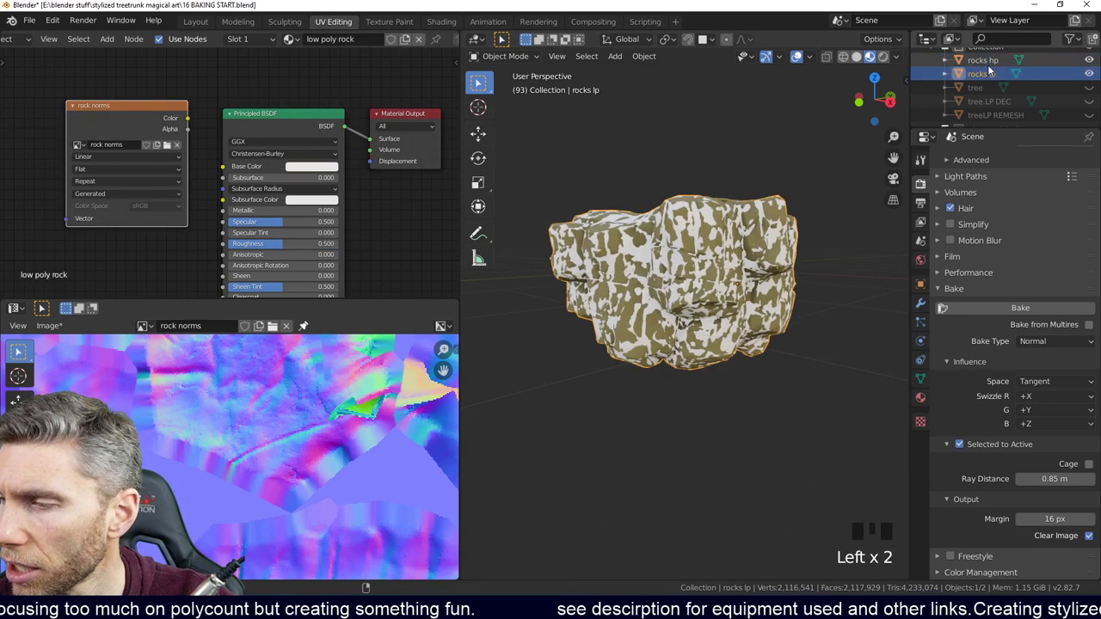
pyautogui.click(993, 70)
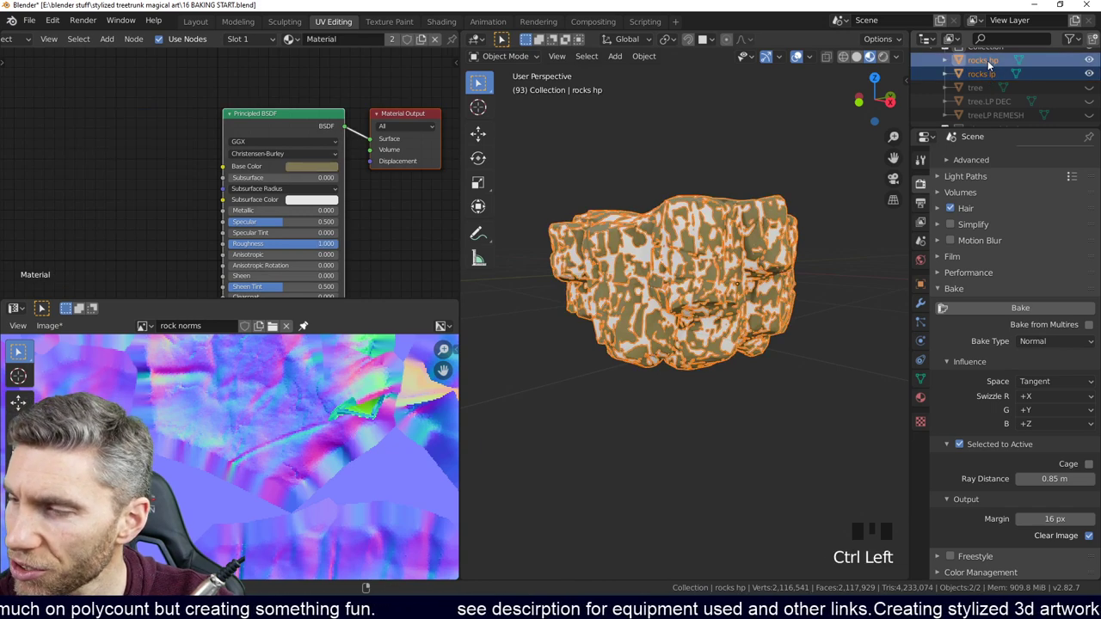
pyautogui.click(993, 79)
pyautogui.click(995, 63)
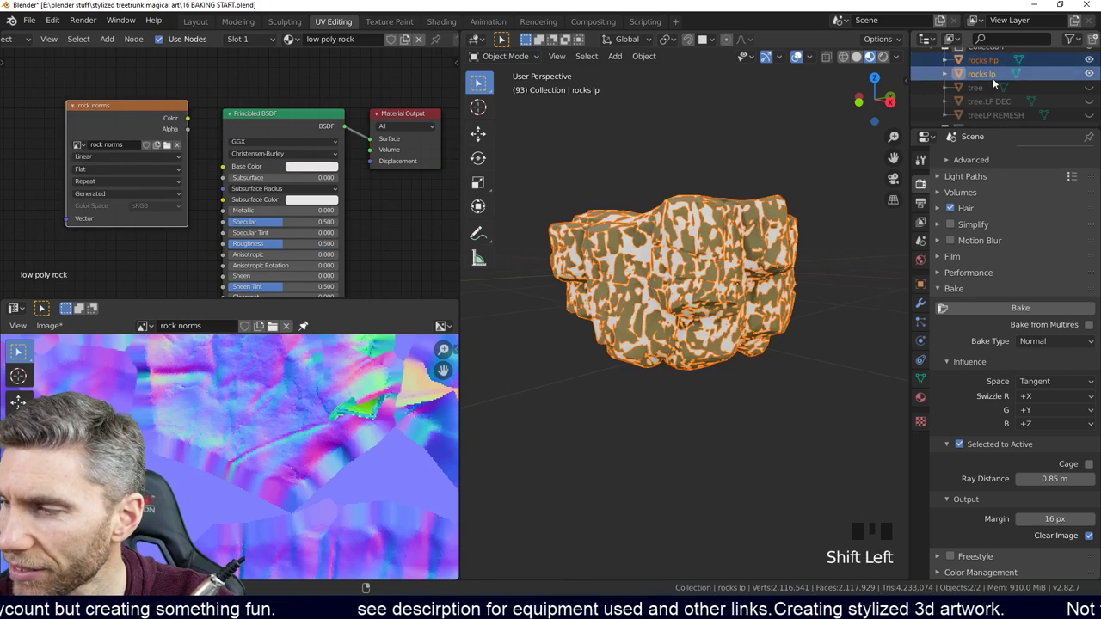
pyautogui.click(988, 90)
pyautogui.click(992, 62)
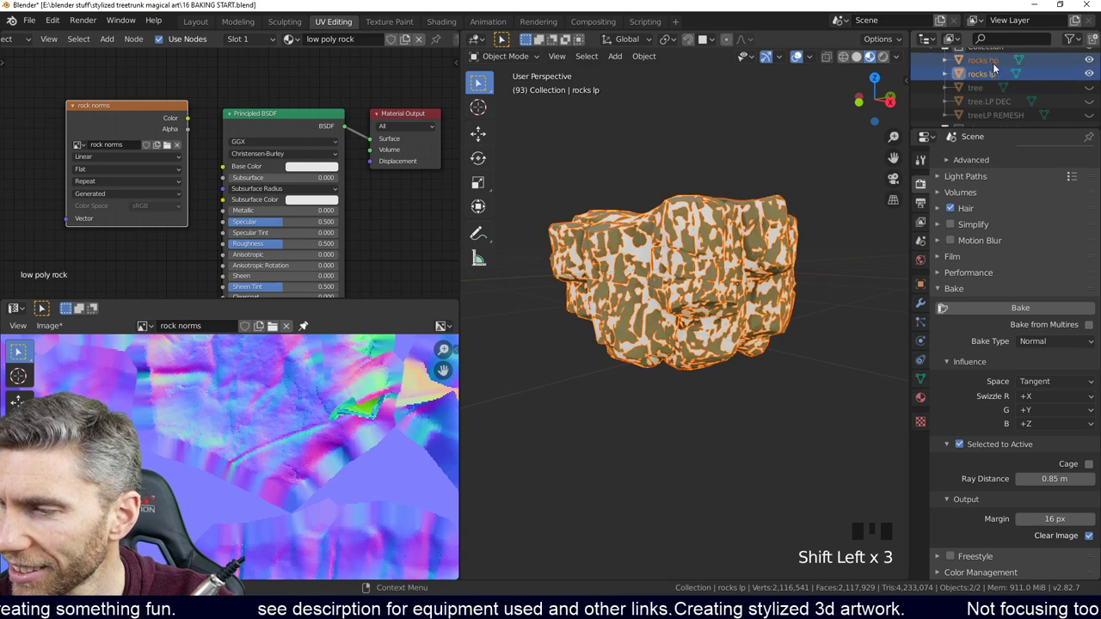
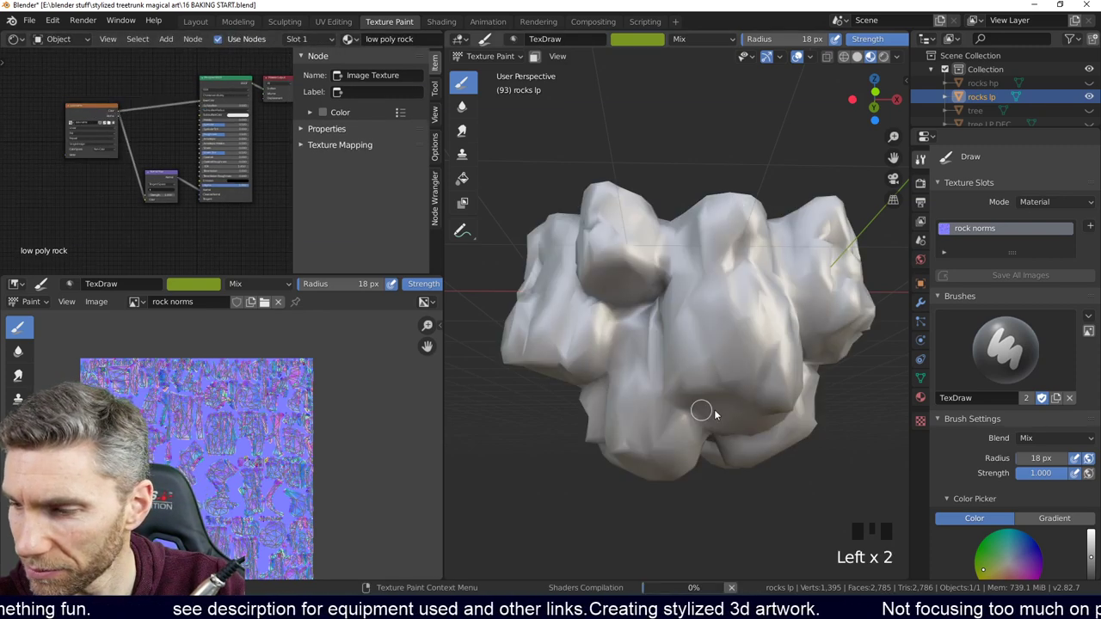
# Step: Orbit and zoom in close to the green painted mark on the rock
pyautogui.middleClick(790, 402)
pyautogui.scroll(3)
pyautogui.moveTo(683, 376); pyautogui.dragTo(658, 306)
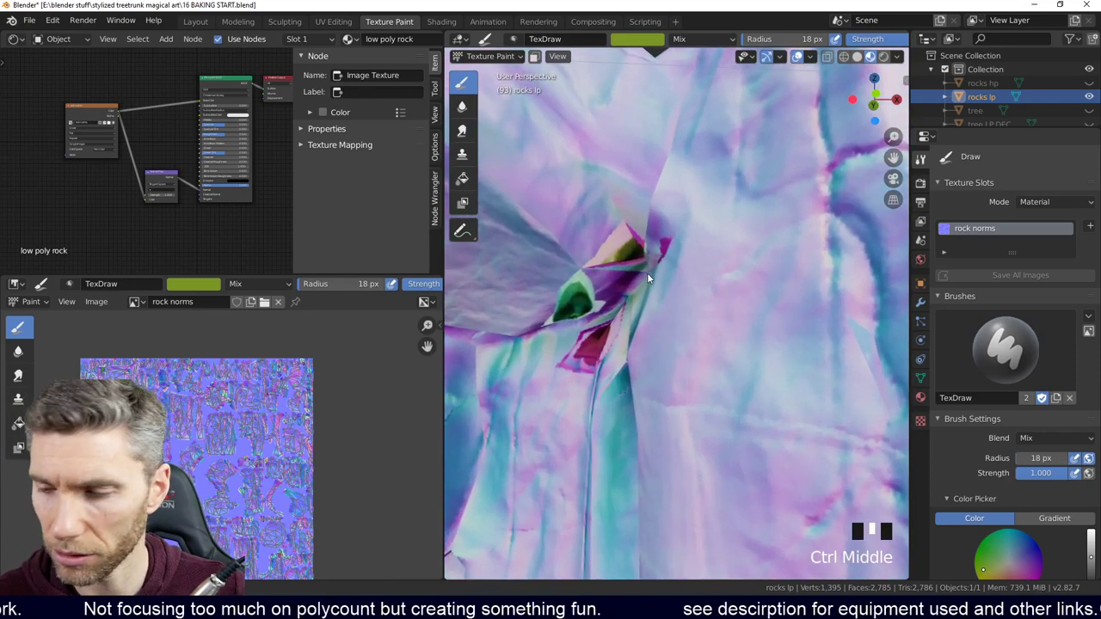
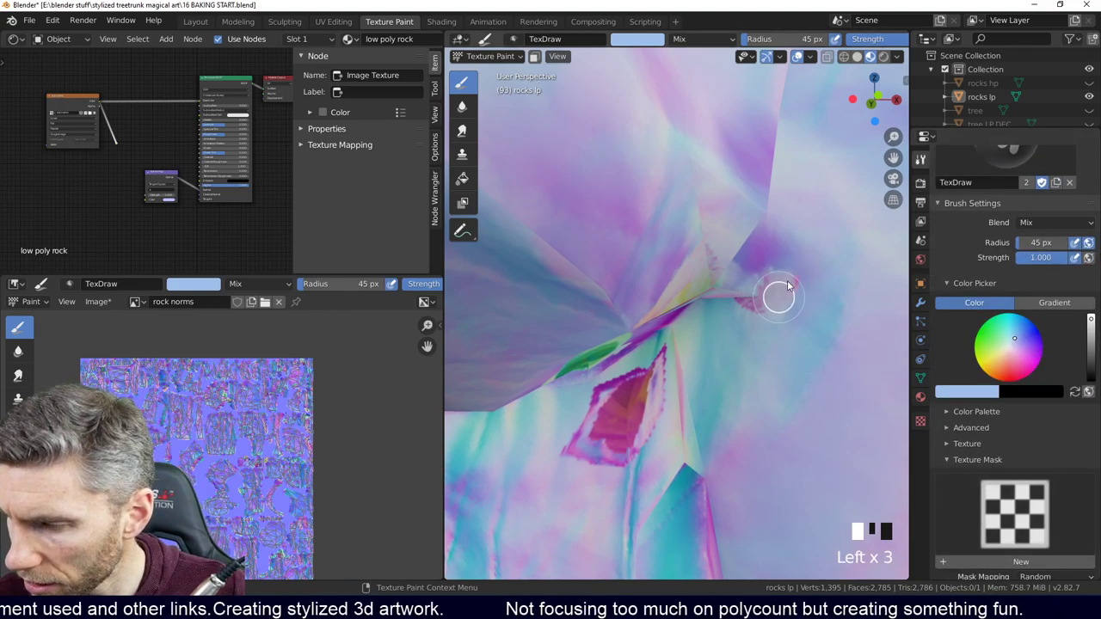
# Step: Smear the first painted patches into the surrounding normal colours, working around the rock
pyautogui.moveTo(765, 299); pyautogui.dragTo(487, 127)
pyautogui.moveTo(487, 126); pyautogui.dragTo(707, 314)
pyautogui.middleClick(706, 314)
pyautogui.moveTo(656, 408); pyautogui.dragTo(737, 332)
pyautogui.middleClick(737, 332)
pyautogui.moveTo(789, 385); pyautogui.dragTo(735, 324)
pyautogui.middleClick(734, 324)
pyautogui.moveTo(672, 231); pyautogui.dragTo(775, 195)
pyautogui.middleClick(775, 196)
pyautogui.moveTo(722, 297); pyautogui.dragTo(707, 281)
pyautogui.moveTo(707, 282); pyautogui.dragTo(723, 214)
pyautogui.moveTo(723, 214); pyautogui.dragTo(745, 192)
pyautogui.middleClick(746, 193)
# Step: Blend the remaining marks on the rock's other faces with further smear strokes
pyautogui.click(737, 298)
pyautogui.moveTo(752, 243); pyautogui.dragTo(808, 254)
pyautogui.moveTo(808, 254); pyautogui.dragTo(789, 280)
pyautogui.middleClick(789, 279)
pyautogui.moveTo(705, 335); pyautogui.dragTo(700, 254)
pyautogui.moveTo(699, 254); pyautogui.dragTo(619, 401)
pyautogui.moveTo(619, 402); pyautogui.dragTo(608, 300)
pyautogui.middleClick(607, 300)
pyautogui.moveTo(621, 259); pyautogui.dragTo(691, 310)
pyautogui.middleClick(691, 311)
# Step: Soften the last creases on the far side of the rock with short smear strokes
pyautogui.click(691, 386)
pyautogui.middleClick(731, 331)
pyautogui.moveTo(781, 341); pyautogui.dragTo(776, 303)
pyautogui.moveTo(776, 303); pyautogui.dragTo(718, 328)
pyautogui.click(718, 327)
pyautogui.middleClick(751, 289)
pyautogui.moveTo(807, 256); pyautogui.dragTo(810, 280)
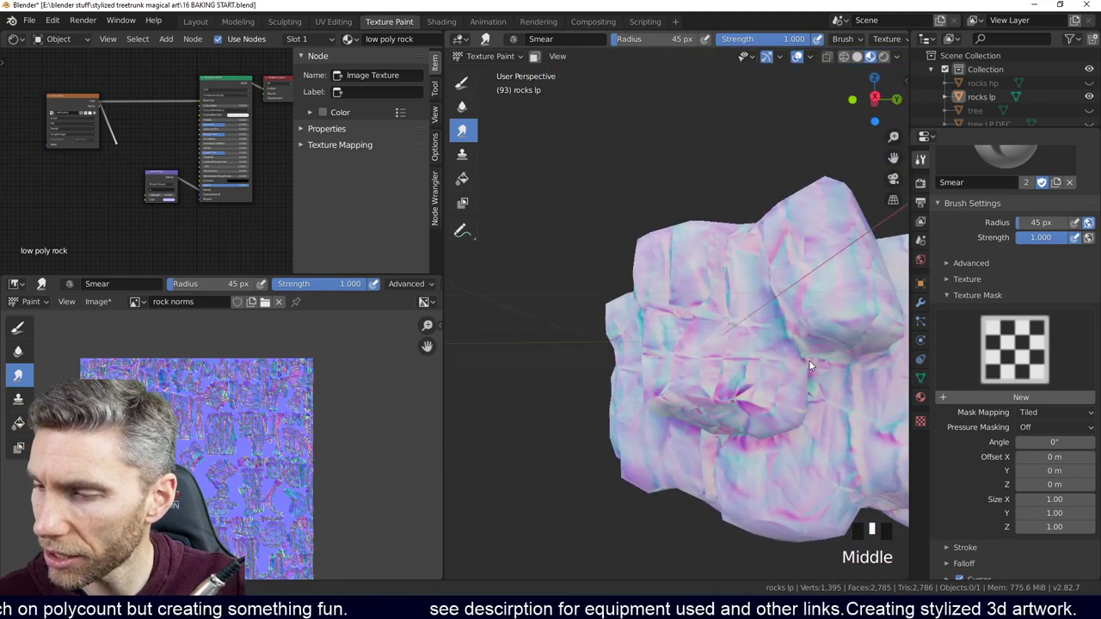
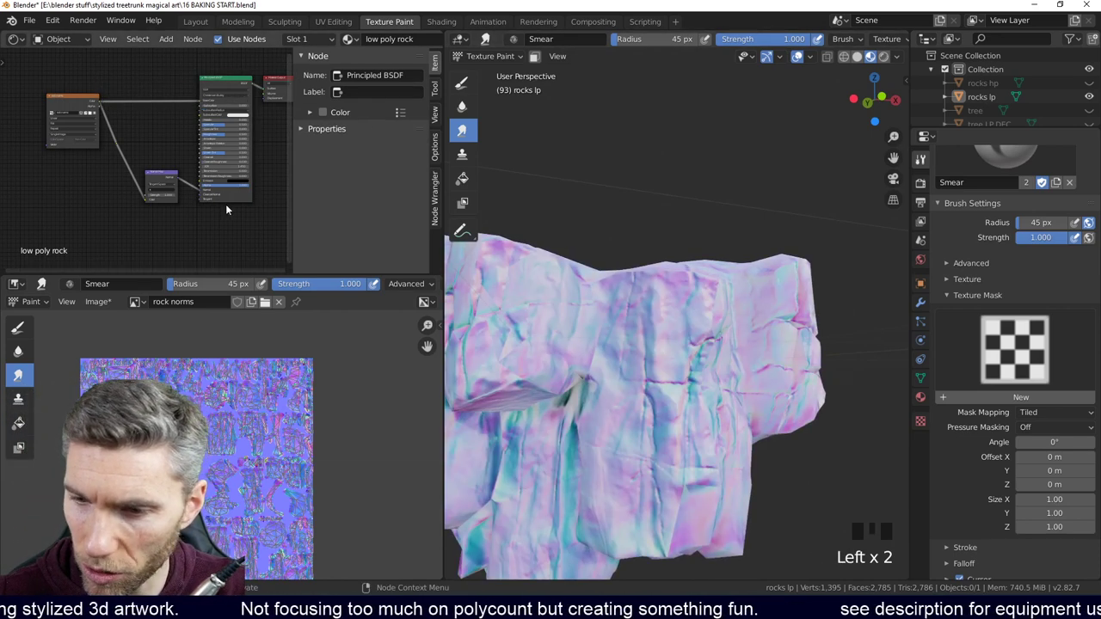
# Step: Smear the rock's normal-map texture into long soft streaks across another face
pyautogui.moveTo(604, 385); pyautogui.dragTo(660, 390)
pyautogui.moveTo(660, 390); pyautogui.dragTo(702, 322)
pyautogui.middleClick(702, 323)
pyautogui.click(702, 288)
pyautogui.middleClick(715, 276)
pyautogui.moveTo(713, 270); pyautogui.dragTo(196, 196)
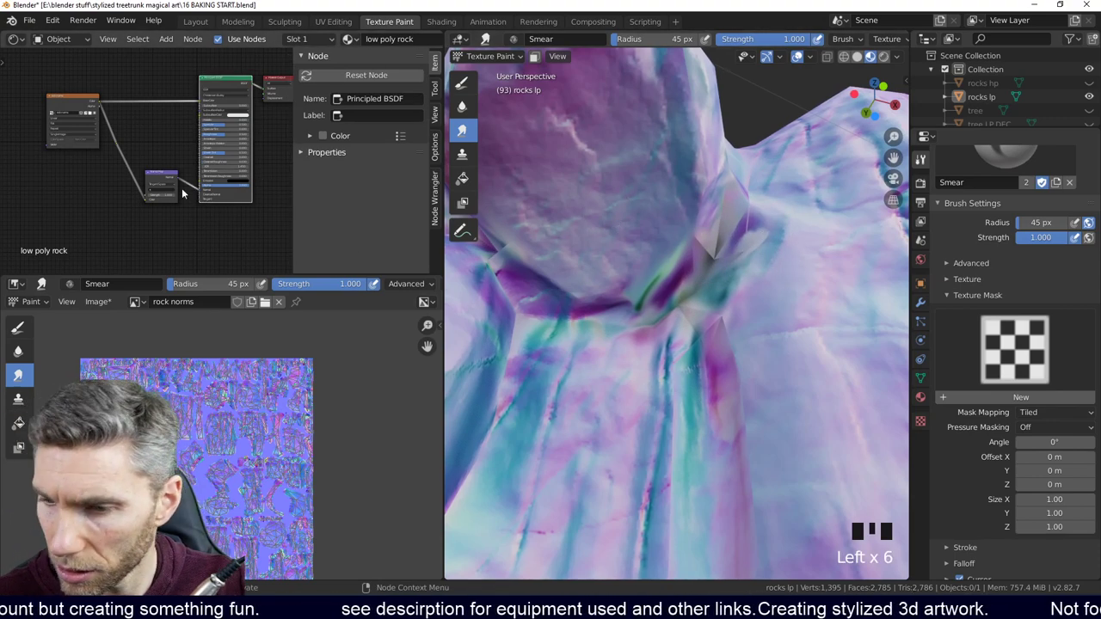
# Step: Bring the rock norms Image Texture and Normal Map nodes into view in the node editor
pyautogui.click(129, 213)
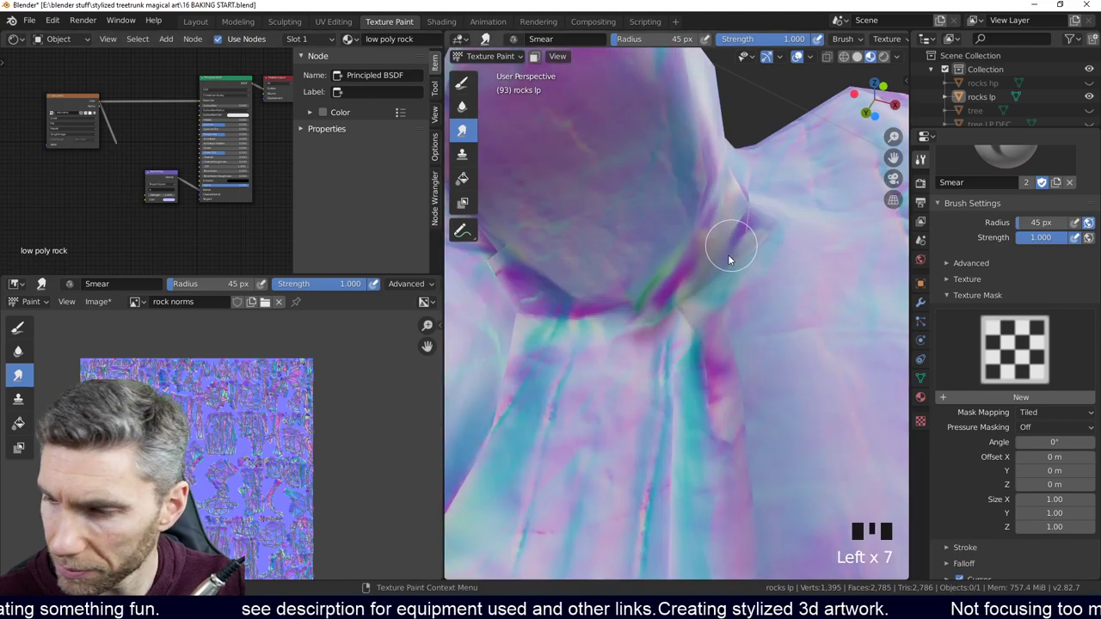
pyautogui.moveTo(680, 307); pyautogui.dragTo(766, 280)
pyautogui.middleClick(766, 280)
pyautogui.moveTo(684, 297); pyautogui.dragTo(150, 207)
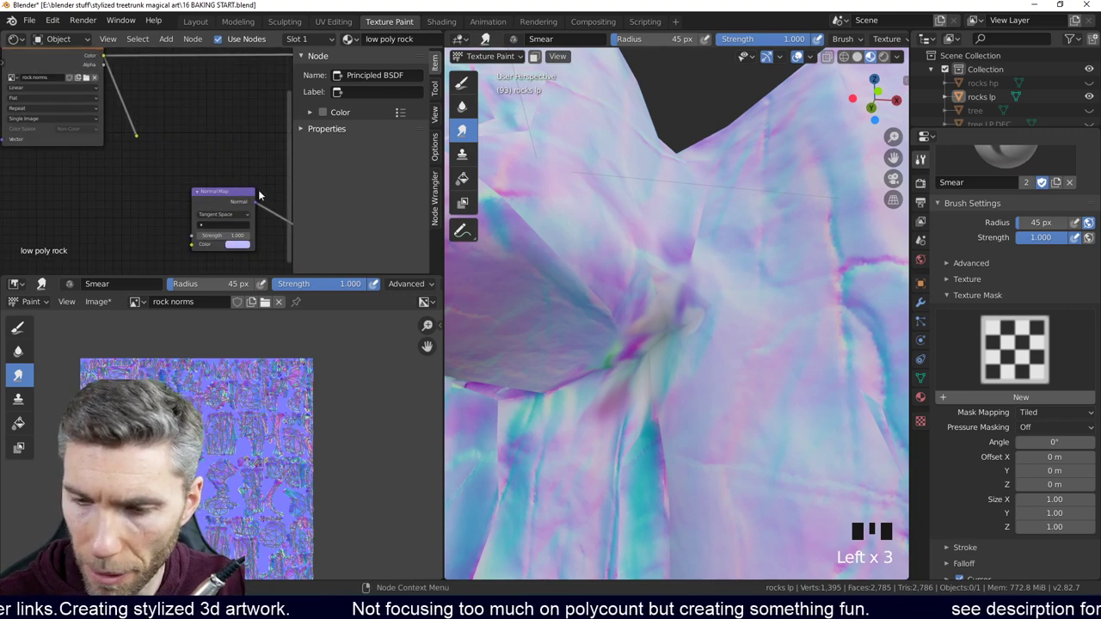
pyautogui.press('n')
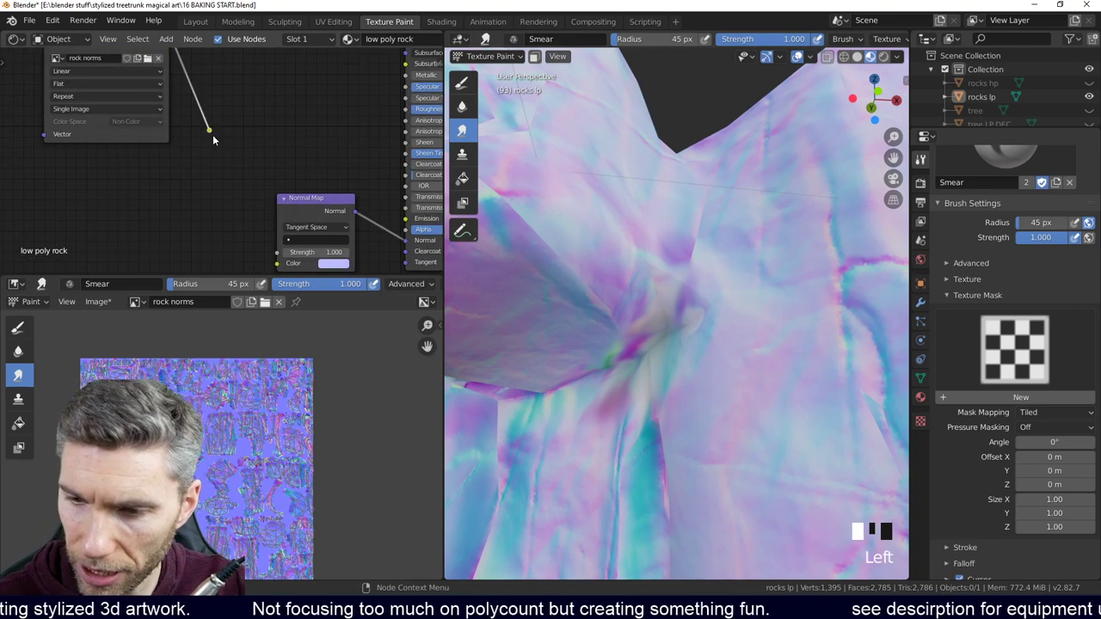
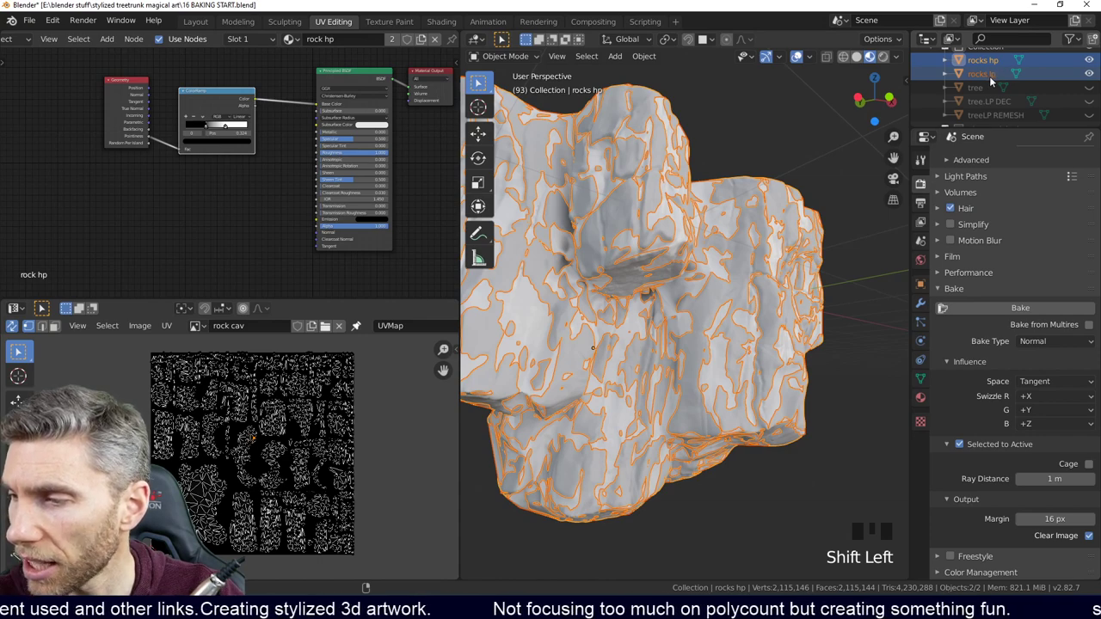
# Step: Duplicate the rock norms image texture node with Shift+D above the original
pyautogui.click(992, 80)
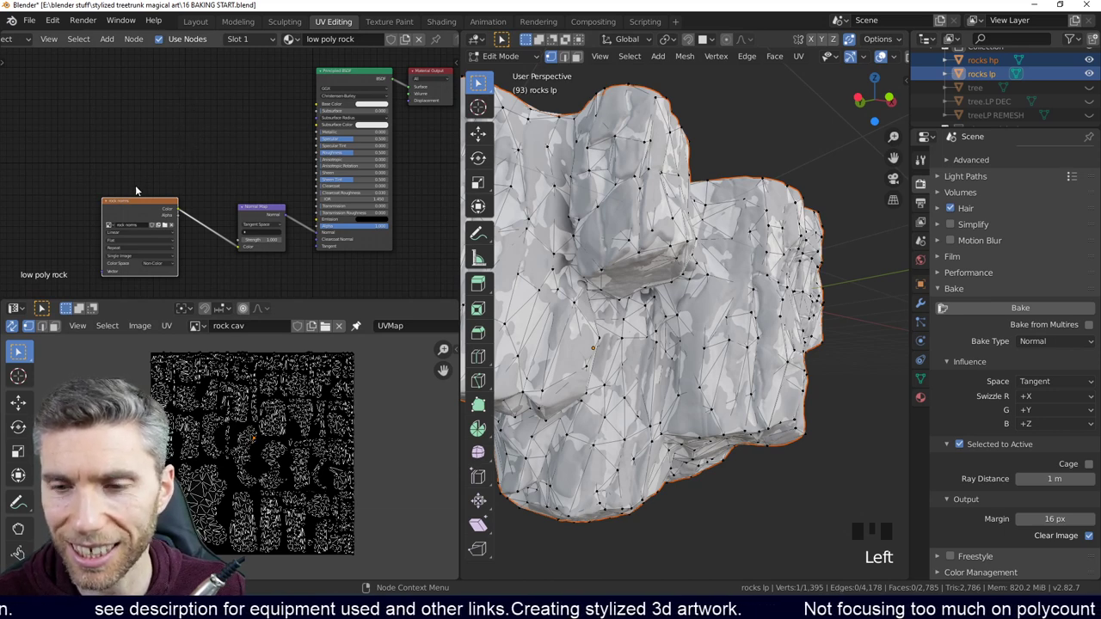
pyautogui.click(132, 209)
pyautogui.press('shift+d')
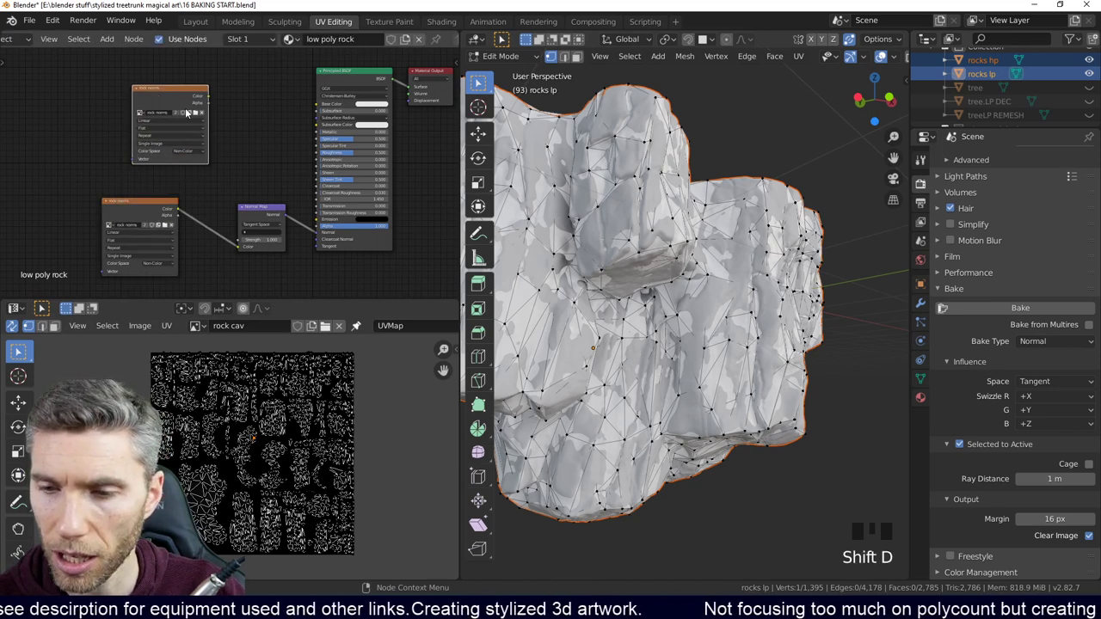
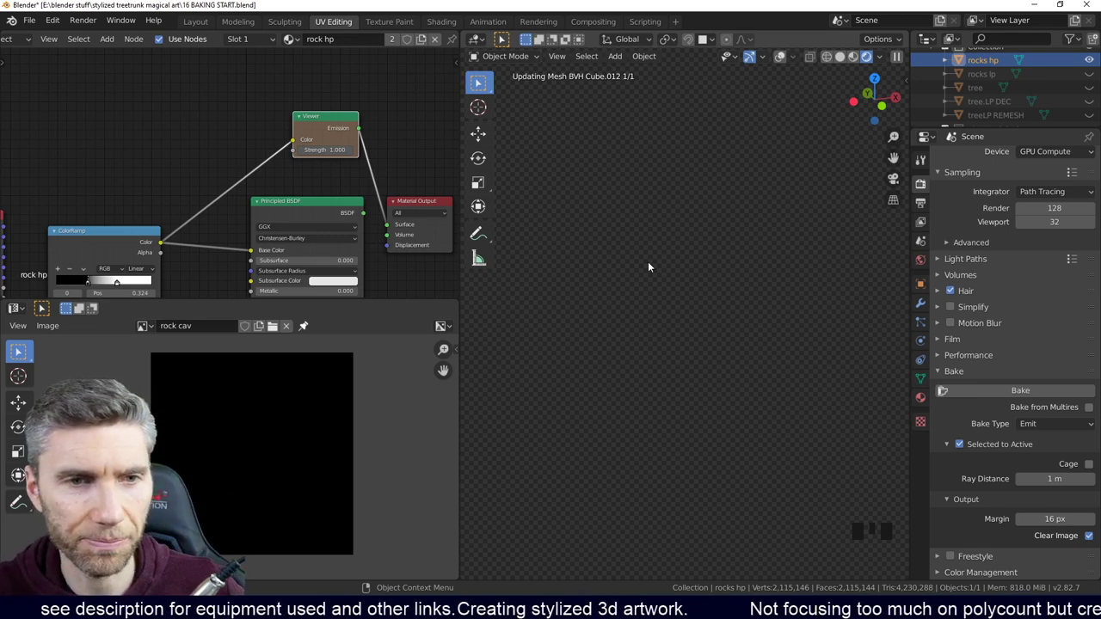
# Step: Shift the ColorRamp's dark stop toward the white one so the rock's cracks render darker
pyautogui.middleClick(731, 371)
pyautogui.scroll(3)
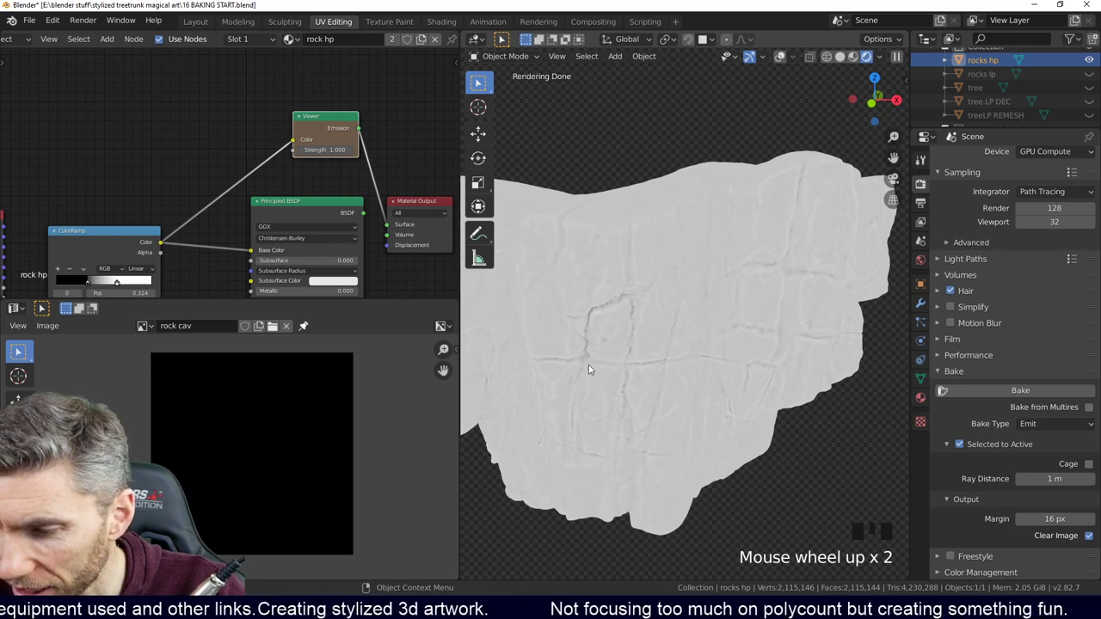
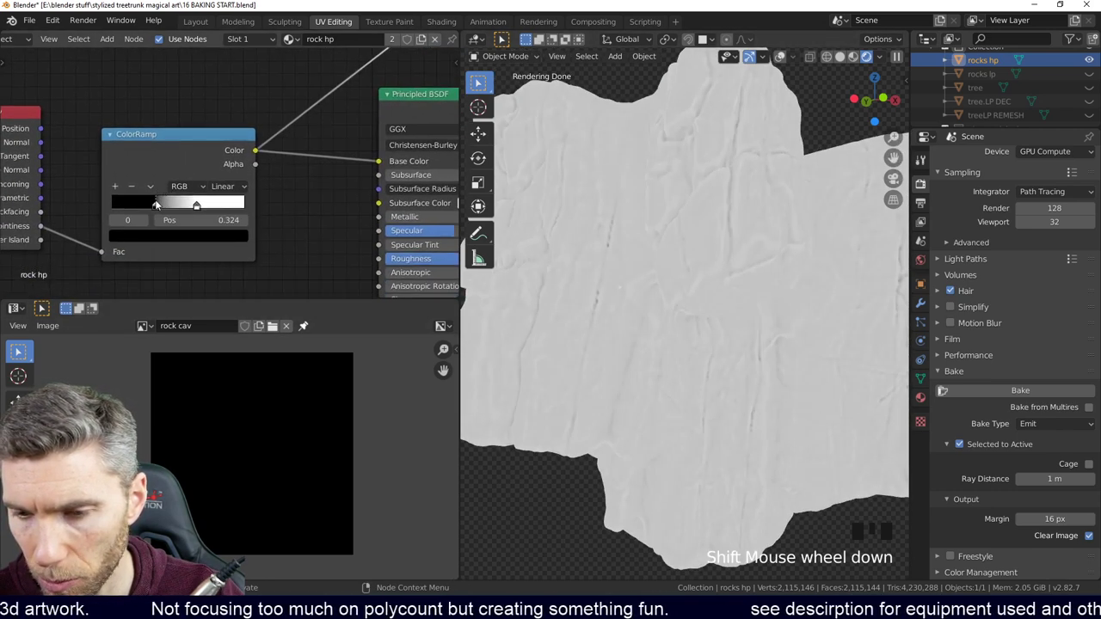
pyautogui.moveTo(159, 209); pyautogui.dragTo(197, 210)
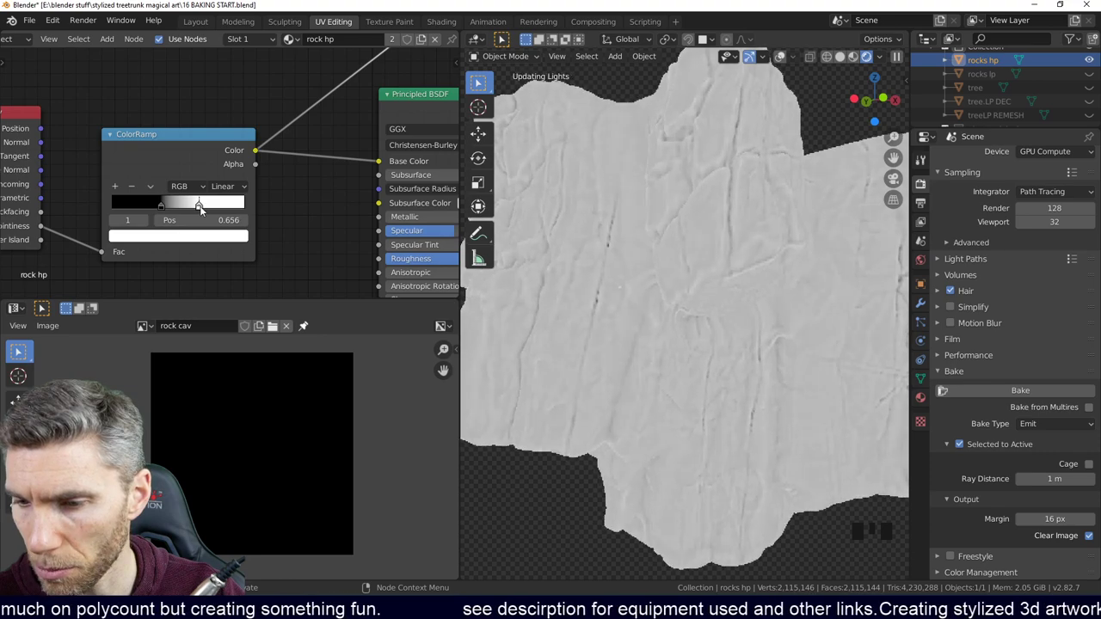
pyautogui.scroll(-3)
pyautogui.moveTo(692, 316); pyautogui.dragTo(631, 304)
pyautogui.scroll(3)
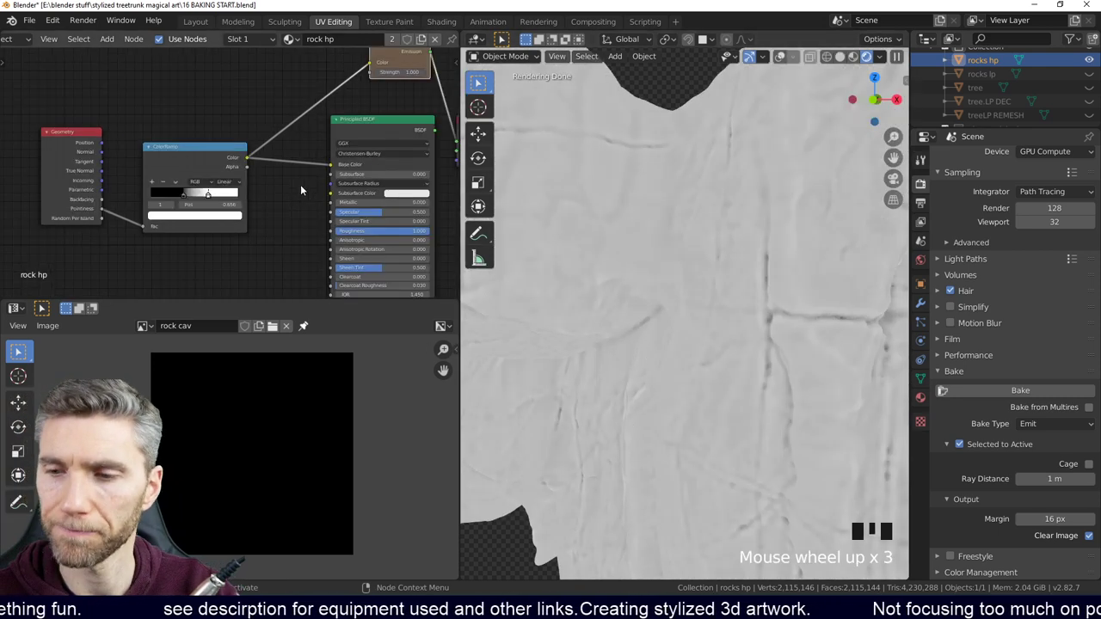
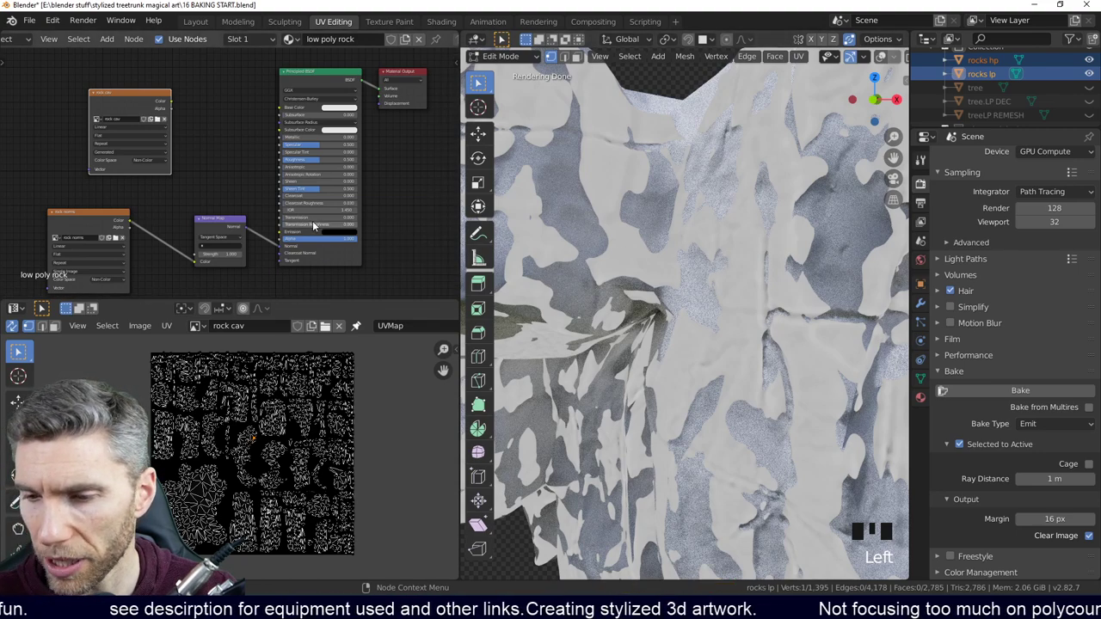
# Step: Select the rock cav texture node in the low-poly rock's material
pyautogui.click(265, 246)
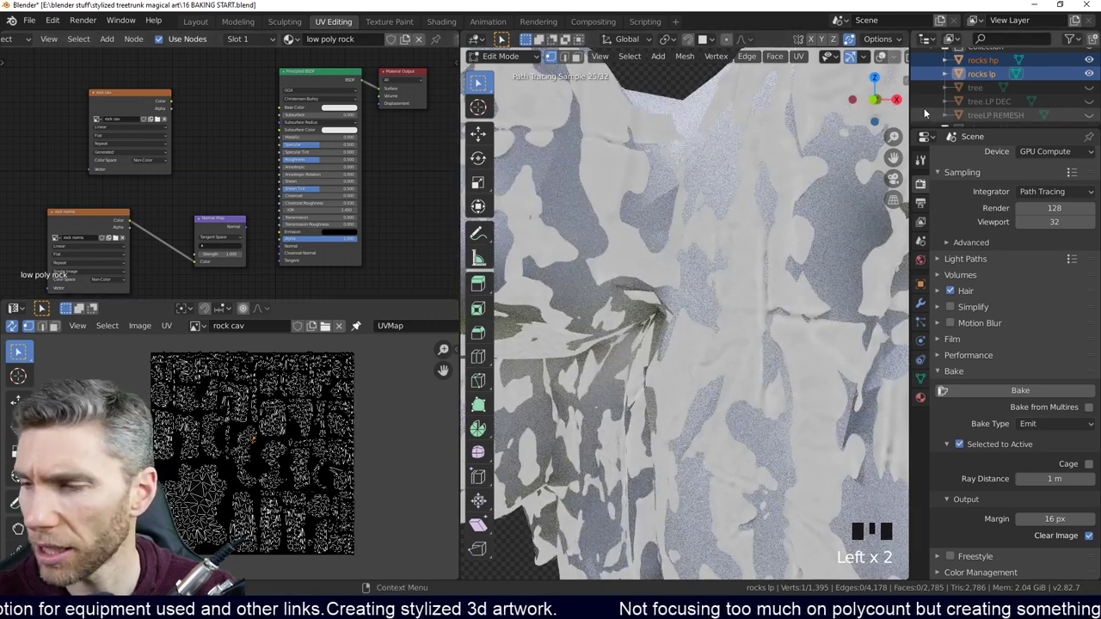
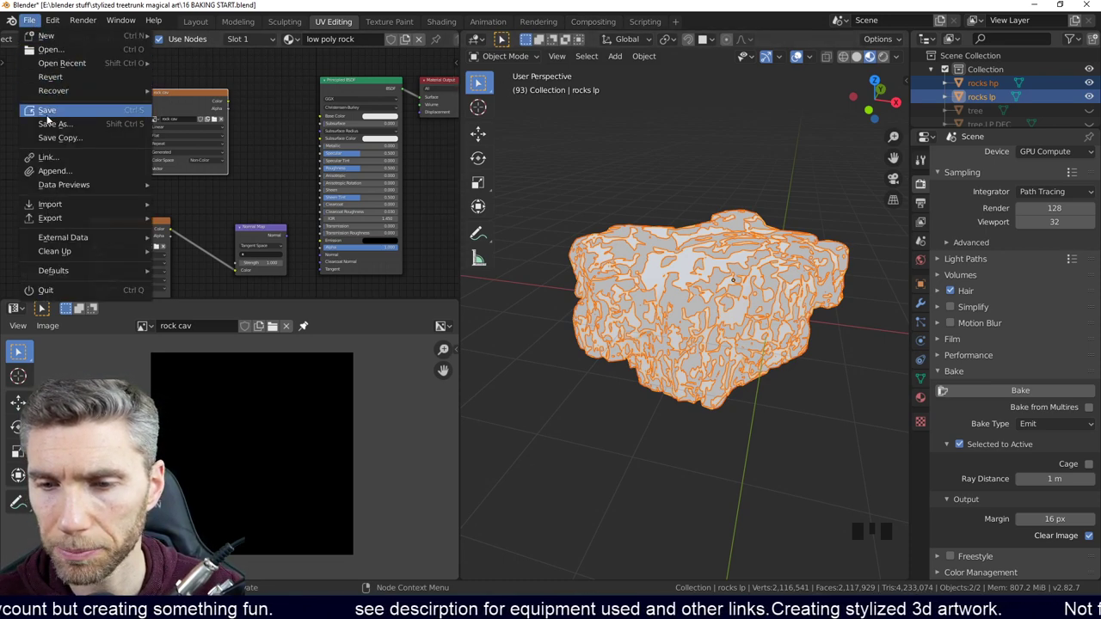
# Step: Select the high- and low-poly rocks together and expose per-object render visibility in the outliner
pyautogui.moveTo(51, 128); pyautogui.dragTo(978, 163)
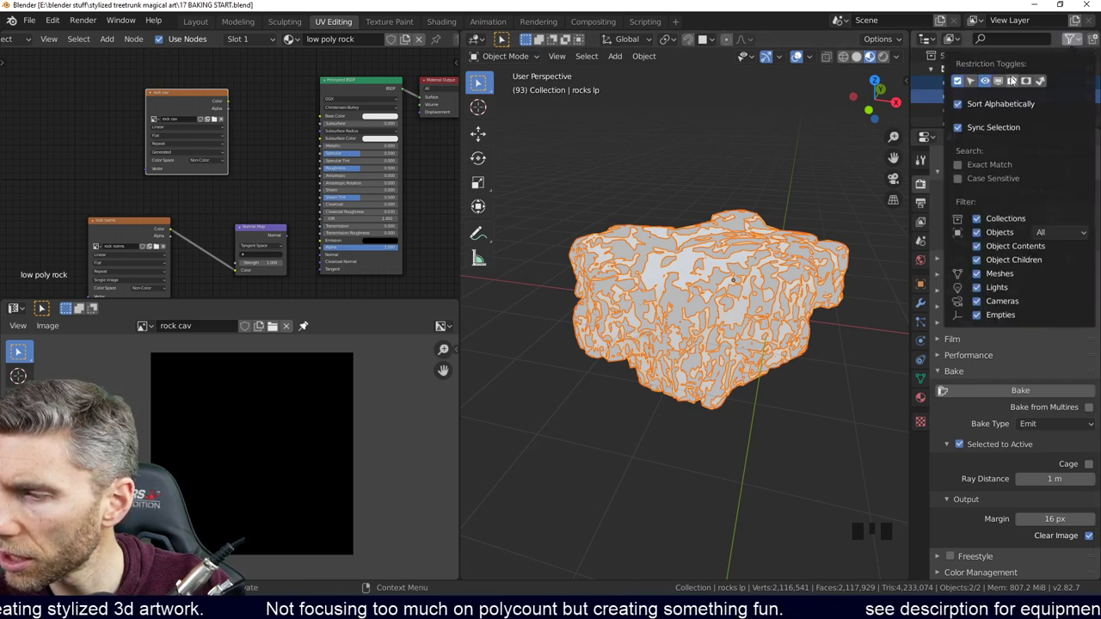
pyautogui.moveTo(938, 75); pyautogui.dragTo(976, 90)
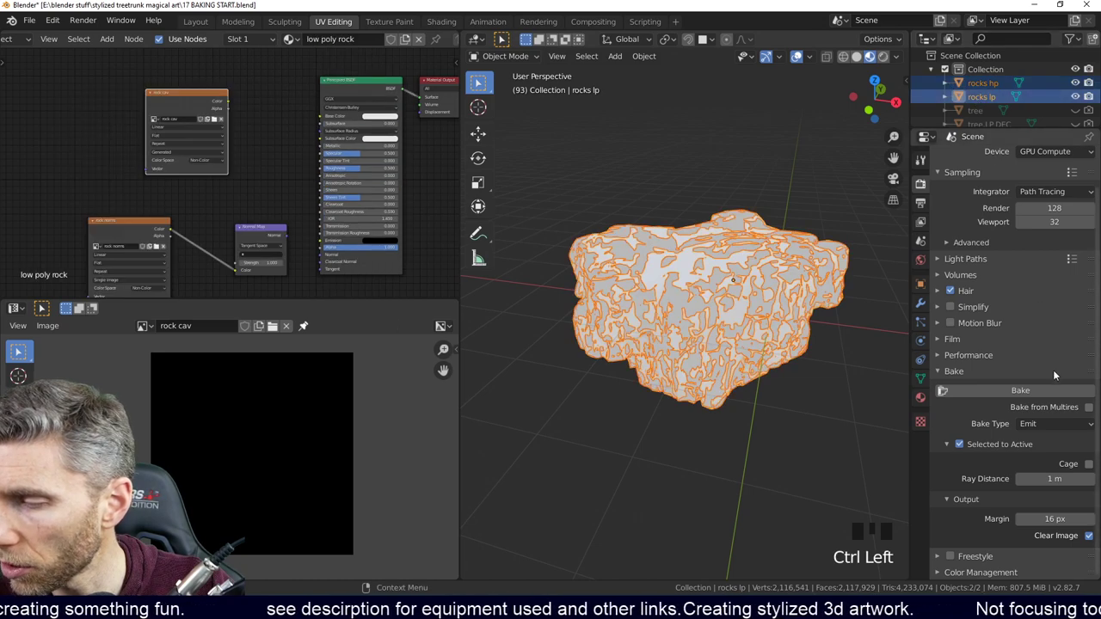
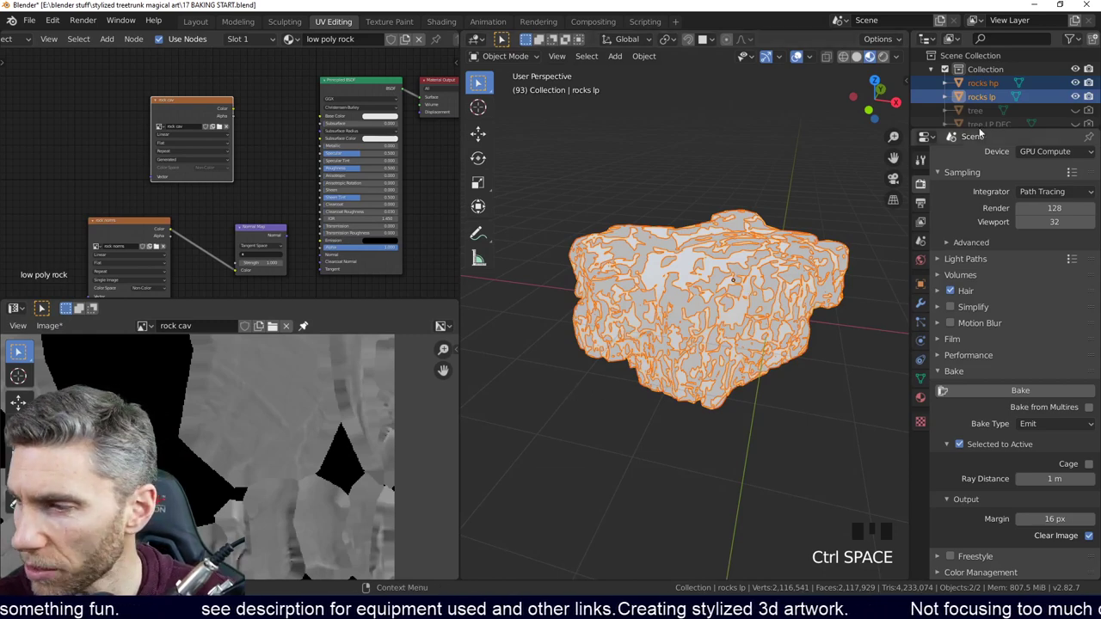
# Step: Wire the rock cav Image Texture Color output into the Principled BSDF Base Color
pyautogui.moveTo(1079, 90); pyautogui.dragTo(668, 364)
pyautogui.moveTo(667, 363); pyautogui.dragTo(331, 122)
pyautogui.click(330, 121)
pyautogui.scroll(3)
pyautogui.middleClick(757, 316)
pyautogui.scroll(-3)
# Step: Inspect the baked cavity detail on the low-poly rock from several angles
pyautogui.moveTo(704, 323); pyautogui.dragTo(324, 260)
pyautogui.click(325, 259)
pyautogui.moveTo(772, 356); pyautogui.dragTo(735, 343)
pyautogui.scroll(3)
pyautogui.moveTo(774, 345); pyautogui.dragTo(712, 300)
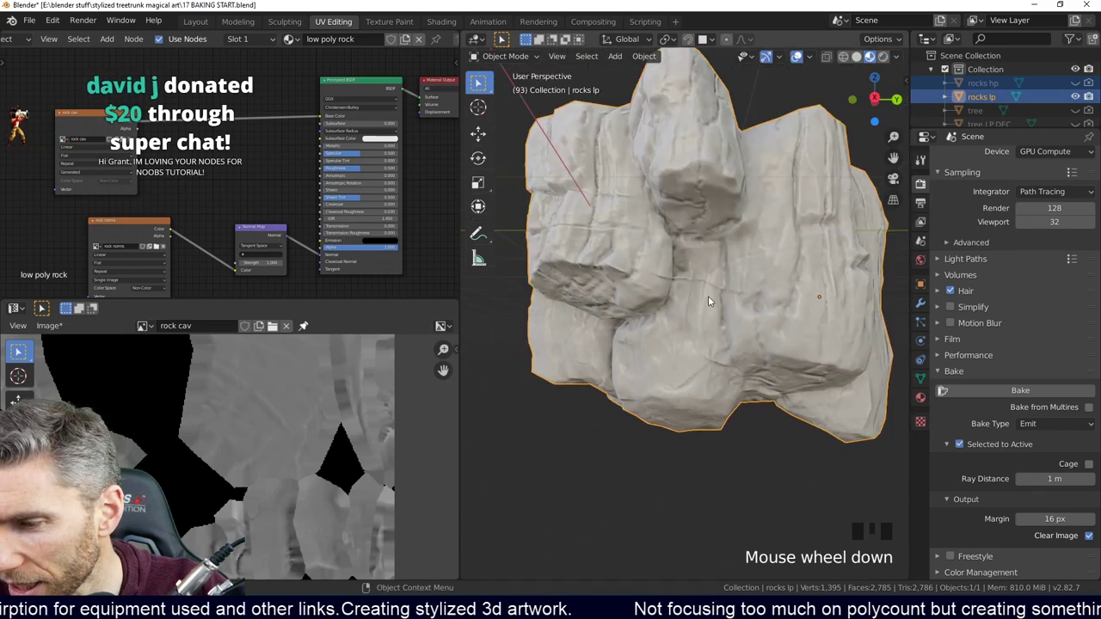
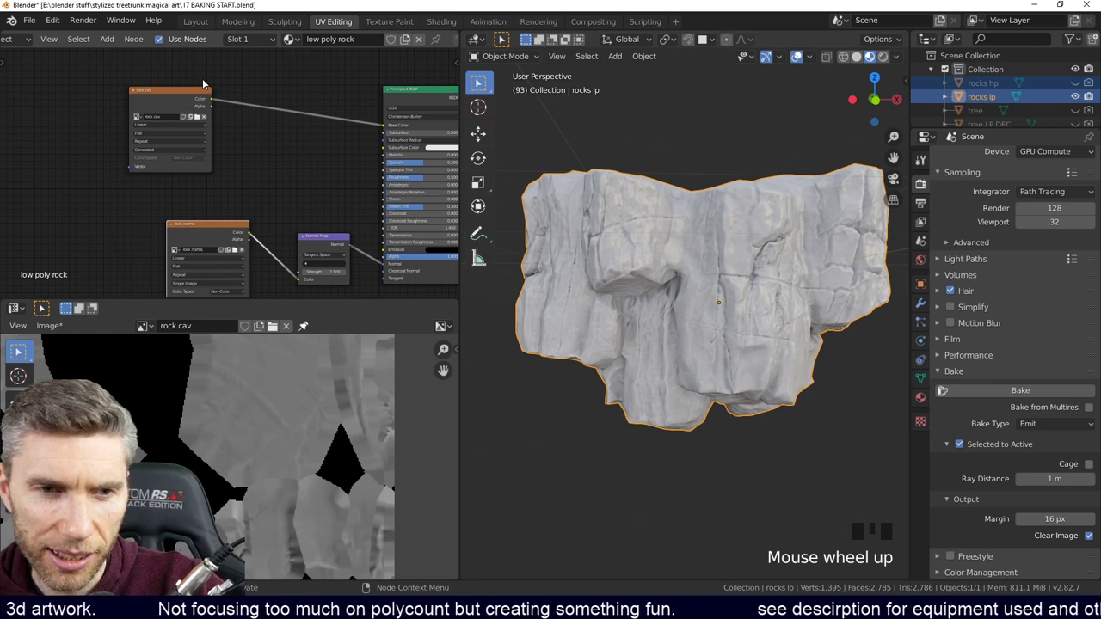
pyautogui.moveTo(180, 96); pyautogui.dragTo(755, 357)
pyautogui.moveTo(755, 357); pyautogui.dragTo(711, 329)
pyautogui.scroll(-3)
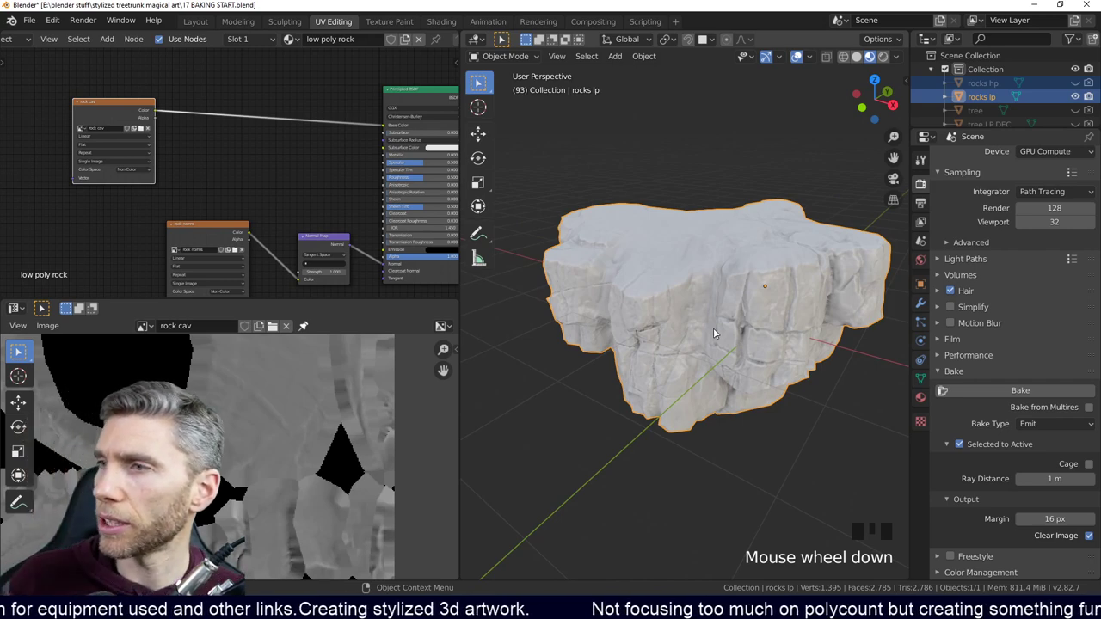
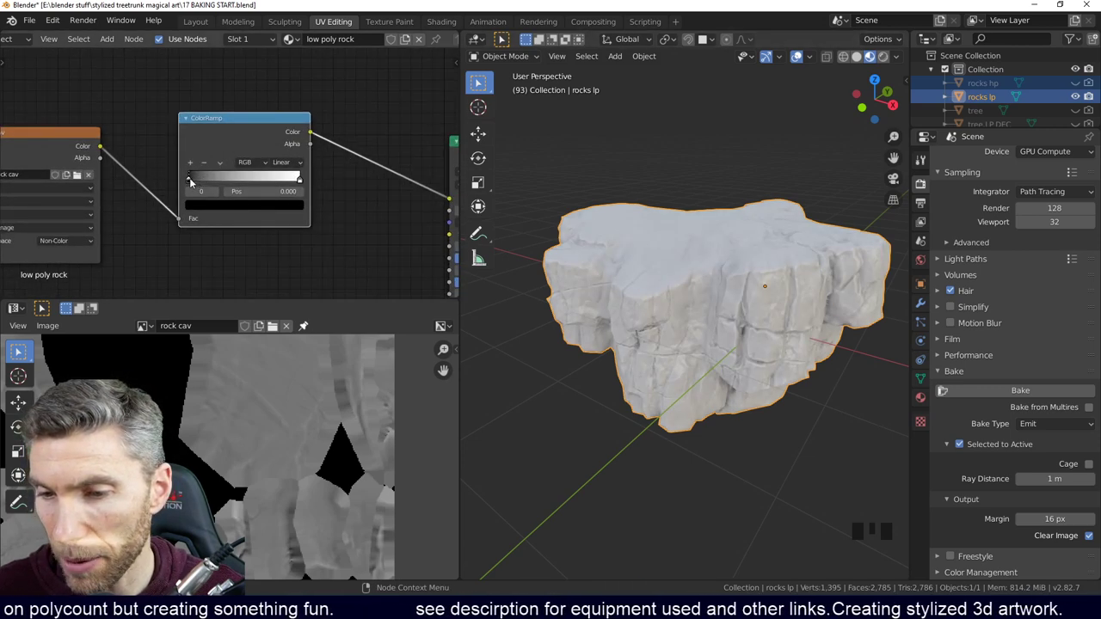
# Step: Raise the ColorRamp's dark stop so the rock's crevices read darker
pyautogui.moveTo(196, 182); pyautogui.dragTo(236, 183)
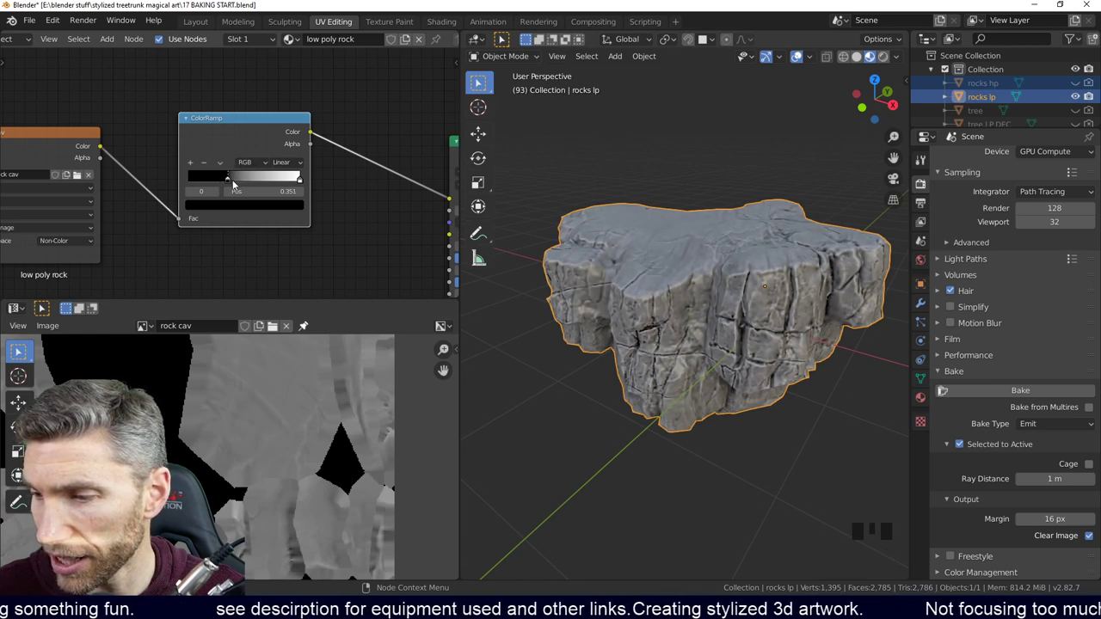
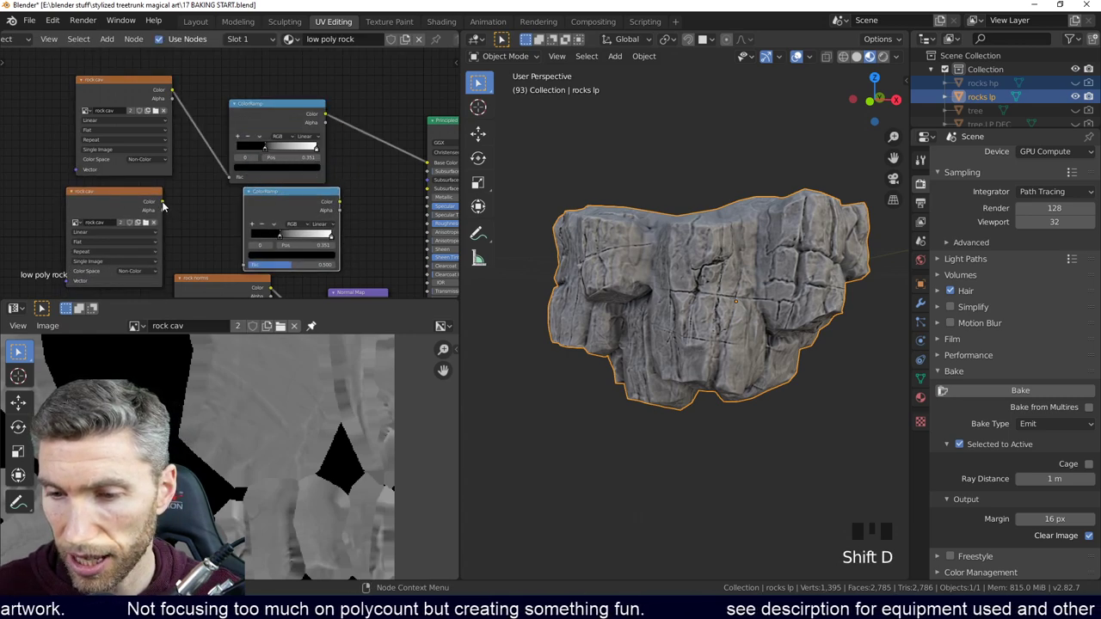
# Step: Connect the second ColorRamp's Color output to a Principled BSDF input socket
pyautogui.click(260, 253)
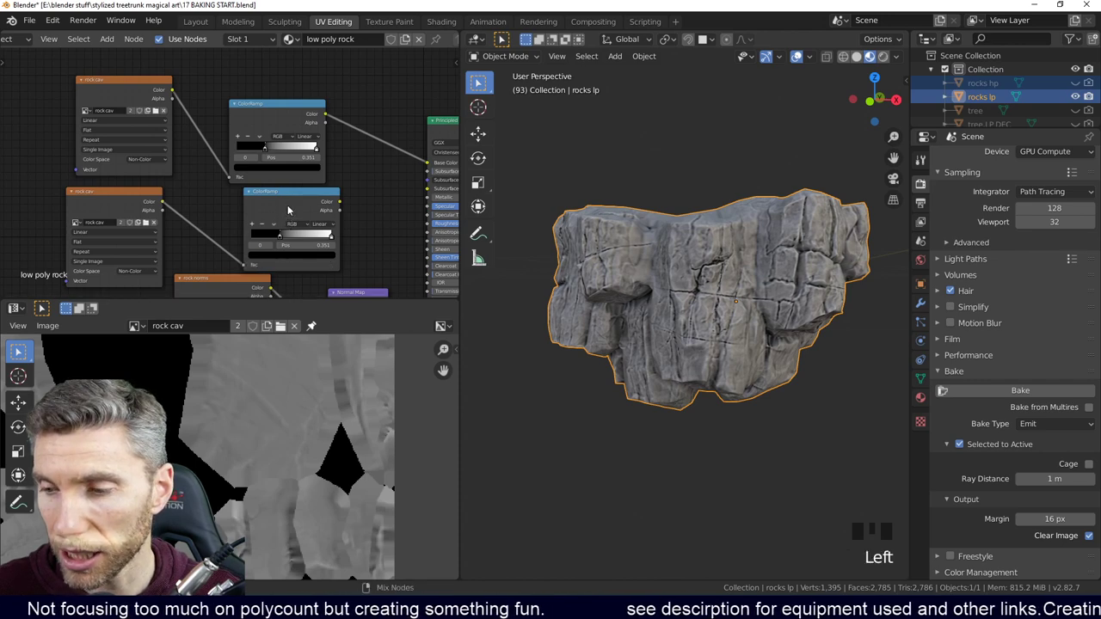
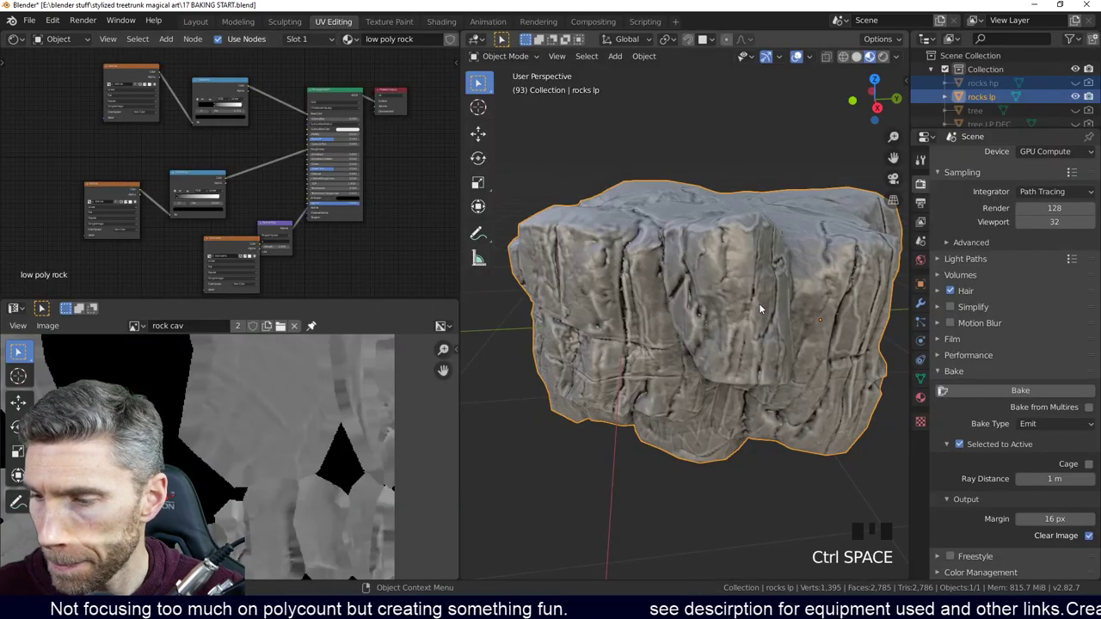
# Step: Preview the rock in rendered view, then switch the render engine back to Eevee
pyautogui.scroll(3)
pyautogui.moveTo(762, 276); pyautogui.dragTo(1044, 205)
pyautogui.click(1043, 206)
pyautogui.moveTo(641, 282); pyautogui.dragTo(883, 62)
pyautogui.click(882, 63)
pyautogui.scroll(-3)
pyautogui.middleClick(786, 324)
pyautogui.scroll(-3)
pyautogui.scroll(3)
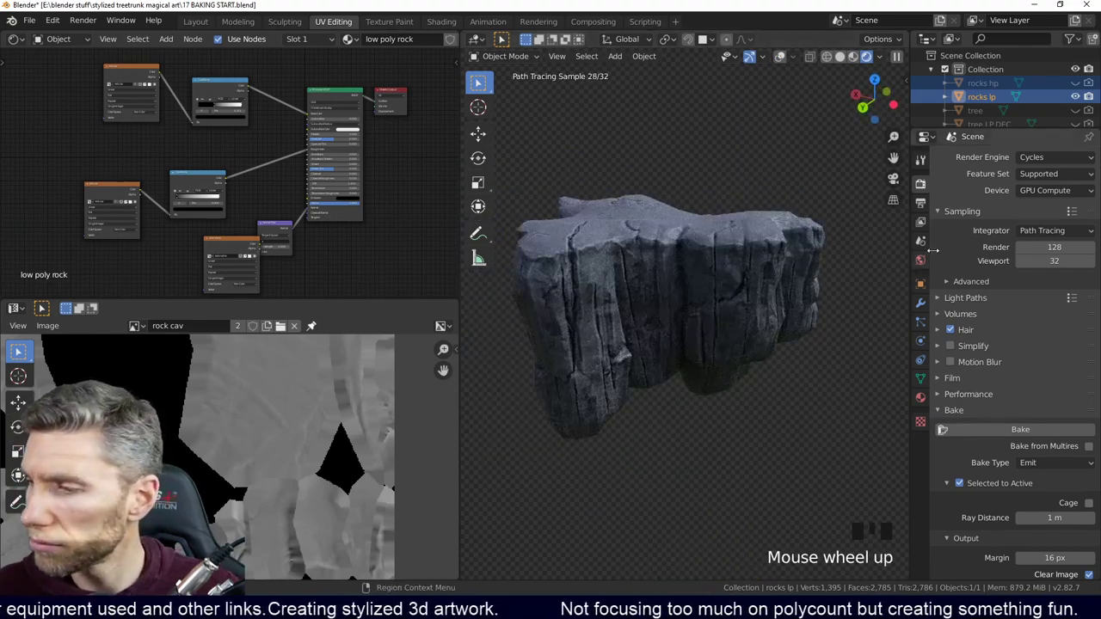
pyautogui.click(1041, 174)
# Step: Zoom the Shader Editor in on the cavity ColorRamp node
pyautogui.moveTo(689, 510); pyautogui.dragTo(639, 332)
pyautogui.scroll(-3)
pyautogui.moveTo(704, 320); pyautogui.dragTo(725, 312)
pyautogui.scroll(3)
pyautogui.scroll(-3)
pyautogui.moveTo(698, 312); pyautogui.dragTo(726, 313)
pyautogui.scroll(3)
pyautogui.moveTo(734, 313); pyautogui.dragTo(634, 252)
pyautogui.scroll(3)
# Step: Pull the cavity ColorRamp's white stop in to about 0.920 to darken the rock
pyautogui.moveTo(559, 206); pyautogui.dragTo(300, 182)
pyautogui.moveTo(300, 181); pyautogui.dragTo(661, 262)
pyautogui.moveTo(660, 262); pyautogui.dragTo(352, 189)
pyautogui.moveTo(353, 188); pyautogui.dragTo(616, 235)
pyautogui.middleClick(615, 235)
# Step: Test the cavity ramp stops for contrast, settling the black stop near 0.065 for paler rock
pyautogui.scroll(-3)
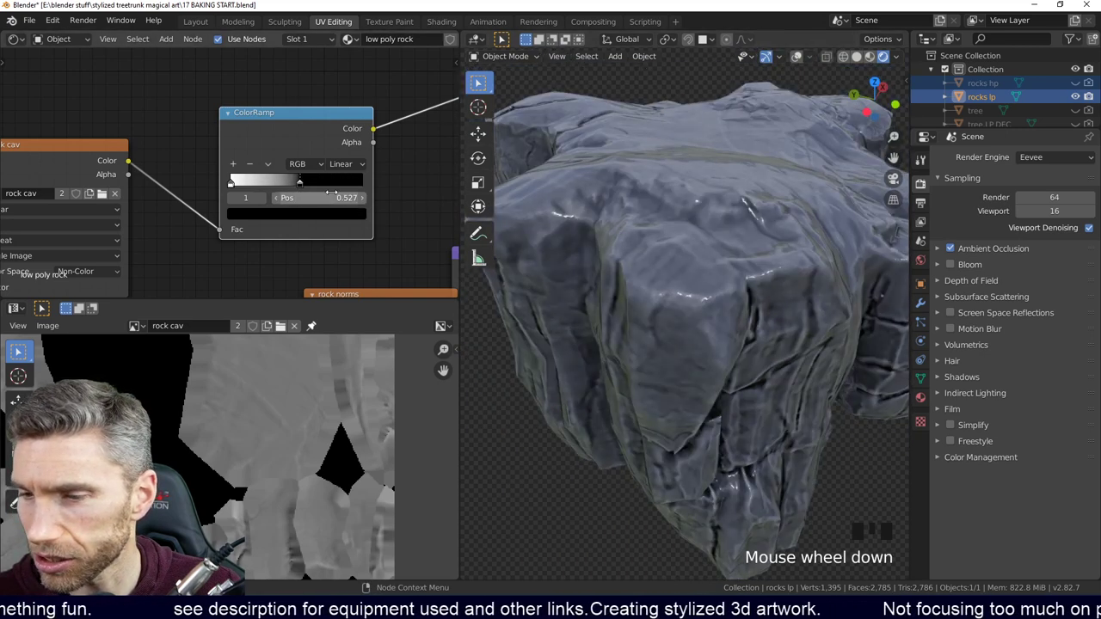
pyautogui.moveTo(307, 186); pyautogui.dragTo(839, 285)
pyautogui.moveTo(839, 286); pyautogui.dragTo(783, 287)
pyautogui.scroll(-3)
pyautogui.moveTo(691, 308); pyautogui.dragTo(339, 188)
pyautogui.moveTo(339, 189); pyautogui.dragTo(810, 266)
pyautogui.moveTo(810, 266); pyautogui.dragTo(646, 272)
pyautogui.middleClick(748, 273)
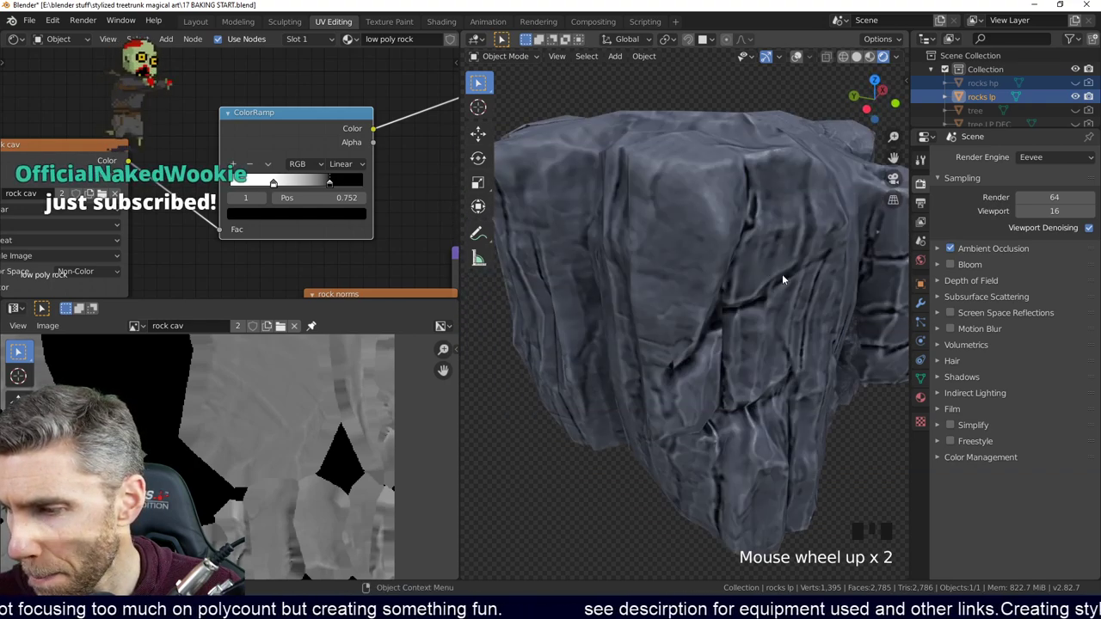
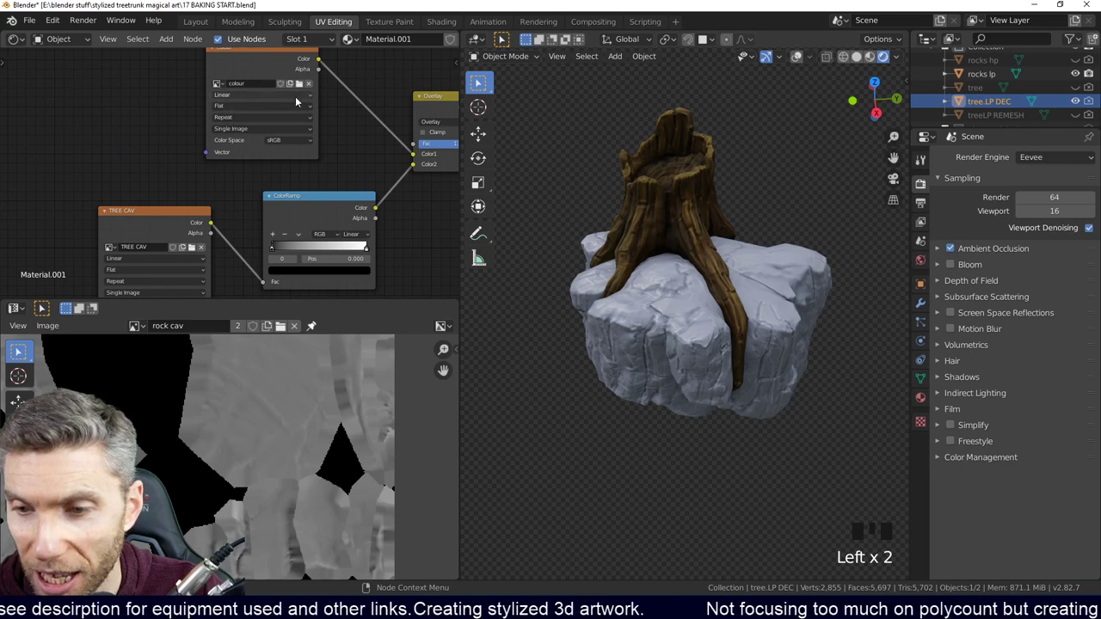
# Step: Inspect the grey cavity shading on the rock and nudge the ramp's black stop
pyautogui.moveTo(267, 121); pyautogui.dragTo(662, 372)
pyautogui.middleClick(662, 371)
pyautogui.scroll(3)
pyautogui.scroll(-3)
pyautogui.middleClick(701, 314)
pyautogui.scroll(-3)
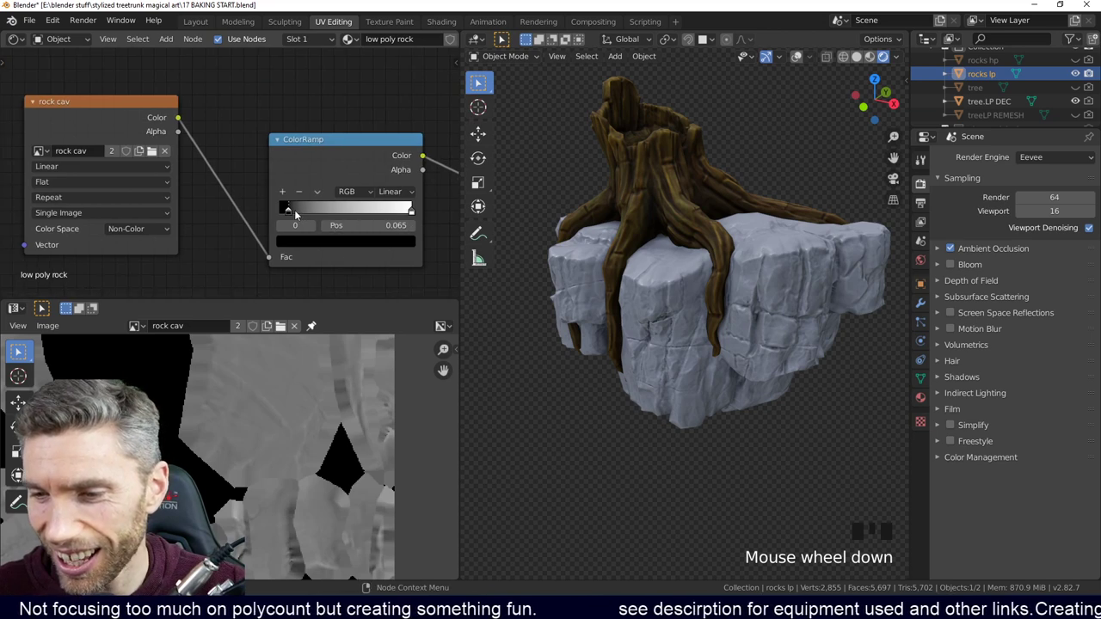
pyautogui.moveTo(292, 216); pyautogui.dragTo(336, 124)
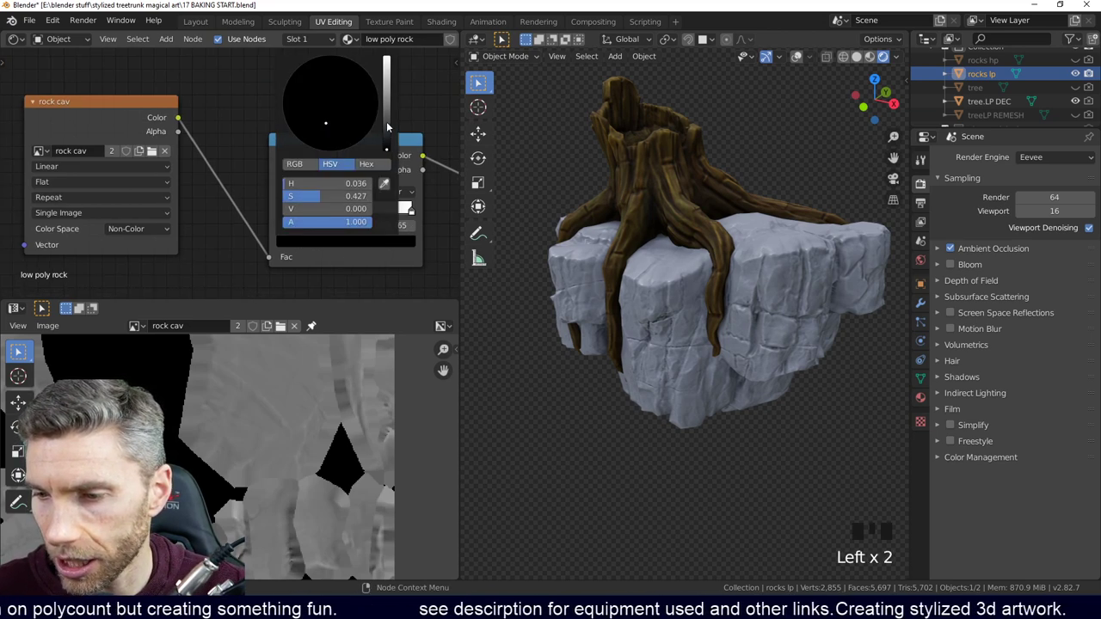
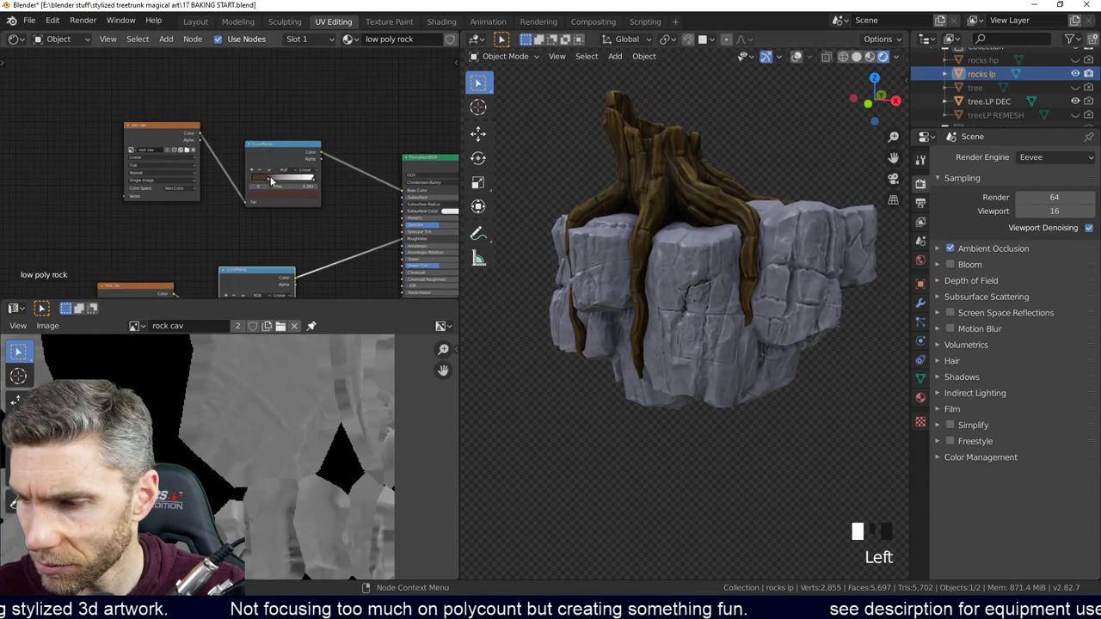
# Step: Recolour a ramp stop to a dark saturated reddish brown (H 0.052, S 0.629, V 0.589)
pyautogui.scroll(3)
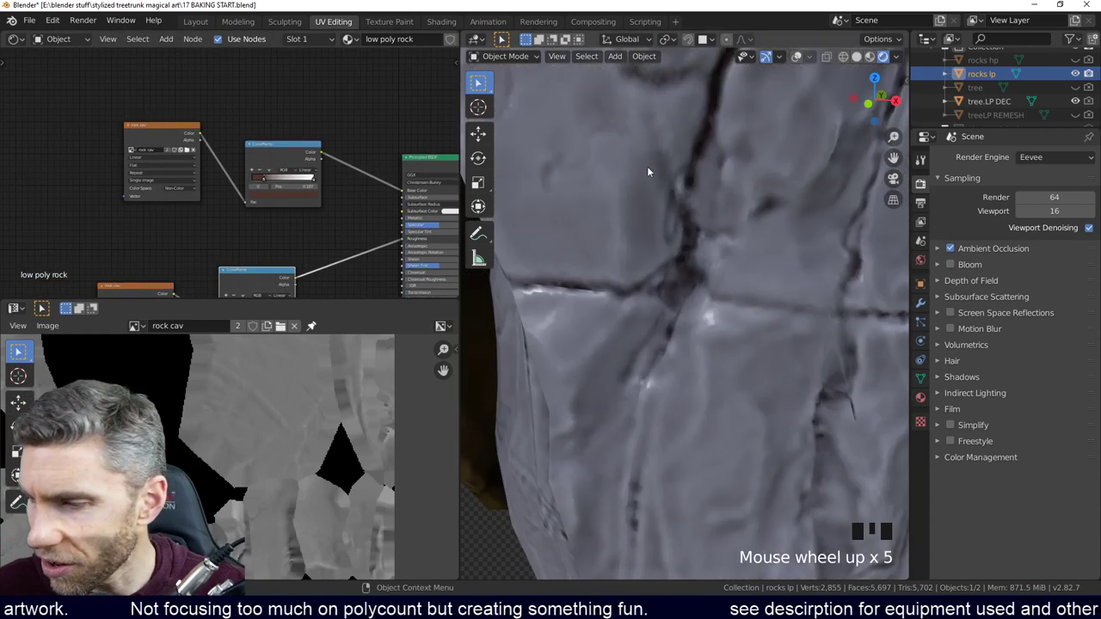
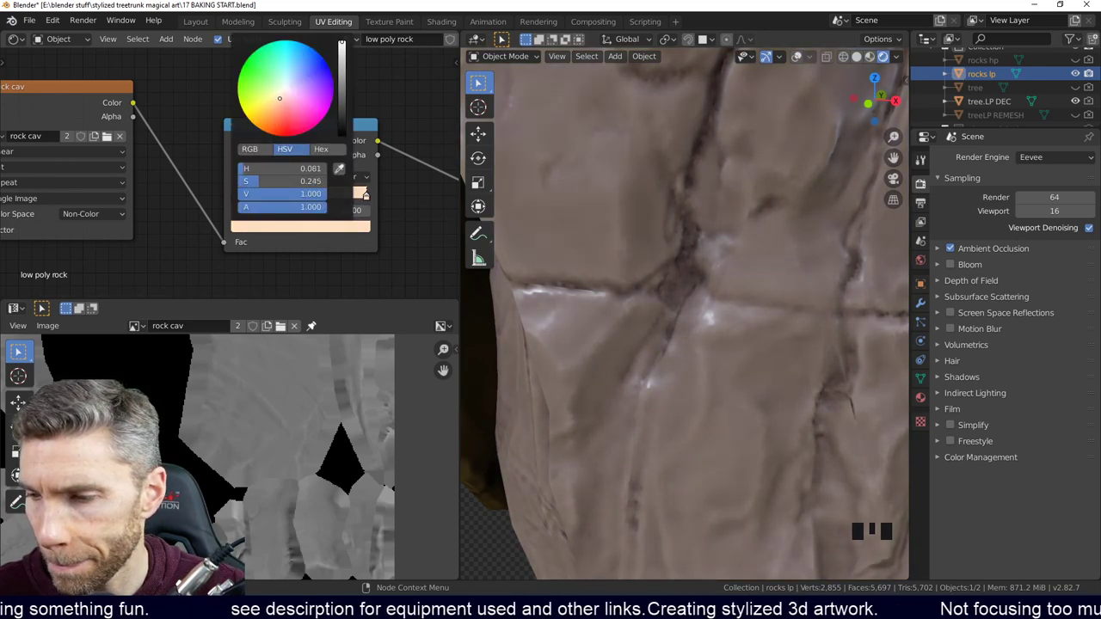
pyautogui.scroll(-3)
pyautogui.middleClick(722, 322)
pyautogui.scroll(3)
pyautogui.moveTo(728, 335); pyautogui.dragTo(251, 187)
pyautogui.moveTo(251, 186); pyautogui.dragTo(276, 119)
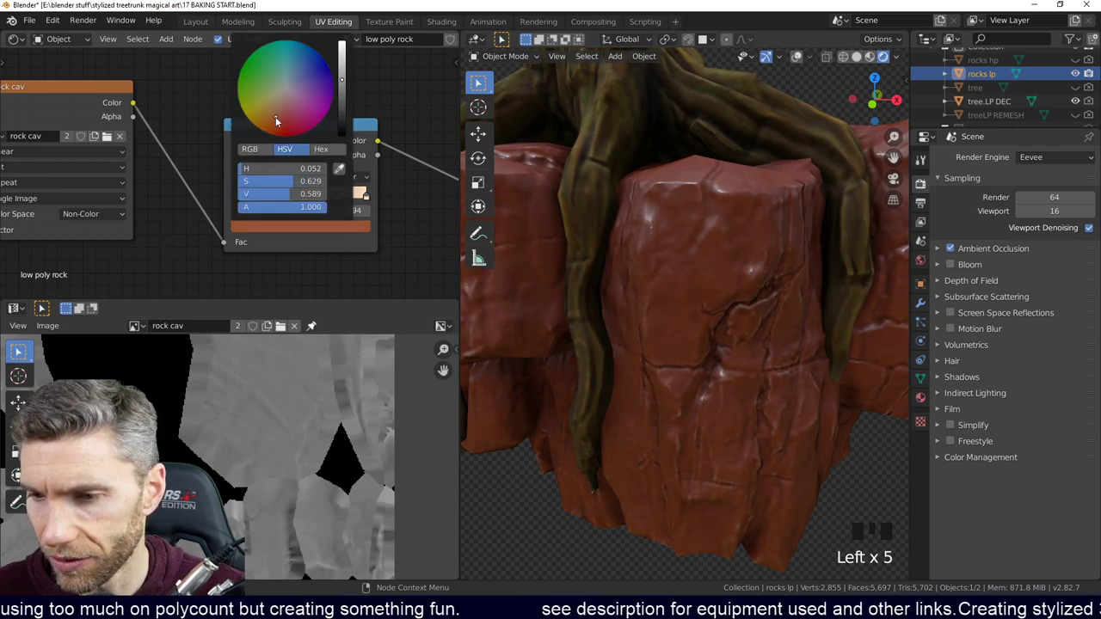
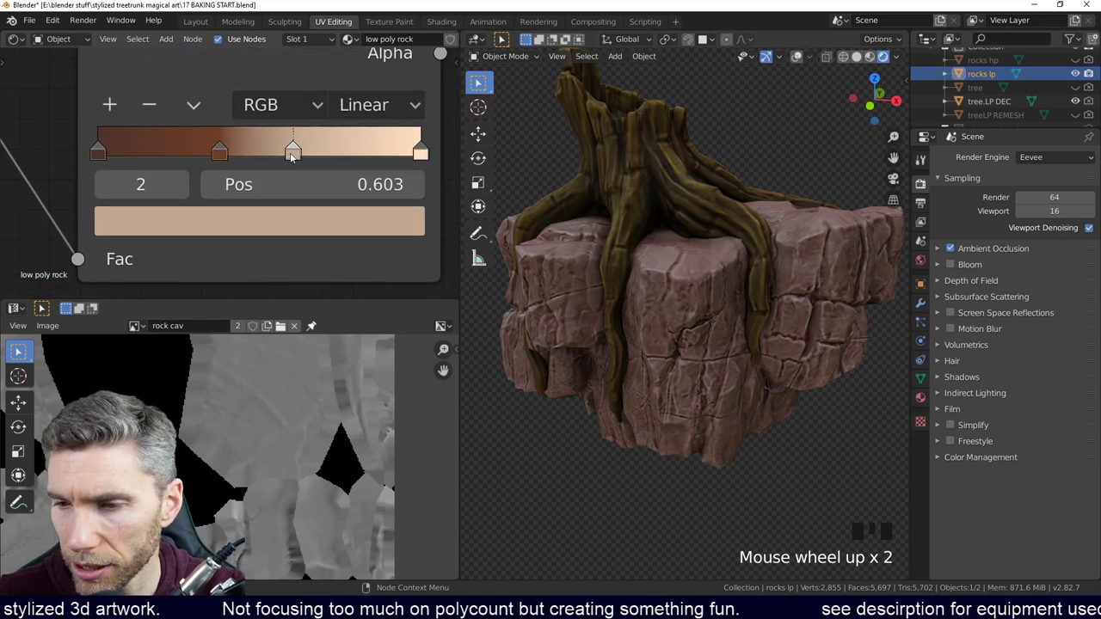
# Step: Set the ramp stops to tan, pale yellow-cream and deep brown with the HSV picker
pyautogui.moveTo(296, 158); pyautogui.dragTo(213, 394)
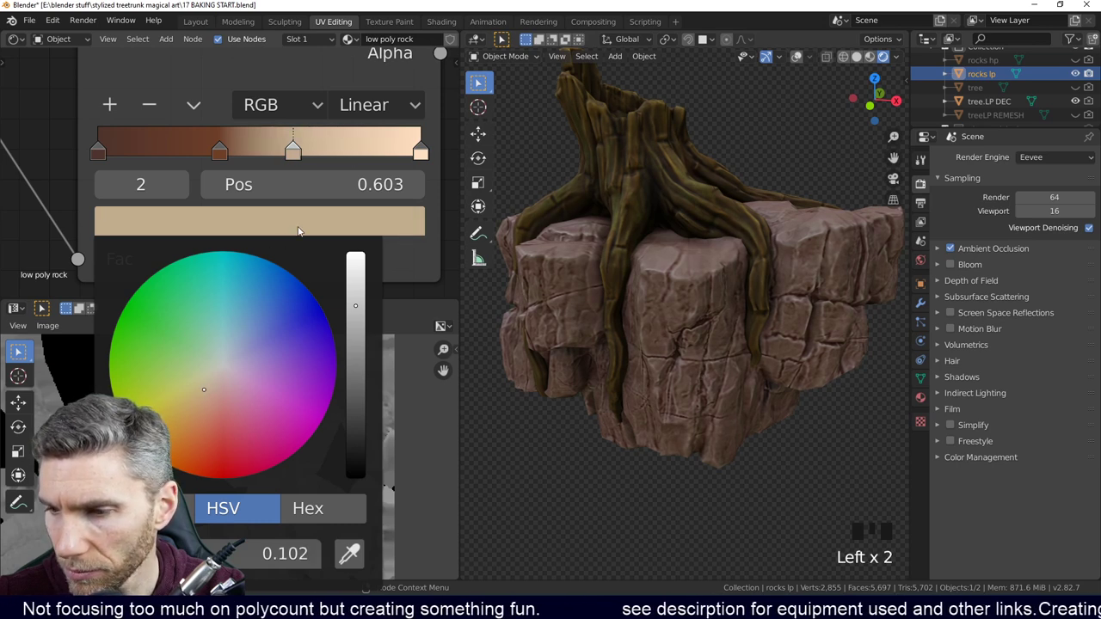
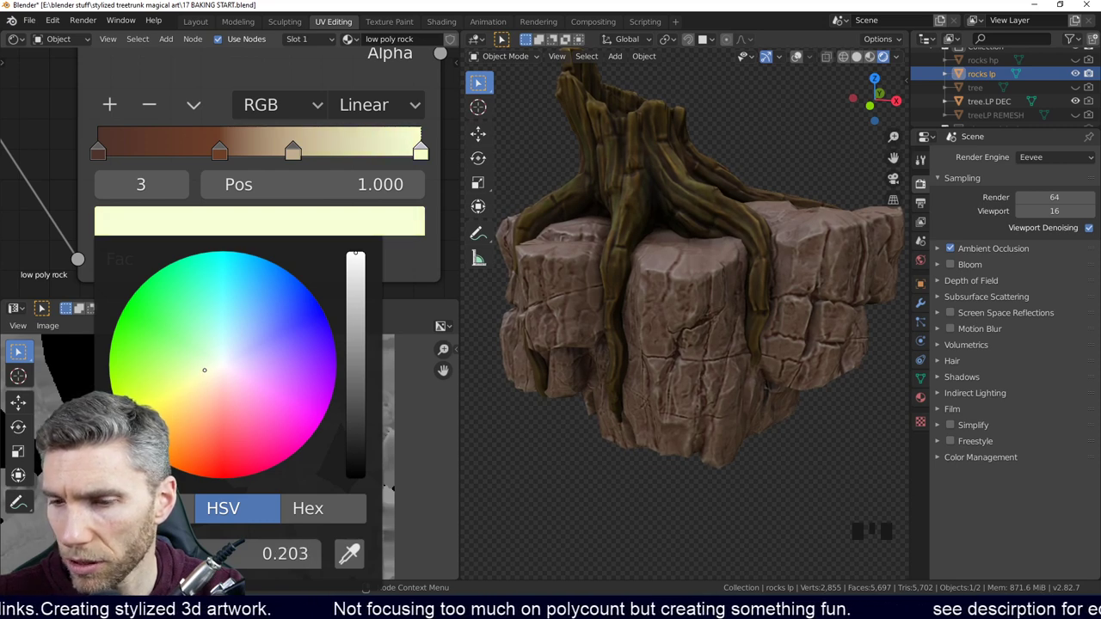
pyautogui.moveTo(222, 157); pyautogui.dragTo(206, 434)
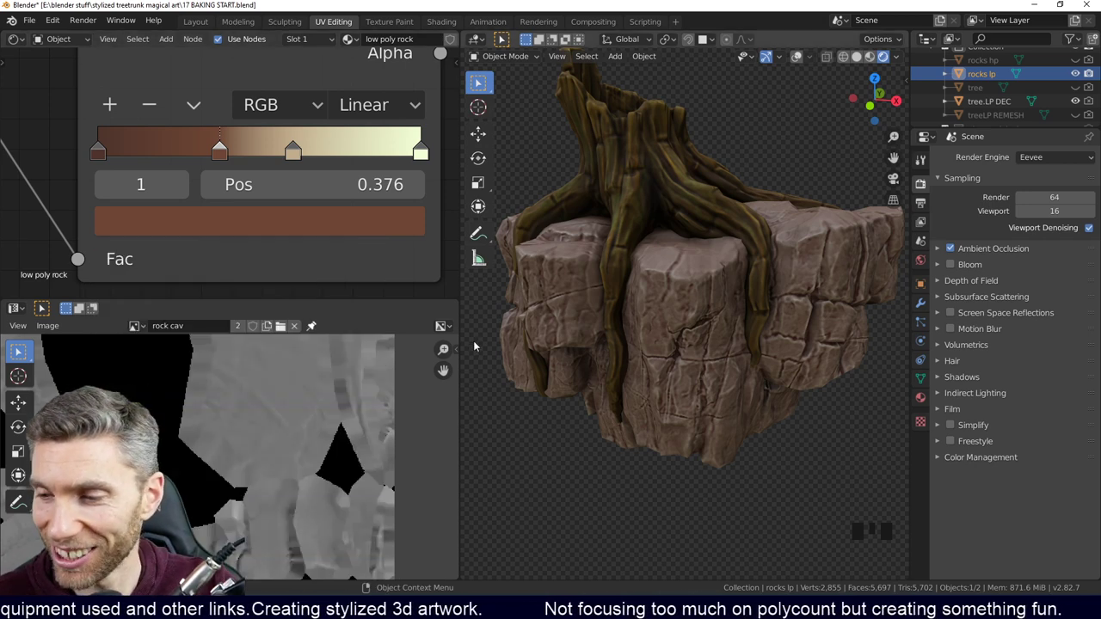
pyautogui.moveTo(102, 157); pyautogui.dragTo(216, 416)
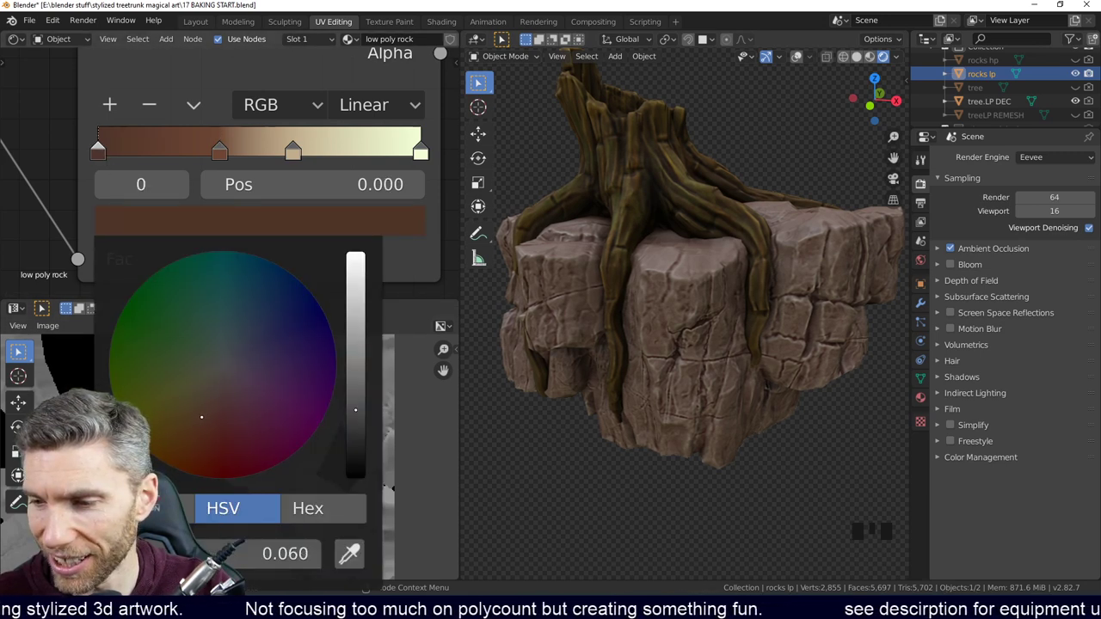
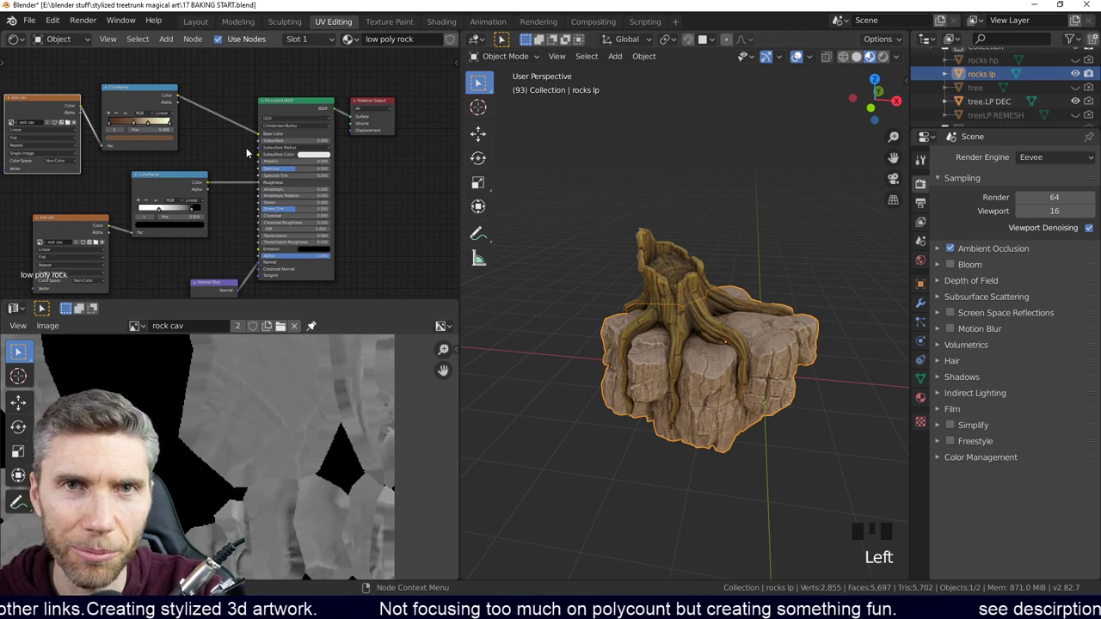
# Step: Switch to the Texture Paint workspace with the rock cav image ready for painting
pyautogui.moveTo(728, 363); pyautogui.dragTo(735, 381)
pyautogui.scroll(3)
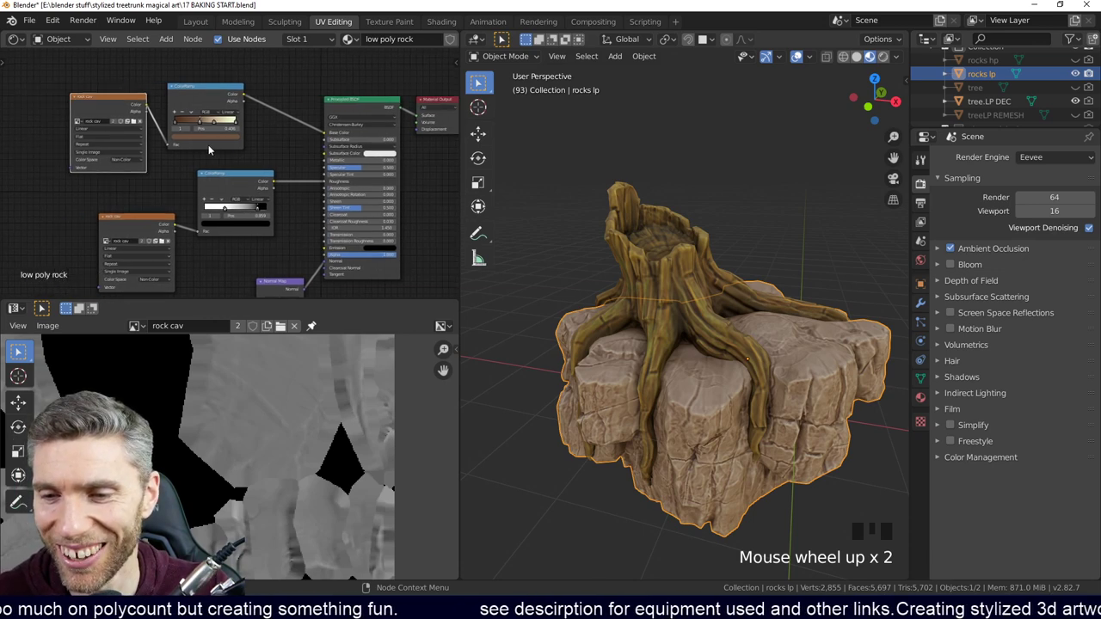
pyautogui.click(136, 115)
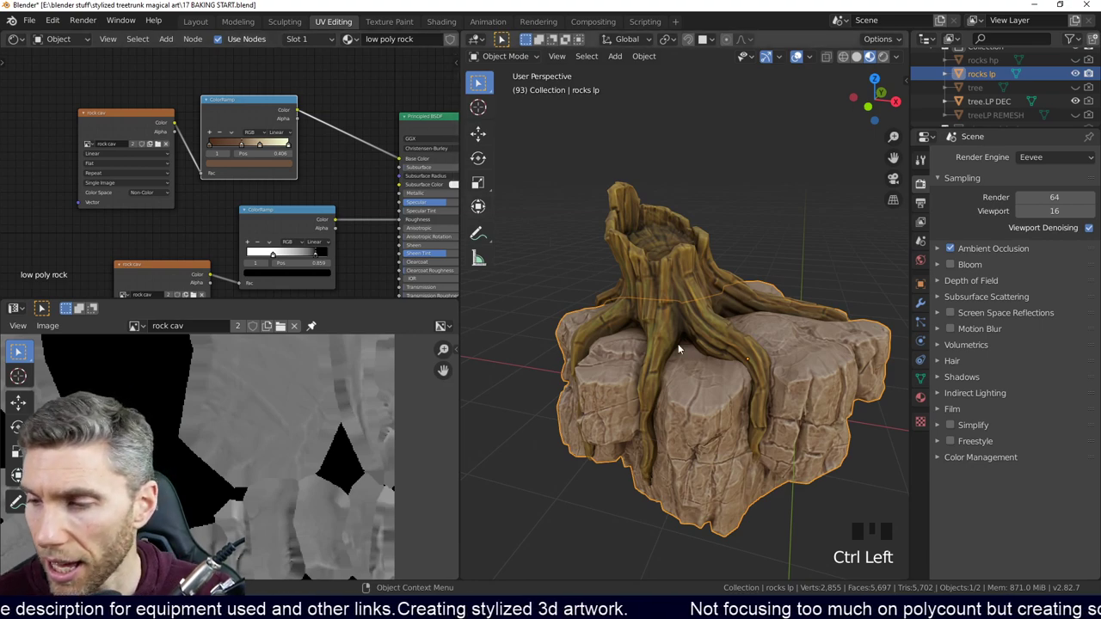
pyautogui.scroll(3)
pyautogui.middleClick(707, 430)
pyautogui.scroll(3)
pyautogui.moveTo(749, 416); pyautogui.dragTo(767, 311)
pyautogui.scroll(3)
pyautogui.moveTo(781, 320); pyautogui.dragTo(127, 114)
# Step: Smear the rock surface colours from several angles with the Smear brush, then enter Edit Mode
pyautogui.moveTo(127, 114); pyautogui.dragTo(385, 29)
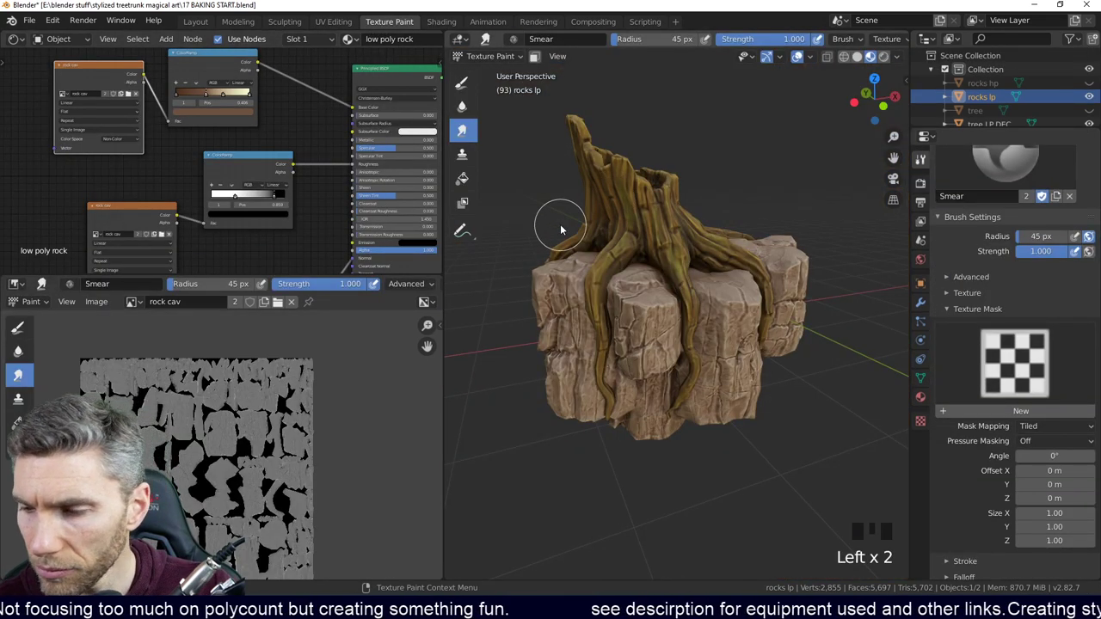
pyautogui.moveTo(736, 404); pyautogui.dragTo(471, 138)
pyautogui.moveTo(472, 138); pyautogui.dragTo(756, 248)
pyautogui.middleClick(756, 248)
pyautogui.moveTo(777, 282); pyautogui.dragTo(830, 293)
pyautogui.middleClick(831, 293)
pyautogui.moveTo(869, 276); pyautogui.dragTo(834, 270)
pyautogui.middleClick(834, 270)
pyautogui.moveTo(776, 299); pyautogui.dragTo(464, 82)
pyautogui.moveTo(464, 82); pyautogui.dragTo(464, 82)
# Step: Switch to the UV Editing workspace showing the rock's UV islands
pyautogui.click(464, 82)
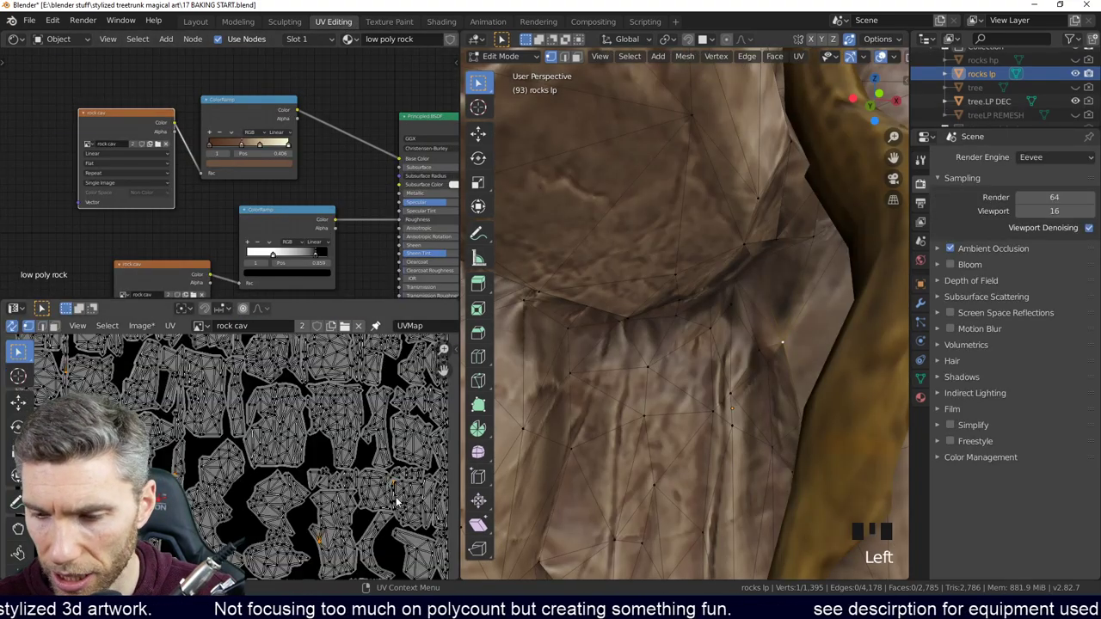
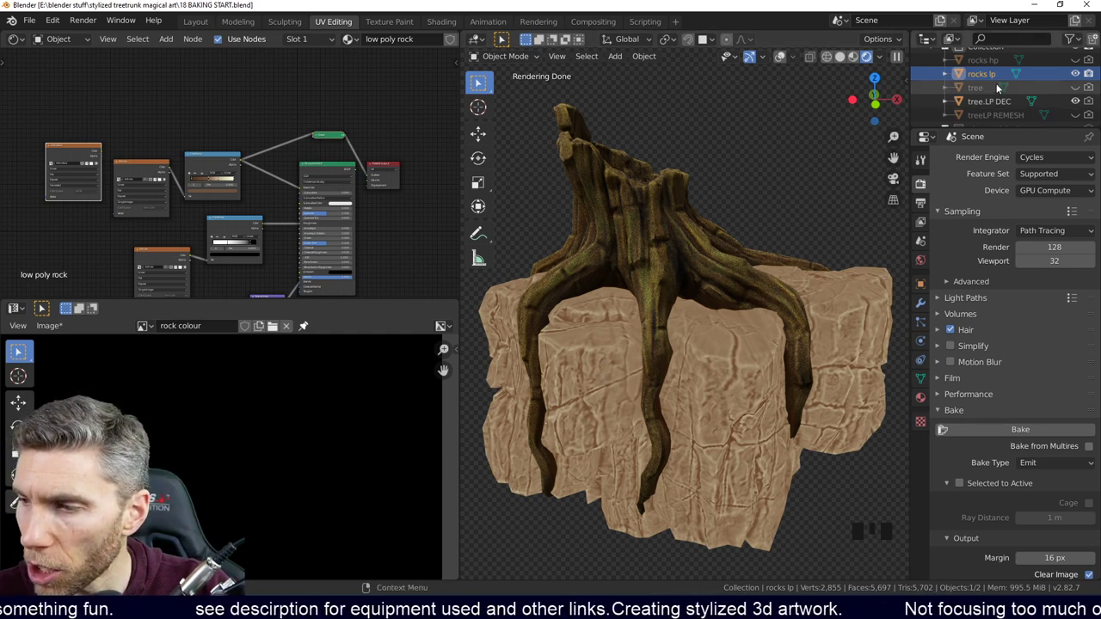
# Step: Select the low-poly rock and change the render engine from Cycles to Eevee
pyautogui.click(988, 79)
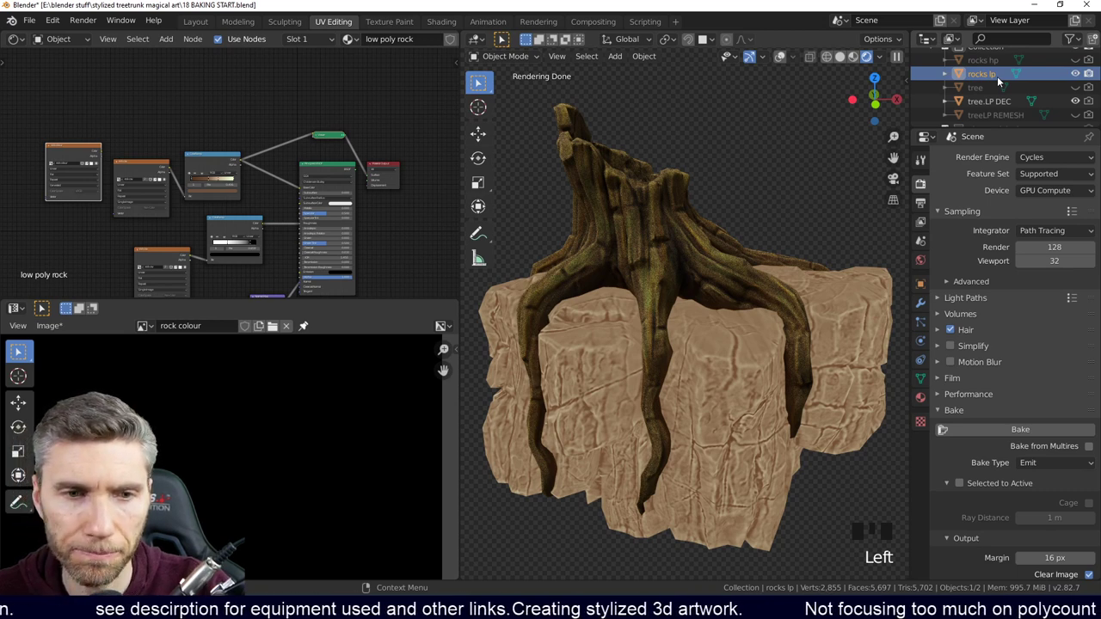
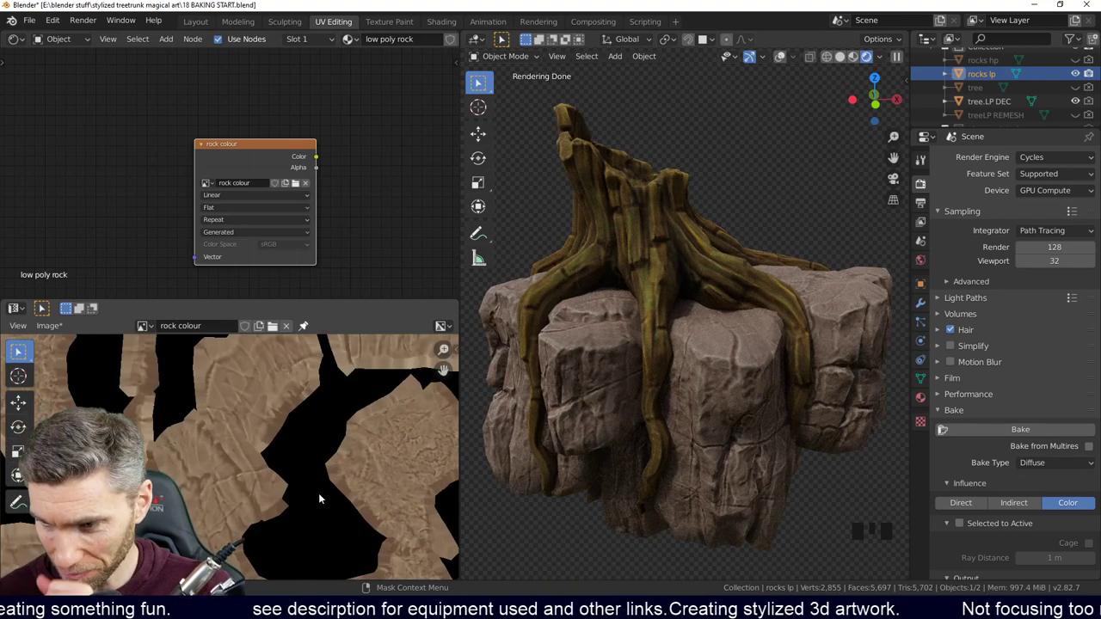
pyautogui.scroll(-3)
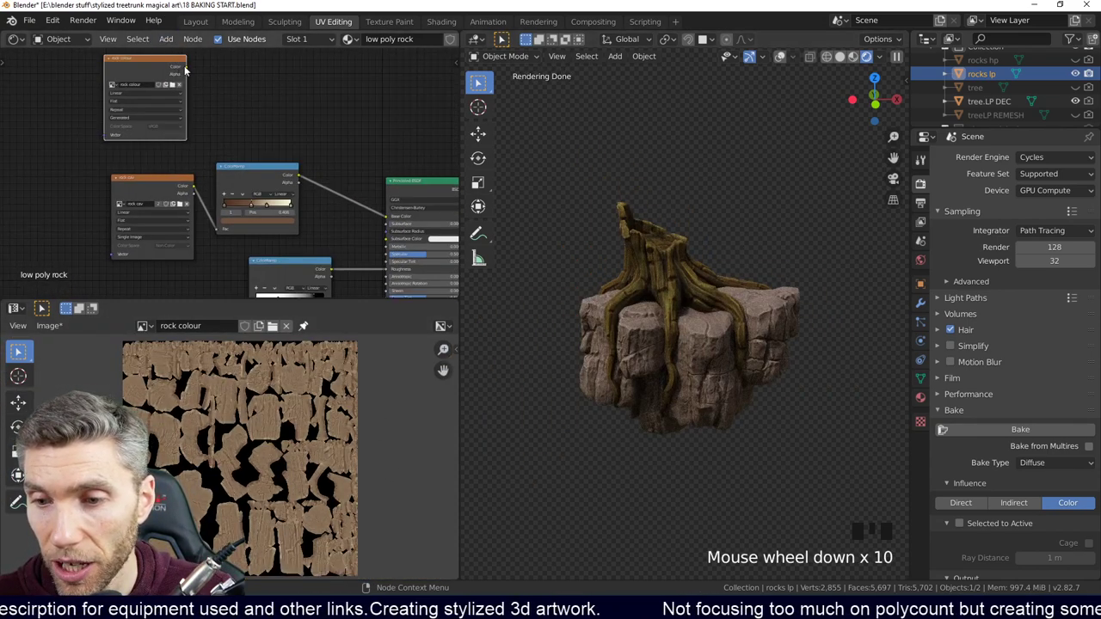
pyautogui.click(320, 133)
pyautogui.moveTo(1033, 182); pyautogui.dragTo(720, 388)
pyautogui.scroll(3)
pyautogui.click(719, 379)
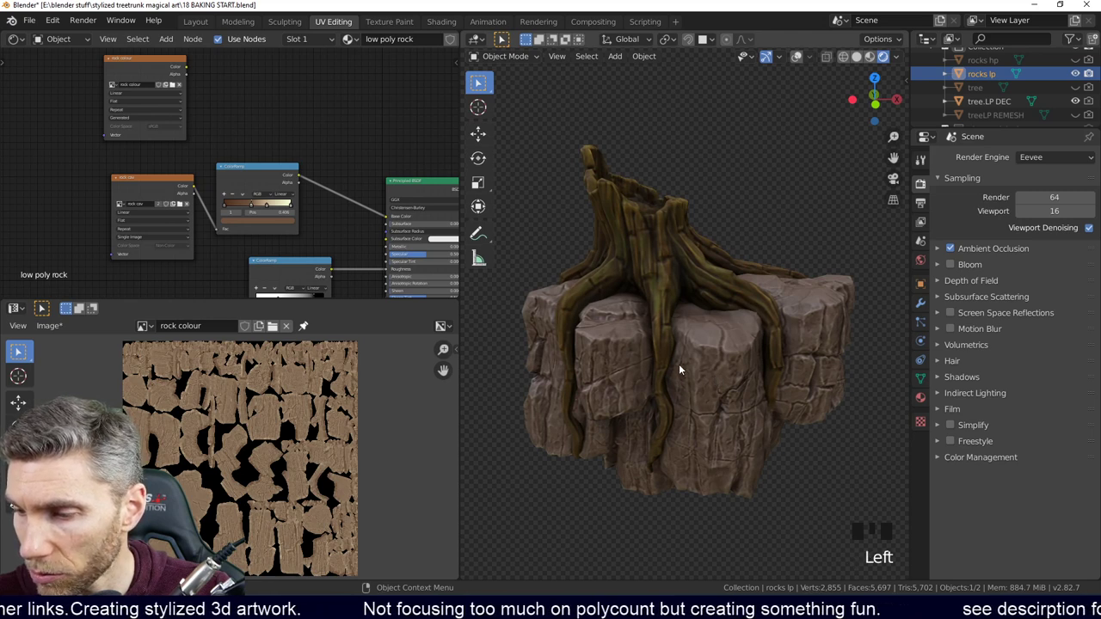
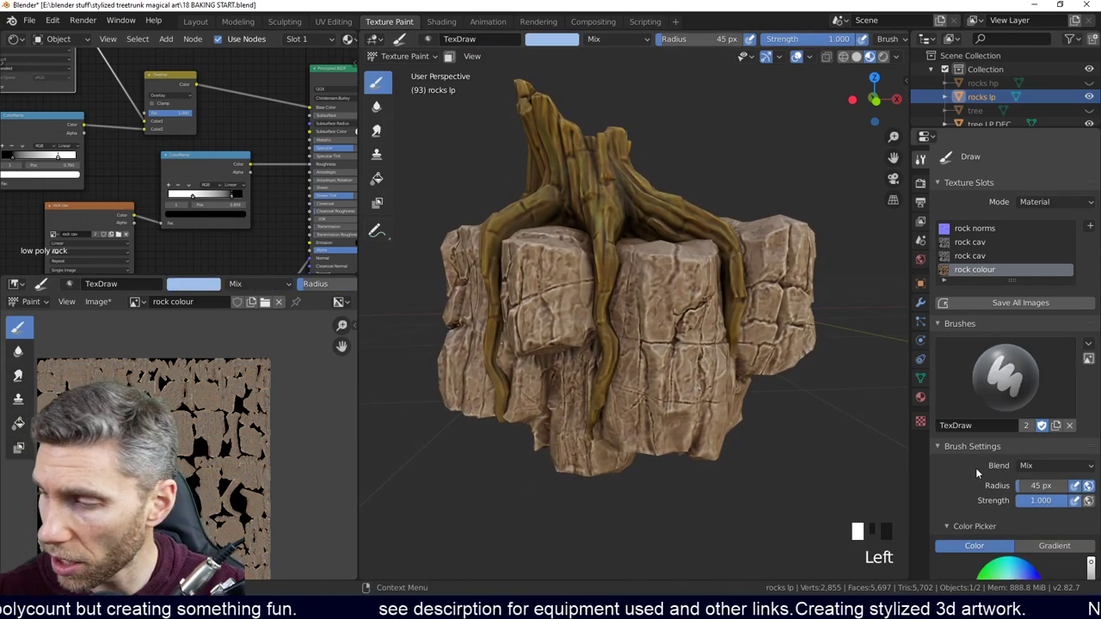
# Step: Zoom in on the rock faces, sample the rock's brown as brush colour at about 0.2 strength
pyautogui.moveTo(733, 452); pyautogui.dragTo(1020, 408)
pyautogui.moveTo(1020, 408); pyautogui.dragTo(752, 462)
pyautogui.middleClick(753, 463)
pyautogui.press('ctrl+z')
pyautogui.moveTo(657, 308); pyautogui.dragTo(764, 421)
pyautogui.moveTo(764, 422); pyautogui.dragTo(756, 440)
pyautogui.press('ctrl+z')
pyautogui.moveTo(754, 440); pyautogui.dragTo(1047, 322)
pyautogui.moveTo(1047, 323); pyautogui.dragTo(717, 438)
# Step: Paint test strokes on the front rock face, pick a deep blue brush colour at full 1.0 strength
pyautogui.middleClick(717, 438)
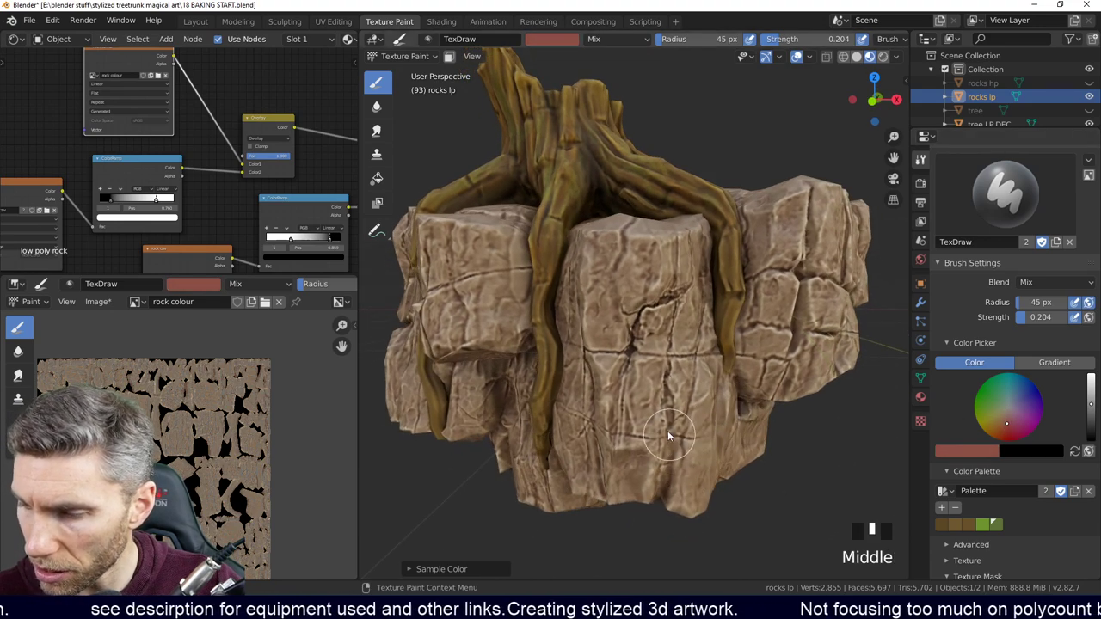
pyautogui.moveTo(645, 432); pyautogui.dragTo(777, 426)
pyautogui.middleClick(777, 426)
pyautogui.click(713, 440)
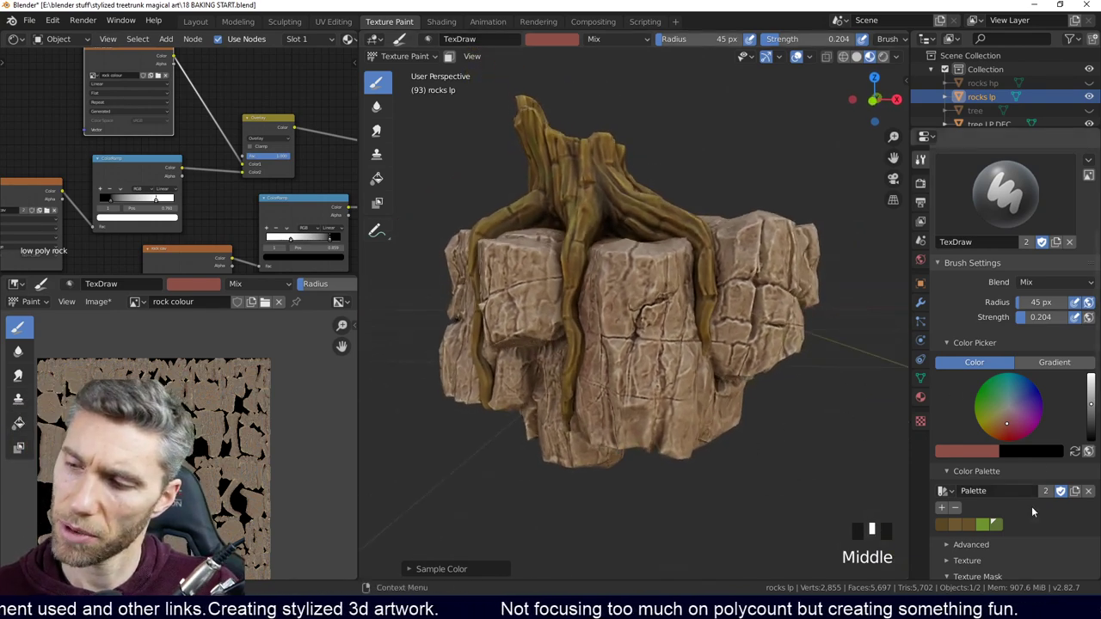
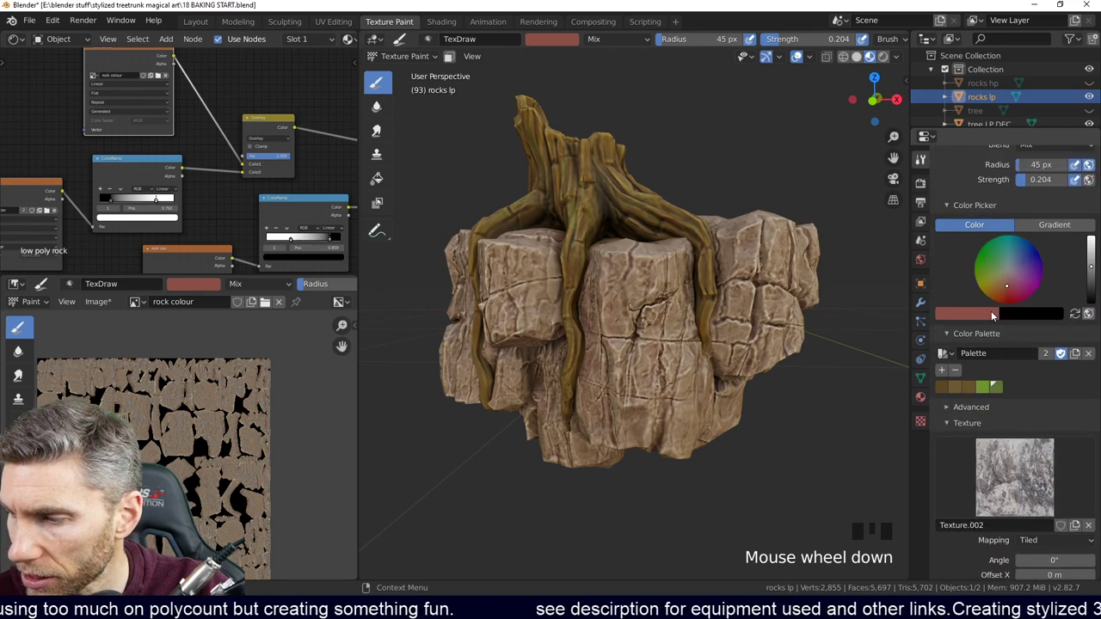
pyautogui.moveTo(1027, 268); pyautogui.dragTo(1084, 521)
pyautogui.moveTo(668, 380); pyautogui.dragTo(776, 417)
pyautogui.press('ctrl+z')
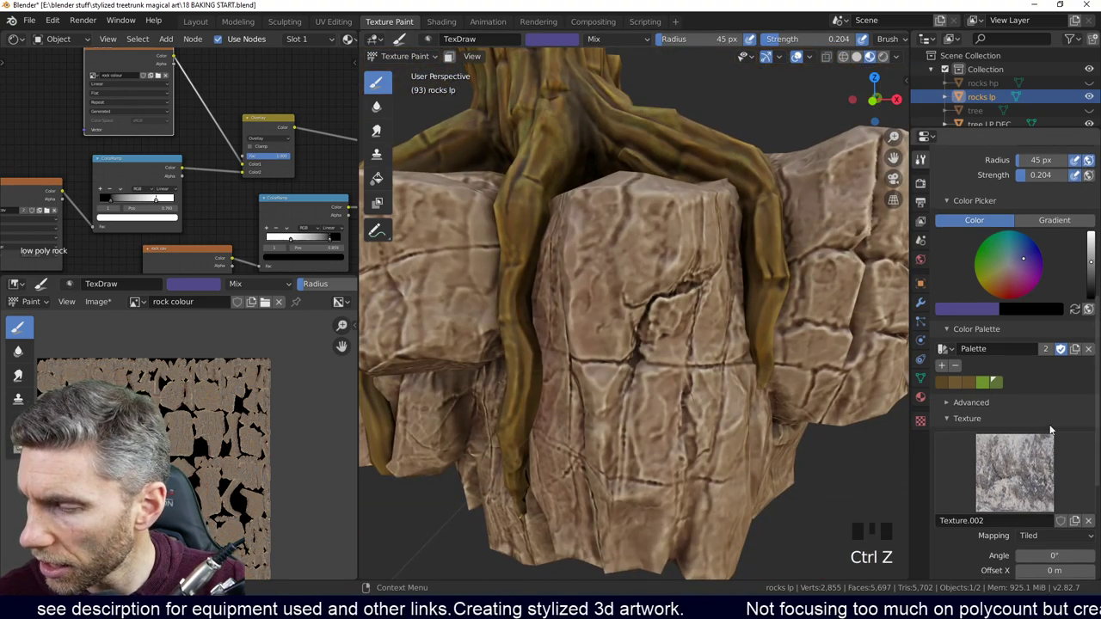
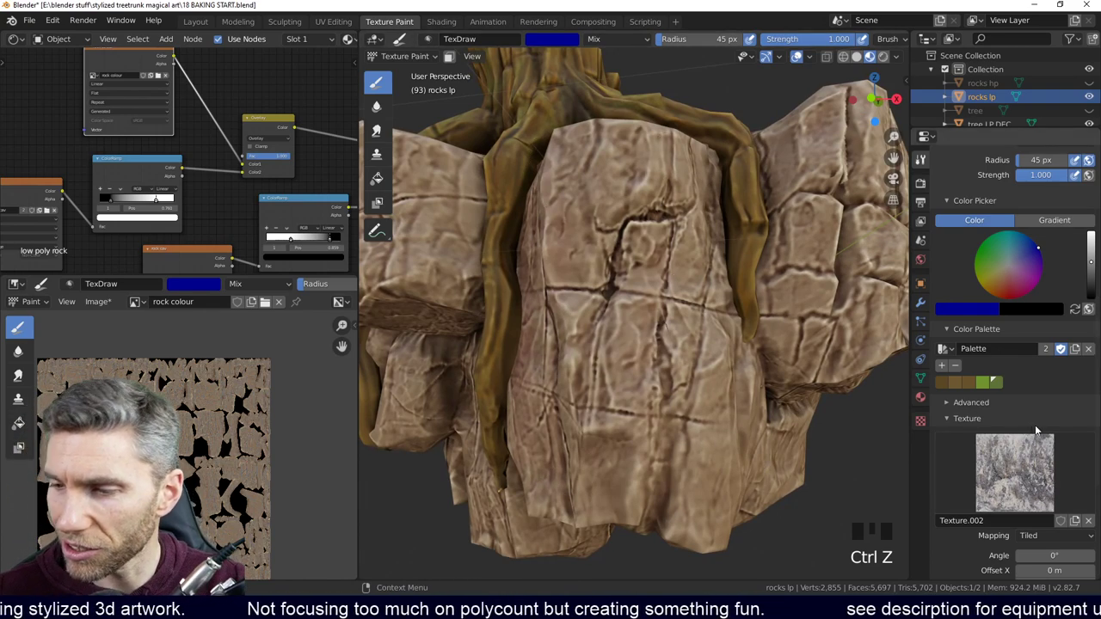
pyautogui.moveTo(1014, 269); pyautogui.dragTo(649, 303)
pyautogui.press('f')
pyautogui.moveTo(646, 324); pyautogui.dragTo(760, 358)
pyautogui.moveTo(759, 357); pyautogui.dragTo(672, 488)
pyautogui.moveTo(672, 488); pyautogui.dragTo(715, 449)
pyautogui.middleClick(715, 449)
pyautogui.moveTo(654, 423); pyautogui.dragTo(739, 397)
pyautogui.moveTo(739, 398); pyautogui.dragTo(724, 487)
pyautogui.press('ctrl+z')
pyautogui.press('ctrl+z')
pyautogui.press('ctrl+z')
pyautogui.press('ctrl+z')
pyautogui.press('ctrl+z')
pyautogui.press('ctrl+z')
pyautogui.press('ctrl+z')
pyautogui.press('ctrl+z')
pyautogui.press('ctrl+z')
pyautogui.press('ctrl+z')
pyautogui.press('ctrl+z')
pyautogui.moveTo(719, 461); pyautogui.dragTo(690, 438)
pyautogui.press('ctrl+z')
pyautogui.middleClick(693, 448)
pyautogui.moveTo(611, 246); pyautogui.dragTo(621, 382)
pyautogui.middleClick(620, 382)
pyautogui.moveTo(633, 338); pyautogui.dragTo(655, 345)
pyautogui.middleClick(655, 345)
pyautogui.moveTo(596, 361); pyautogui.dragTo(535, 455)
pyautogui.middleClick(1050, 455)
pyautogui.moveTo(536, 455); pyautogui.dragTo(570, 273)
pyautogui.moveTo(569, 273); pyautogui.dragTo(668, 378)
pyautogui.middleClick(667, 377)
pyautogui.moveTo(643, 349); pyautogui.dragTo(680, 340)
pyautogui.moveTo(680, 340); pyautogui.dragTo(727, 241)
pyautogui.click(726, 241)
# Step: Lay a few trial brown strokes on the rock and undo them to start clean
pyautogui.rightClick(691, 341)
pyautogui.moveTo(732, 359); pyautogui.dragTo(714, 352)
pyautogui.moveTo(714, 353); pyautogui.dragTo(824, 377)
pyautogui.press('ctrl+z')
pyautogui.press('ctrl+z')
pyautogui.press('ctrl+z')
pyautogui.press('ctrl+z')
pyautogui.press('ctrl+z')
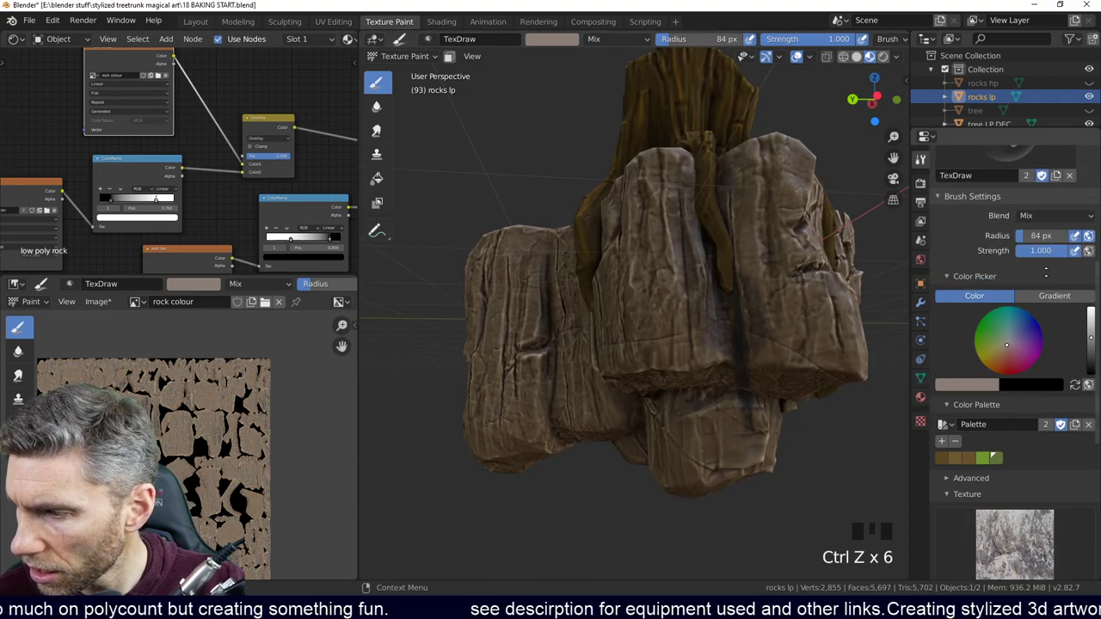
pyautogui.moveTo(1053, 288); pyautogui.dragTo(784, 397)
pyautogui.middleClick(783, 397)
pyautogui.press('ctrl+z')
pyautogui.press('ctrl+z')
pyautogui.press('ctrl+z')
pyautogui.press('ctrl+z')
# Step: Dab low-strength warm brown paint across the rock's faces one by one, orbiting between each
pyautogui.moveTo(1036, 284); pyautogui.dragTo(731, 313)
pyautogui.moveTo(727, 298); pyautogui.dragTo(762, 412)
pyautogui.middleClick(762, 412)
pyautogui.click(759, 407)
pyautogui.middleClick(741, 419)
pyautogui.moveTo(733, 409); pyautogui.dragTo(626, 346)
pyautogui.middleClick(625, 346)
pyautogui.click(563, 237)
pyautogui.middleClick(634, 419)
pyautogui.click(601, 370)
pyautogui.middleClick(716, 400)
pyautogui.moveTo(688, 380); pyautogui.dragTo(754, 395)
pyautogui.middleClick(753, 395)
pyautogui.click(693, 391)
pyautogui.middleClick(691, 397)
pyautogui.click(679, 398)
pyautogui.middleClick(668, 322)
pyautogui.click(690, 298)
pyautogui.middleClick(677, 347)
pyautogui.click(730, 335)
pyautogui.middleClick(732, 357)
pyautogui.moveTo(700, 395); pyautogui.dragTo(678, 285)
pyautogui.middleClick(677, 285)
pyautogui.moveTo(698, 347); pyautogui.dragTo(724, 375)
pyautogui.middleClick(724, 376)
pyautogui.click(757, 300)
pyautogui.middleClick(691, 333)
pyautogui.moveTo(674, 348); pyautogui.dragTo(733, 341)
pyautogui.moveTo(734, 340); pyautogui.dragTo(673, 265)
pyautogui.moveTo(672, 265); pyautogui.dragTo(731, 422)
pyautogui.middleClick(731, 422)
pyautogui.moveTo(727, 254); pyautogui.dragTo(708, 432)
pyautogui.middleClick(708, 431)
pyautogui.click(710, 430)
pyautogui.middleClick(670, 325)
pyautogui.click(652, 250)
pyautogui.middleClick(673, 401)
pyautogui.click(694, 366)
pyautogui.middleClick(690, 386)
pyautogui.click(636, 287)
pyautogui.middleClick(714, 396)
pyautogui.click(749, 311)
pyautogui.middleClick(773, 427)
pyautogui.click(704, 236)
pyautogui.middleClick(732, 388)
pyautogui.click(629, 283)
pyautogui.middleClick(678, 372)
pyautogui.click(558, 302)
pyautogui.middleClick(638, 417)
pyautogui.click(687, 289)
pyautogui.middleClick(700, 426)
pyautogui.click(596, 375)
pyautogui.middleClick(671, 428)
pyautogui.click(661, 376)
pyautogui.middleClick(715, 378)
pyautogui.click(709, 326)
pyautogui.middleClick(712, 395)
# Step: Work the tan paint over the lower rock faces beneath the stump with short strokes and dabs
pyautogui.moveTo(713, 361); pyautogui.dragTo(686, 410)
pyautogui.middleClick(686, 411)
pyautogui.click(689, 404)
pyautogui.middleClick(706, 428)
pyautogui.moveTo(698, 392); pyautogui.dragTo(668, 423)
pyautogui.middleClick(669, 423)
pyautogui.click(602, 446)
pyautogui.middleClick(710, 382)
pyautogui.click(663, 402)
pyautogui.middleClick(744, 389)
pyautogui.moveTo(671, 399); pyautogui.dragTo(624, 450)
pyautogui.middleClick(624, 450)
pyautogui.click(654, 326)
pyautogui.middleClick(680, 372)
pyautogui.moveTo(668, 347); pyautogui.dragTo(681, 371)
pyautogui.middleClick(681, 371)
pyautogui.click(633, 326)
pyautogui.middleClick(606, 324)
pyautogui.click(640, 297)
pyautogui.middleClick(670, 404)
pyautogui.click(654, 283)
pyautogui.middleClick(674, 341)
pyautogui.moveTo(741, 275); pyautogui.dragTo(728, 292)
pyautogui.middleClick(728, 291)
pyautogui.click(696, 283)
pyautogui.middleClick(722, 334)
pyautogui.click(692, 332)
pyautogui.middleClick(664, 276)
pyautogui.click(626, 269)
pyautogui.middleClick(695, 395)
pyautogui.click(677, 402)
pyautogui.middleClick(703, 417)
pyautogui.click(653, 273)
pyautogui.middleClick(713, 426)
pyautogui.moveTo(710, 383); pyautogui.dragTo(710, 299)
pyautogui.moveTo(710, 298); pyautogui.dragTo(662, 438)
pyautogui.moveTo(662, 438); pyautogui.dragTo(716, 481)
pyautogui.moveTo(715, 481); pyautogui.dragTo(1024, 288)
pyautogui.moveTo(1024, 288); pyautogui.dragTo(657, 465)
pyautogui.middleClick(657, 465)
pyautogui.moveTo(601, 355); pyautogui.dragTo(738, 417)
pyautogui.middleClick(737, 417)
pyautogui.click(701, 435)
pyautogui.middleClick(752, 417)
pyautogui.click(711, 344)
pyautogui.middleClick(710, 418)
pyautogui.click(720, 260)
pyautogui.middleClick(666, 417)
pyautogui.moveTo(663, 382); pyautogui.dragTo(630, 394)
pyautogui.middleClick(629, 394)
pyautogui.click(599, 369)
pyautogui.moveTo(688, 401); pyautogui.dragTo(713, 337)
pyautogui.moveTo(713, 337); pyautogui.dragTo(741, 422)
pyautogui.middleClick(741, 422)
pyautogui.moveTo(699, 358); pyautogui.dragTo(673, 425)
pyautogui.middleClick(672, 425)
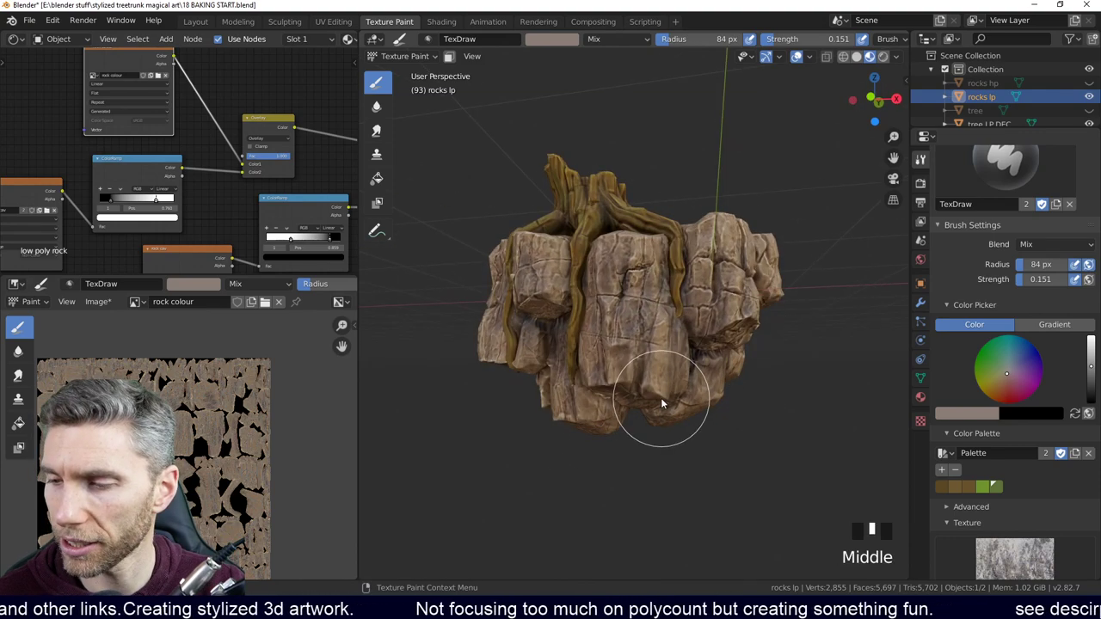
# Step: Add a final round of brown dabs and strokes to lighten the remaining rock faces
pyautogui.click(642, 427)
pyautogui.moveTo(713, 416); pyautogui.dragTo(730, 383)
pyautogui.click(730, 384)
pyautogui.middleClick(752, 394)
pyautogui.click(676, 325)
pyautogui.middleClick(655, 438)
pyautogui.click(639, 369)
pyautogui.middleClick(684, 431)
pyautogui.click(665, 445)
pyautogui.moveTo(698, 407); pyautogui.dragTo(685, 391)
pyautogui.click(684, 391)
pyautogui.middleClick(734, 382)
pyautogui.click(679, 327)
pyautogui.middleClick(704, 421)
pyautogui.click(700, 411)
pyautogui.middleClick(748, 368)
pyautogui.click(694, 276)
pyautogui.middleClick(707, 426)
pyautogui.click(697, 288)
pyautogui.middleClick(710, 417)
pyautogui.moveTo(671, 371); pyautogui.dragTo(674, 413)
pyautogui.middleClick(674, 413)
pyautogui.click(713, 302)
pyautogui.middleClick(708, 387)
pyautogui.click(691, 317)
pyautogui.moveTo(735, 412); pyautogui.dragTo(1005, 383)
pyautogui.click(1005, 383)
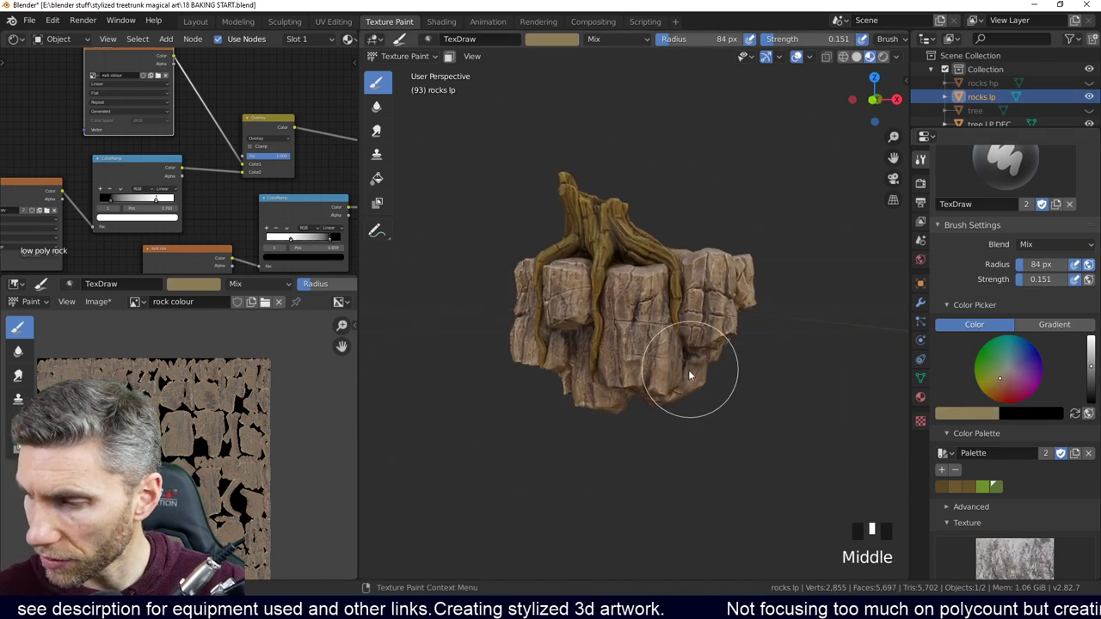
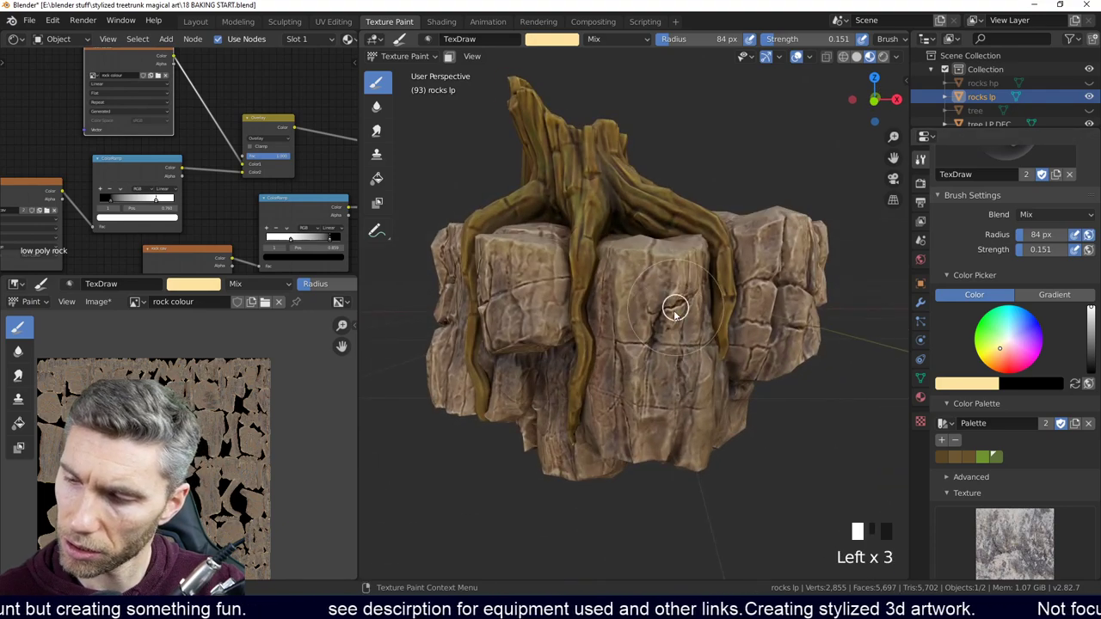
# Step: Dab pale cream highlights onto the rock's edges, orbiting from face to face between dabs
pyautogui.middleClick(657, 369)
pyautogui.click(617, 322)
pyautogui.middleClick(695, 391)
pyautogui.click(678, 310)
pyautogui.middleClick(716, 337)
pyautogui.click(668, 326)
pyautogui.middleClick(687, 336)
pyautogui.moveTo(739, 337); pyautogui.dragTo(751, 358)
pyautogui.moveTo(751, 358); pyautogui.dragTo(760, 319)
pyautogui.click(761, 319)
pyautogui.middleClick(758, 298)
pyautogui.click(756, 297)
pyautogui.middleClick(769, 300)
pyautogui.moveTo(682, 272); pyautogui.dragTo(654, 343)
pyautogui.middleClick(654, 343)
pyautogui.click(612, 346)
pyautogui.middleClick(627, 347)
pyautogui.click(640, 388)
pyautogui.middleClick(649, 383)
pyautogui.click(678, 391)
pyautogui.middleClick(657, 360)
pyautogui.click(707, 366)
pyautogui.middleClick(650, 347)
pyautogui.click(656, 325)
# Step: Stroke pale cream highlights along the larger block faces of the rock
pyautogui.middleClick(686, 353)
pyautogui.moveTo(698, 355); pyautogui.dragTo(695, 338)
pyautogui.moveTo(695, 338); pyautogui.dragTo(646, 336)
pyautogui.moveTo(647, 336); pyautogui.dragTo(626, 340)
pyautogui.middleClick(627, 340)
pyautogui.click(582, 290)
pyautogui.middleClick(628, 279)
pyautogui.click(645, 309)
pyautogui.middleClick(660, 290)
pyautogui.moveTo(629, 317); pyautogui.dragTo(681, 362)
pyautogui.middleClick(680, 362)
pyautogui.moveTo(643, 318); pyautogui.dragTo(609, 317)
pyautogui.middleClick(608, 317)
pyautogui.moveTo(577, 322); pyautogui.dragTo(686, 329)
pyautogui.middleClick(686, 328)
pyautogui.click(705, 329)
pyautogui.middleClick(600, 347)
pyautogui.moveTo(704, 310); pyautogui.dragTo(667, 344)
pyautogui.middleClick(667, 343)
pyautogui.moveTo(660, 397); pyautogui.dragTo(731, 420)
pyautogui.middleClick(731, 419)
# Step: Continue the pale highlights onto the back and side faces of the rock
pyautogui.click(567, 232)
pyautogui.middleClick(611, 256)
pyautogui.click(598, 294)
pyautogui.middleClick(750, 361)
pyautogui.click(754, 429)
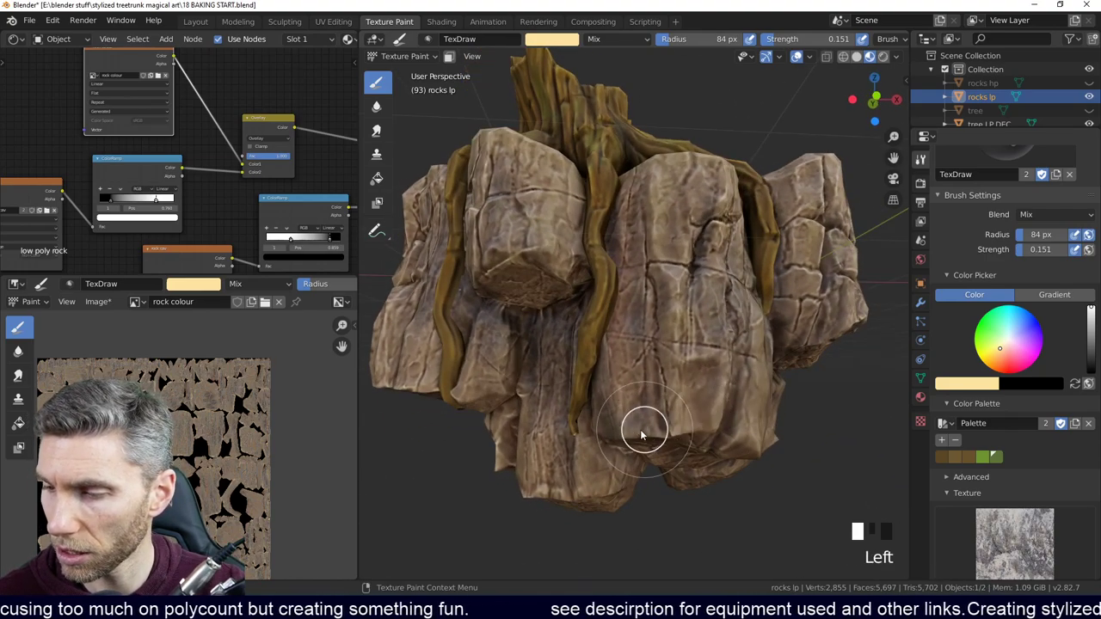
pyautogui.moveTo(758, 366); pyautogui.dragTo(732, 482)
pyautogui.moveTo(733, 483); pyautogui.dragTo(719, 261)
pyautogui.middleClick(719, 261)
pyautogui.click(727, 246)
pyautogui.middleClick(759, 329)
pyautogui.click(776, 318)
pyautogui.middleClick(750, 339)
pyautogui.click(736, 301)
pyautogui.middleClick(754, 364)
pyautogui.click(718, 231)
pyautogui.middleClick(751, 376)
pyautogui.moveTo(542, 258); pyautogui.dragTo(604, 378)
pyautogui.middleClick(603, 378)
pyautogui.click(687, 329)
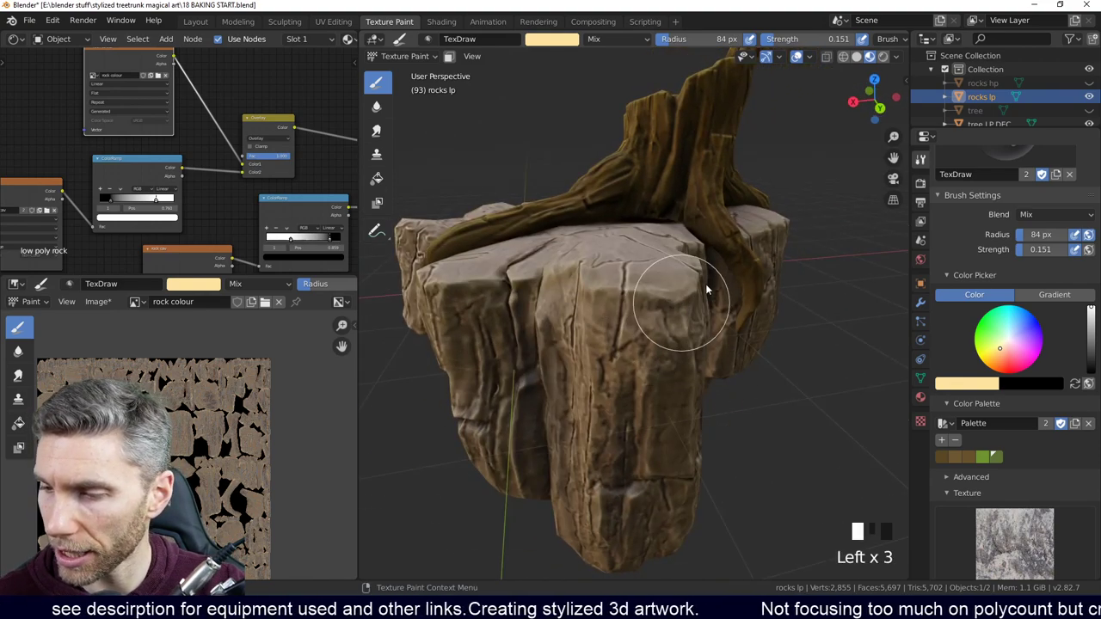
# Step: Zoom out and orbit to review the highlighted rock and stump as a whole
pyautogui.moveTo(721, 340); pyautogui.dragTo(817, 378)
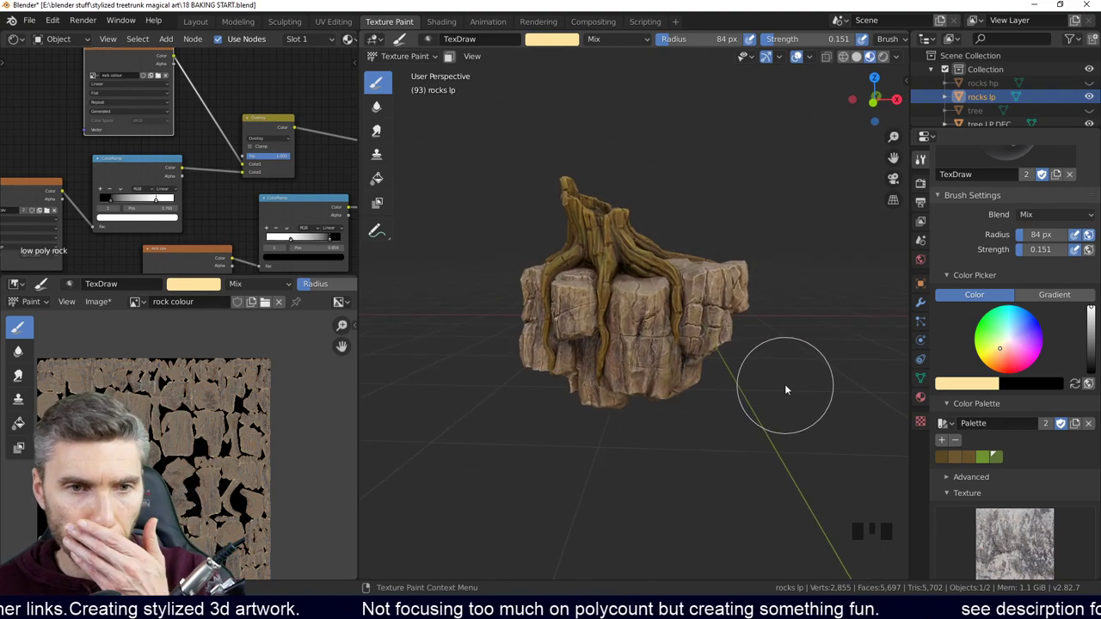
pyautogui.moveTo(695, 425); pyautogui.dragTo(1017, 336)
pyautogui.moveTo(1017, 337); pyautogui.dragTo(828, 441)
pyautogui.middleClick(827, 441)
# Step: Undo the test strokes, lower brush Strength to about 0.097 and pick a dark purple colour
pyautogui.moveTo(658, 409); pyautogui.dragTo(734, 477)
pyautogui.moveTo(733, 478); pyautogui.dragTo(665, 469)
pyautogui.press('ctrl+z')
pyautogui.press('ctrl+z')
pyautogui.moveTo(1019, 258); pyautogui.dragTo(681, 448)
pyautogui.middleClick(680, 448)
pyautogui.click(653, 485)
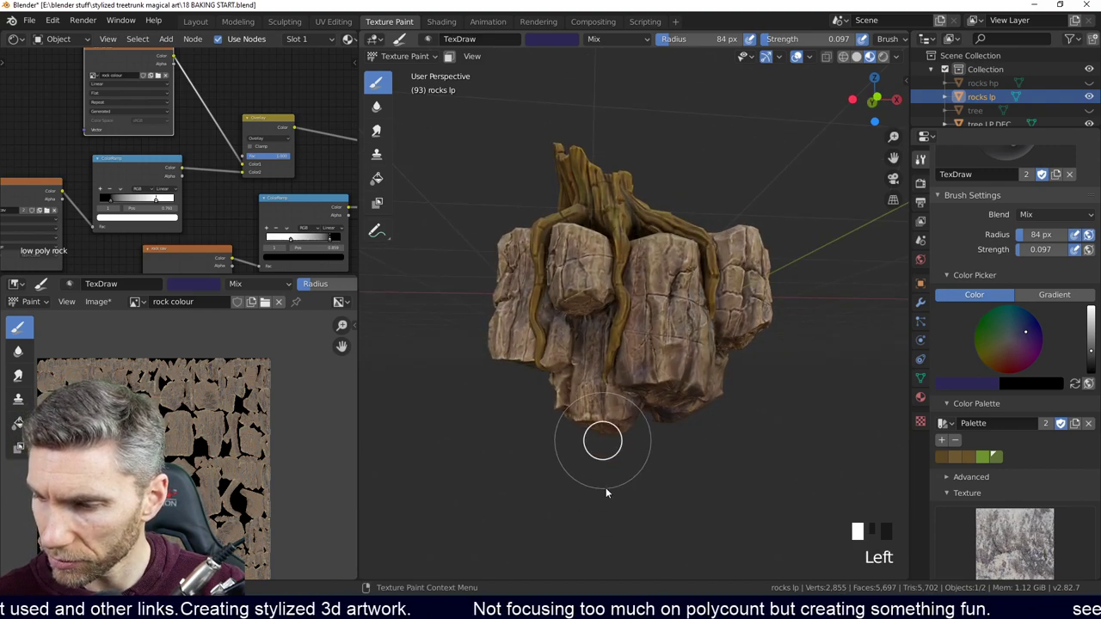
# Step: Dab and stroke faint dark purple shadow into the crevices on every face of the rock
pyautogui.middleClick(669, 462)
pyautogui.moveTo(648, 462); pyautogui.dragTo(651, 471)
pyautogui.middleClick(651, 471)
pyautogui.click(621, 403)
pyautogui.middleClick(689, 432)
pyautogui.click(650, 362)
pyautogui.middleClick(671, 424)
pyautogui.click(656, 392)
pyautogui.middleClick(698, 423)
pyautogui.click(684, 393)
pyautogui.middleClick(727, 418)
pyautogui.moveTo(678, 427); pyautogui.dragTo(611, 447)
pyautogui.middleClick(610, 446)
pyautogui.click(604, 424)
pyautogui.middleClick(653, 454)
pyautogui.click(649, 475)
pyautogui.middleClick(672, 442)
pyautogui.moveTo(649, 439); pyautogui.dragTo(706, 458)
pyautogui.middleClick(706, 458)
pyautogui.click(697, 397)
pyautogui.middleClick(694, 393)
pyautogui.click(666, 405)
pyautogui.moveTo(665, 381); pyautogui.dragTo(611, 437)
pyautogui.moveTo(611, 438); pyautogui.dragTo(653, 382)
pyautogui.middleClick(653, 382)
pyautogui.moveTo(638, 490); pyautogui.dragTo(670, 271)
pyautogui.middleClick(670, 270)
pyautogui.moveTo(601, 405); pyautogui.dragTo(621, 283)
pyautogui.moveTo(621, 283); pyautogui.dragTo(585, 278)
pyautogui.click(585, 277)
pyautogui.middleClick(614, 369)
pyautogui.moveTo(607, 359); pyautogui.dragTo(688, 365)
pyautogui.moveTo(688, 365); pyautogui.dragTo(586, 255)
pyautogui.click(586, 254)
pyautogui.middleClick(602, 329)
pyautogui.click(611, 305)
pyautogui.moveTo(653, 299); pyautogui.dragTo(655, 384)
pyautogui.moveTo(654, 383); pyautogui.dragTo(729, 375)
pyautogui.middleClick(730, 375)
pyautogui.click(687, 341)
pyautogui.moveTo(734, 395); pyautogui.dragTo(709, 365)
pyautogui.moveTo(709, 366); pyautogui.dragTo(713, 404)
pyautogui.moveTo(713, 404); pyautogui.dragTo(725, 269)
pyautogui.click(724, 269)
pyautogui.middleClick(702, 442)
pyautogui.click(697, 382)
pyautogui.moveTo(701, 394); pyautogui.dragTo(614, 319)
pyautogui.click(613, 318)
pyautogui.middleClick(650, 388)
pyautogui.click(671, 353)
pyautogui.middleClick(659, 401)
pyautogui.click(662, 408)
pyautogui.middleClick(667, 377)
pyautogui.moveTo(669, 375); pyautogui.dragTo(670, 387)
pyautogui.middleClick(670, 387)
pyautogui.click(647, 361)
pyautogui.middleClick(661, 377)
pyautogui.moveTo(650, 347); pyautogui.dragTo(692, 362)
pyautogui.middleClick(691, 361)
pyautogui.click(640, 333)
pyautogui.middleClick(658, 383)
pyautogui.click(581, 402)
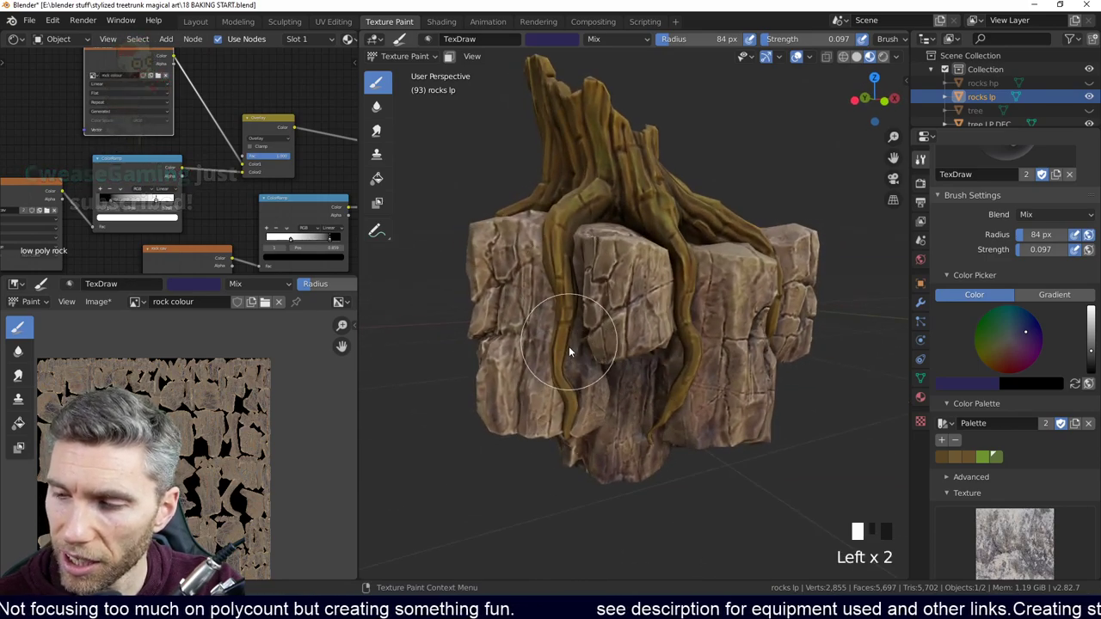
# Step: Paint dark purple shading beneath the stump's roots and into the cracks around the rock's base
pyautogui.middleClick(584, 386)
pyautogui.moveTo(602, 320); pyautogui.dragTo(629, 370)
pyautogui.middleClick(630, 370)
pyautogui.moveTo(602, 343); pyautogui.dragTo(702, 353)
pyautogui.middleClick(702, 353)
pyautogui.click(580, 318)
pyautogui.moveTo(709, 327); pyautogui.dragTo(642, 288)
pyautogui.moveTo(642, 288); pyautogui.dragTo(694, 335)
pyautogui.moveTo(694, 336); pyautogui.dragTo(649, 295)
pyautogui.moveTo(649, 295); pyautogui.dragTo(679, 356)
pyautogui.middleClick(679, 356)
pyautogui.moveTo(654, 388); pyautogui.dragTo(655, 389)
pyautogui.moveTo(655, 390); pyautogui.dragTo(595, 349)
pyautogui.click(596, 350)
pyautogui.moveTo(679, 360); pyautogui.dragTo(621, 386)
pyautogui.click(621, 386)
pyautogui.middleClick(683, 429)
pyautogui.moveTo(615, 359); pyautogui.dragTo(654, 363)
pyautogui.moveTo(655, 363); pyautogui.dragTo(737, 353)
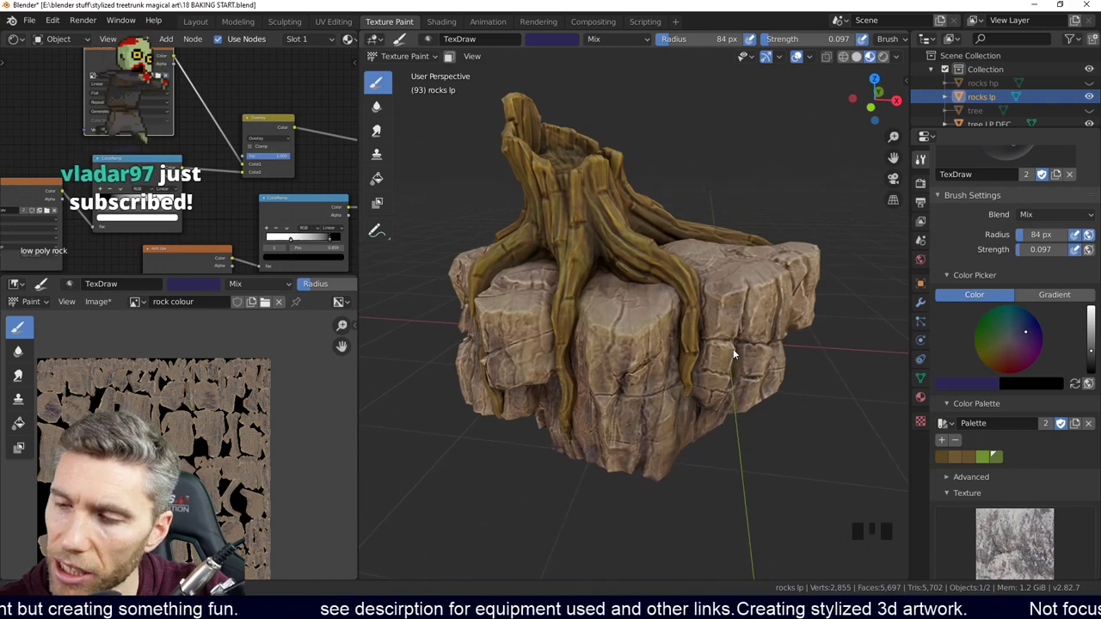
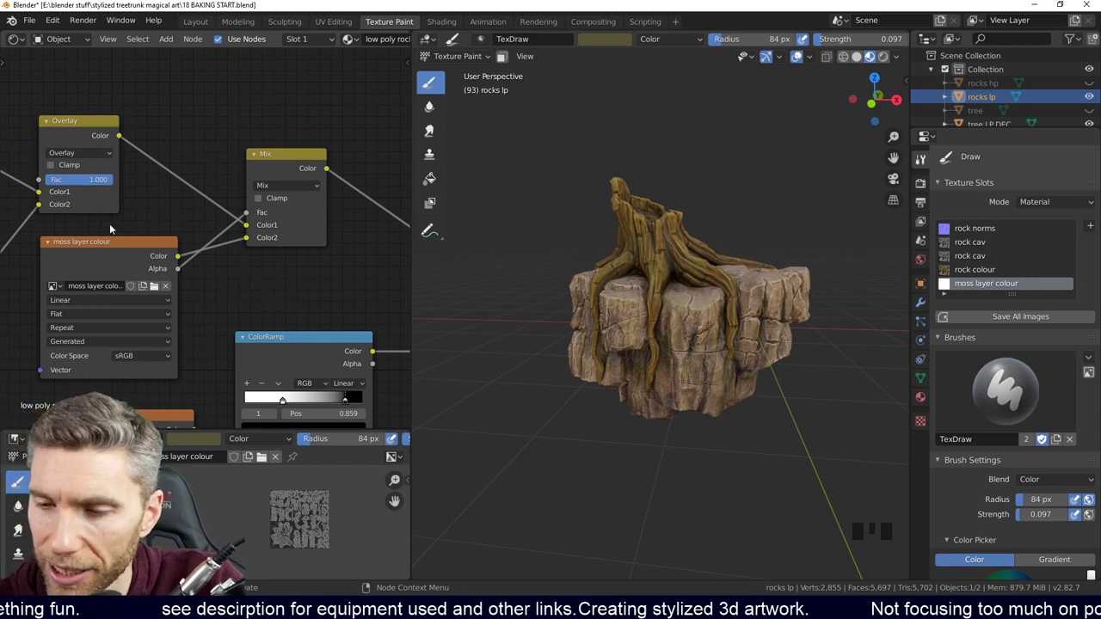
# Step: Set the texture-paint brush colour to a dark moss green in the Color Picker
pyautogui.moveTo(119, 246); pyautogui.dragTo(137, 255)
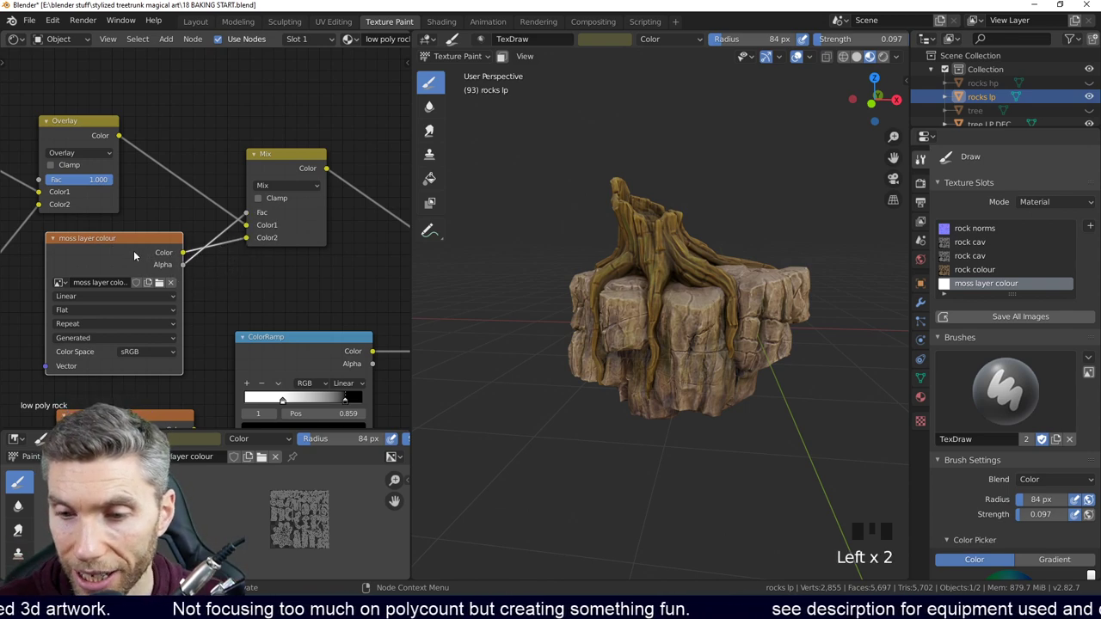
pyautogui.click(95, 246)
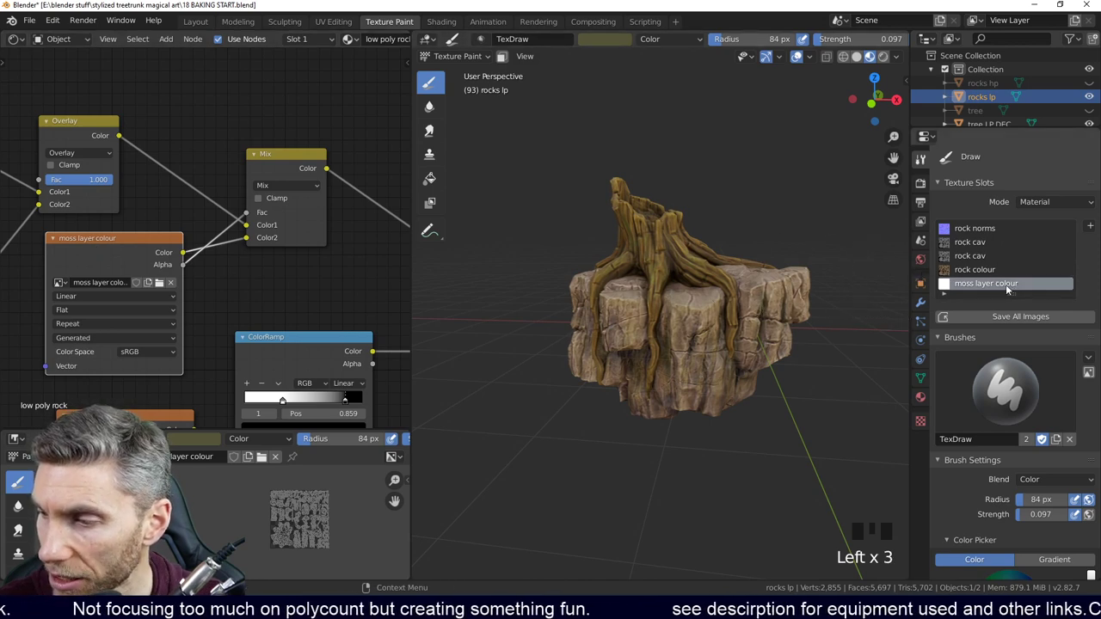
pyautogui.moveTo(1009, 289); pyautogui.dragTo(950, 509)
pyautogui.press('s')
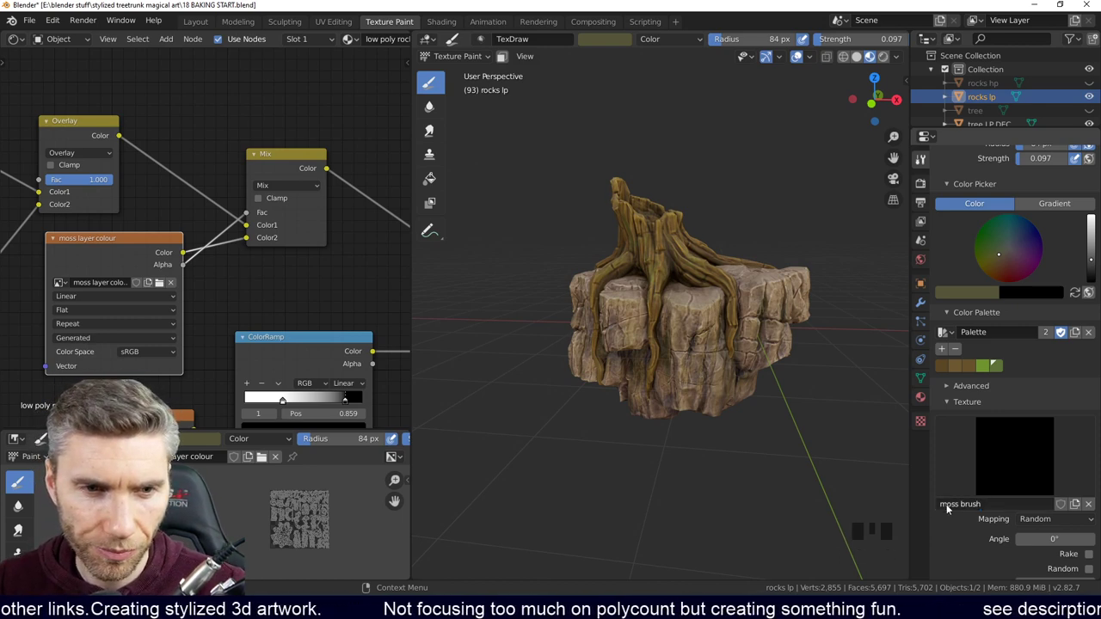
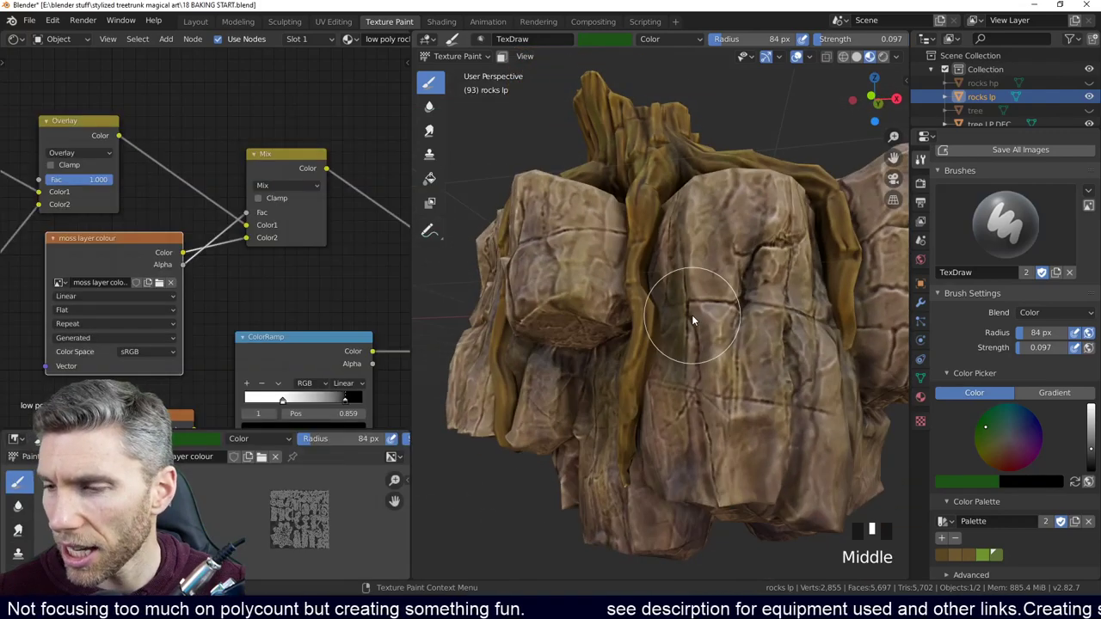
# Step: Set the brush Strength to 1.000 and its blend mode to Mix
pyautogui.scroll(-3)
pyautogui.moveTo(698, 356); pyautogui.dragTo(732, 478)
pyautogui.click(732, 478)
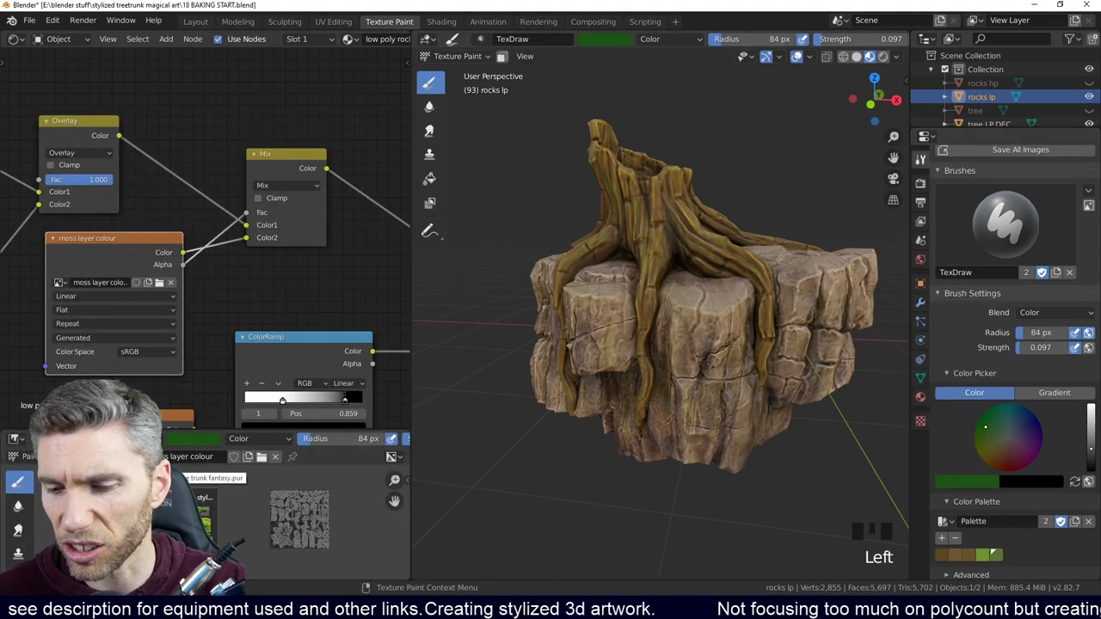
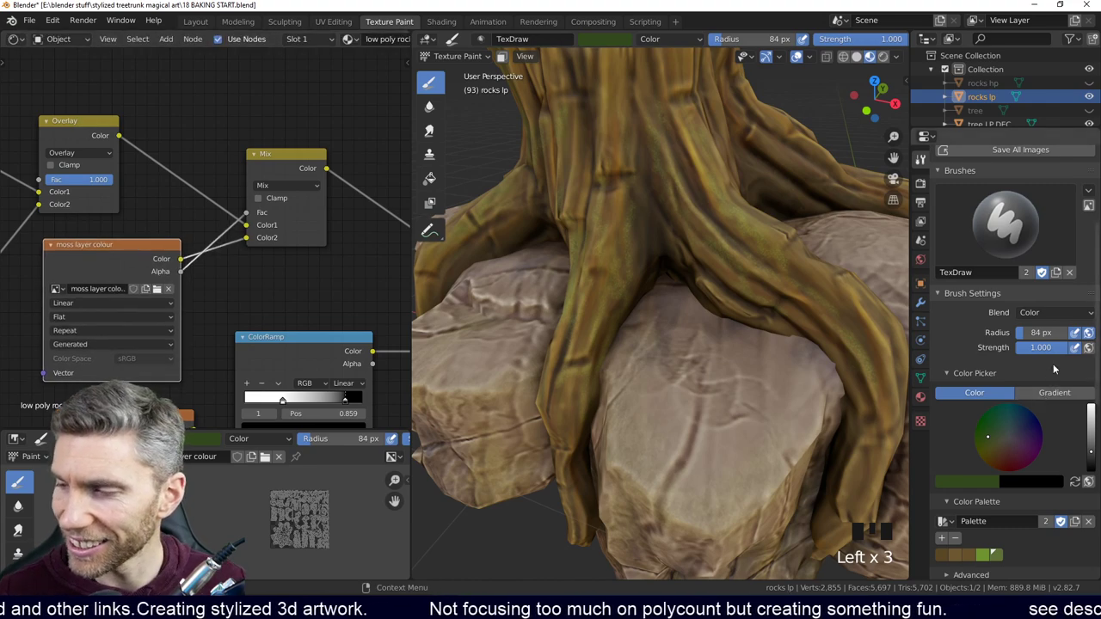
pyautogui.moveTo(978, 331); pyautogui.dragTo(801, 461)
pyautogui.middleClick(801, 461)
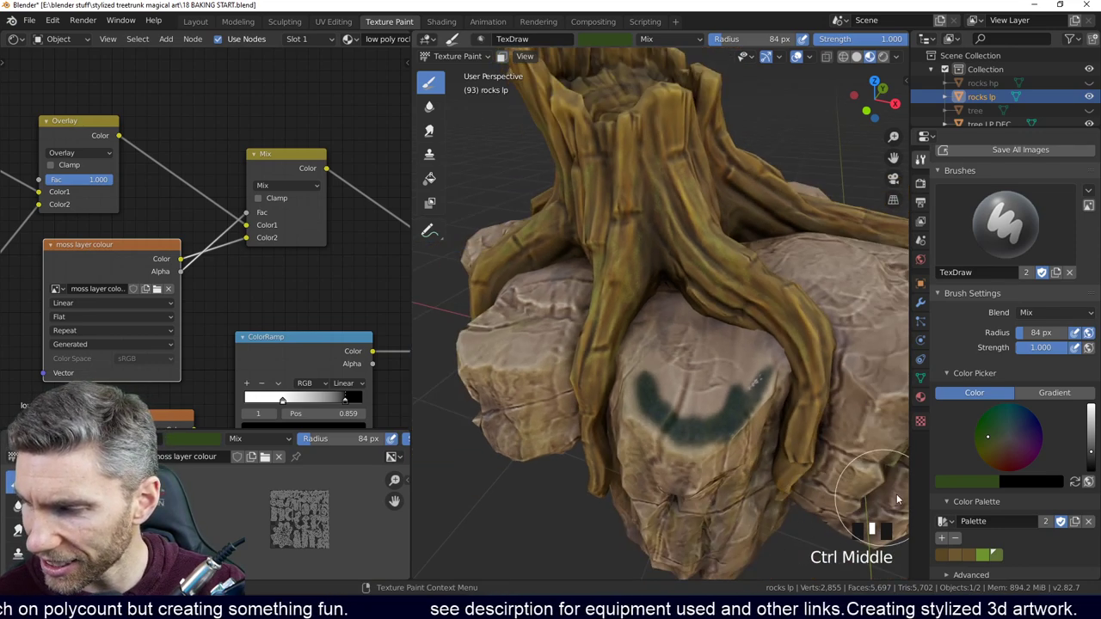
pyautogui.press('ctrl+z')
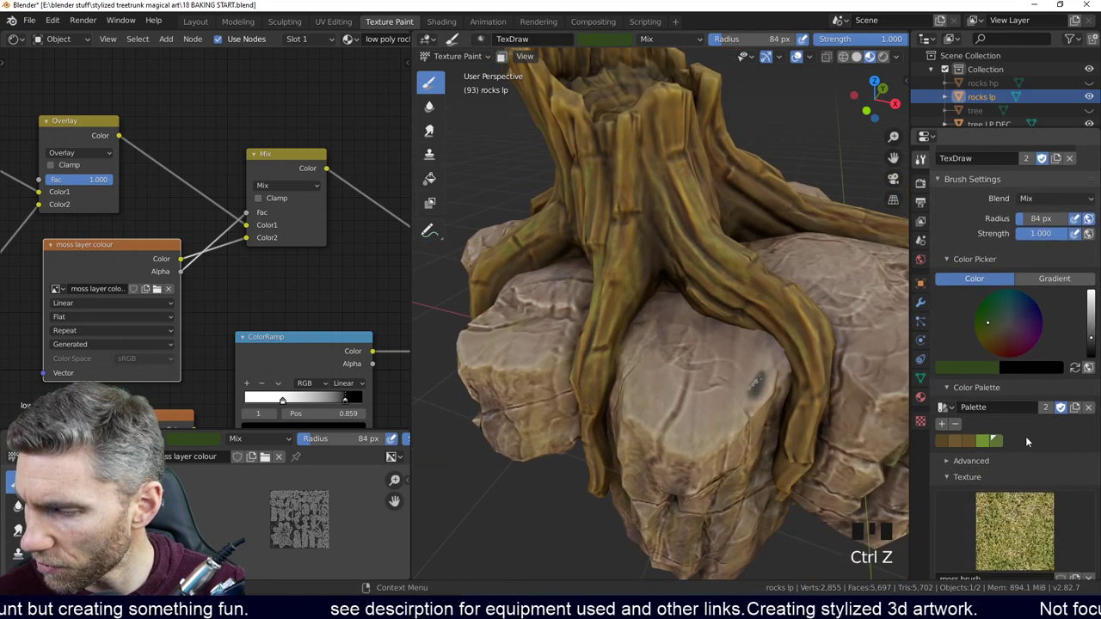
pyautogui.middleClick(1059, 353)
pyautogui.moveTo(1092, 285); pyautogui.dragTo(810, 437)
pyautogui.press('ctrl+z')
pyautogui.press('ctrl+z')
pyautogui.moveTo(993, 268); pyautogui.dragTo(807, 479)
pyautogui.moveTo(808, 479); pyautogui.dragTo(1014, 271)
pyautogui.moveTo(1014, 271); pyautogui.dragTo(757, 489)
pyautogui.moveTo(757, 489); pyautogui.dragTo(748, 420)
pyautogui.moveTo(747, 420); pyautogui.dragTo(780, 439)
pyautogui.press('ctrl+z')
pyautogui.press('ctrl+z')
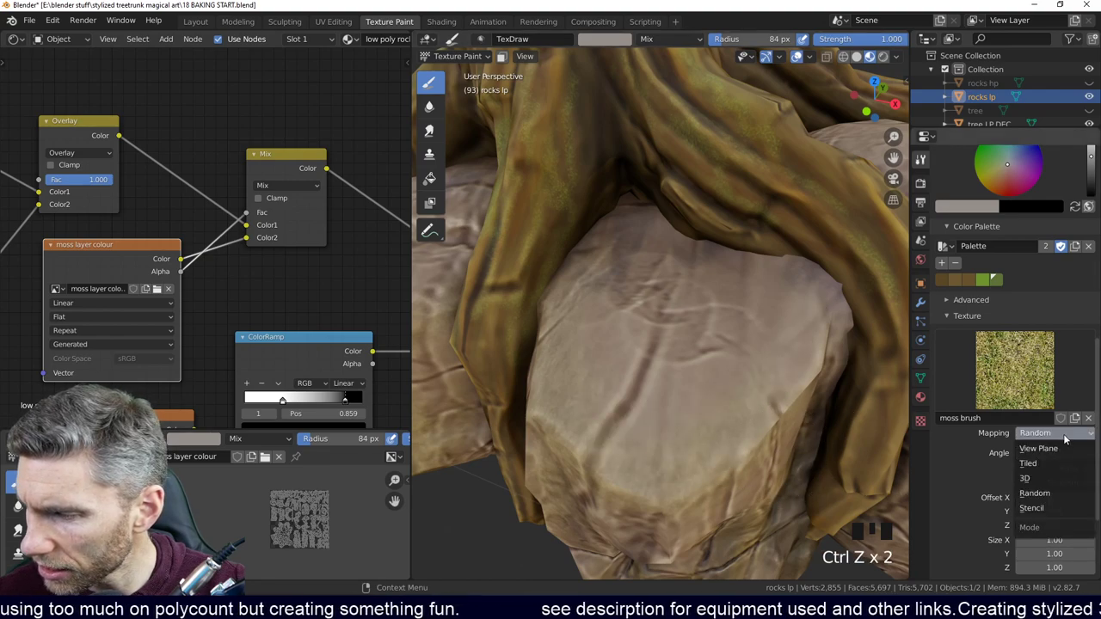
pyautogui.moveTo(1053, 466); pyautogui.dragTo(785, 450)
pyautogui.moveTo(784, 450); pyautogui.dragTo(738, 401)
pyautogui.press('ctrl+z')
pyautogui.press('ctrl+z')
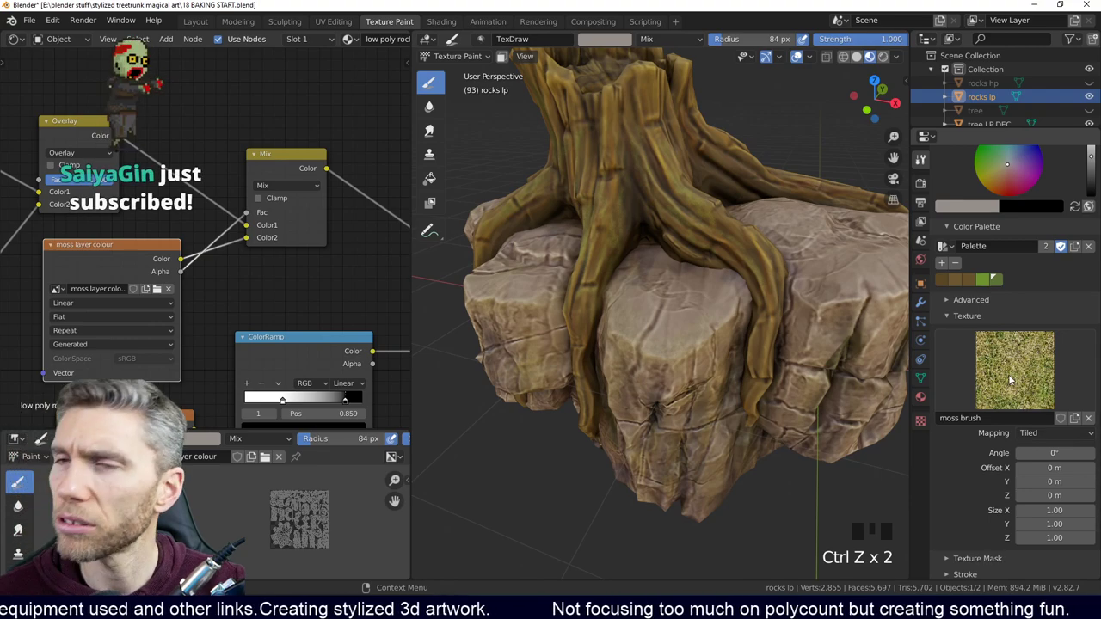
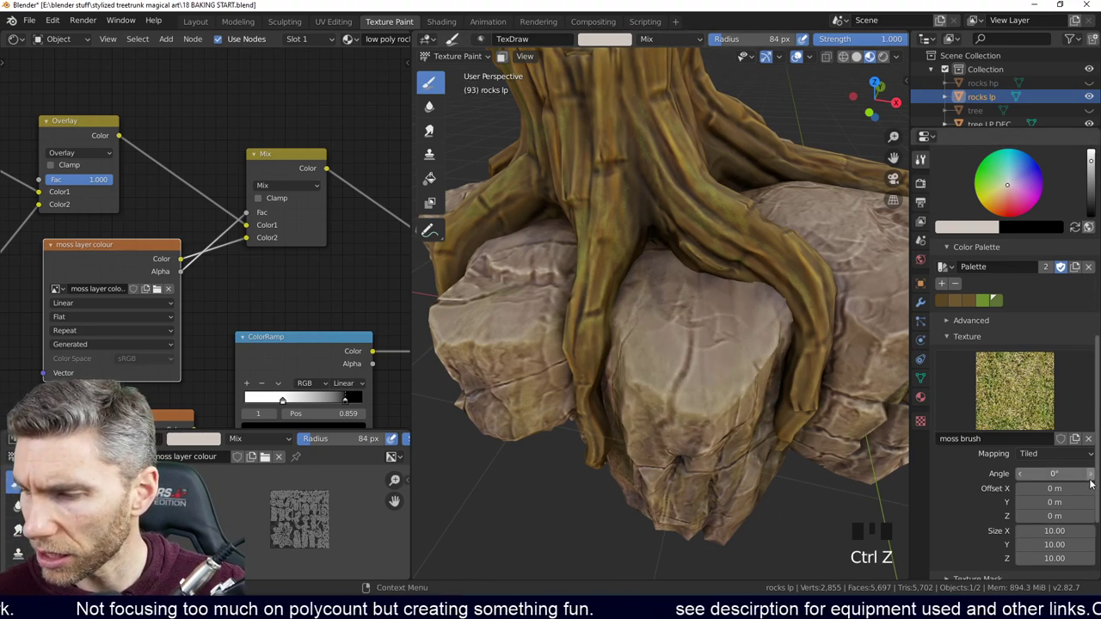
pyautogui.moveTo(1045, 455); pyautogui.dragTo(756, 356)
pyautogui.moveTo(739, 385); pyautogui.dragTo(808, 319)
pyautogui.click(808, 320)
pyautogui.press('ctrl+z')
pyautogui.press('ctrl+z')
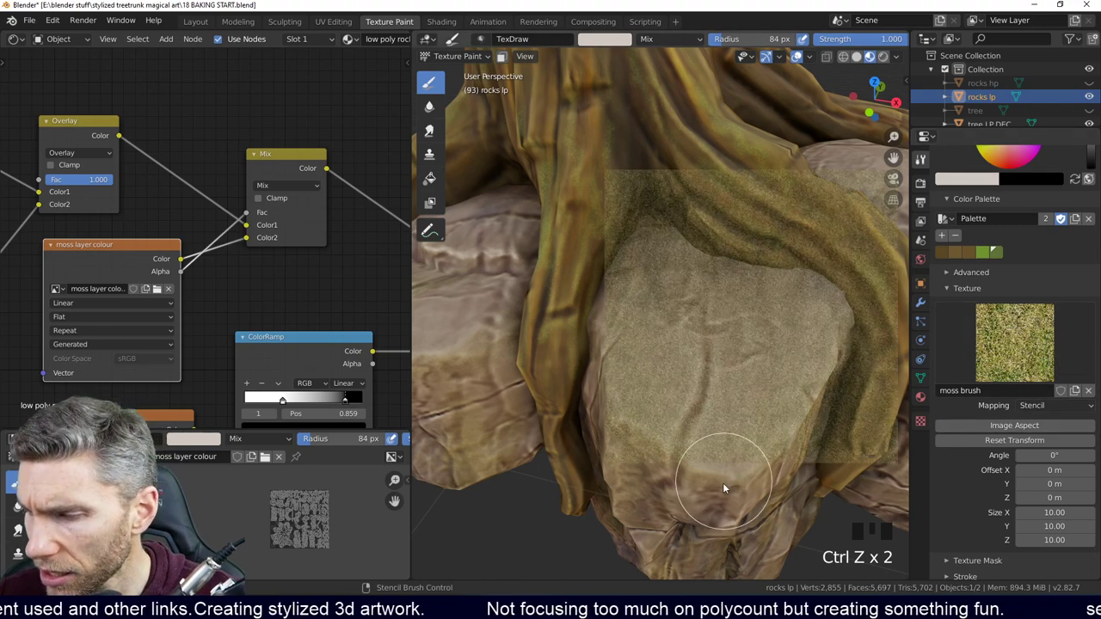
pyautogui.press('ctrl+z')
pyautogui.moveTo(1092, 372); pyautogui.dragTo(651, 242)
pyautogui.moveTo(651, 242); pyautogui.dragTo(1027, 437)
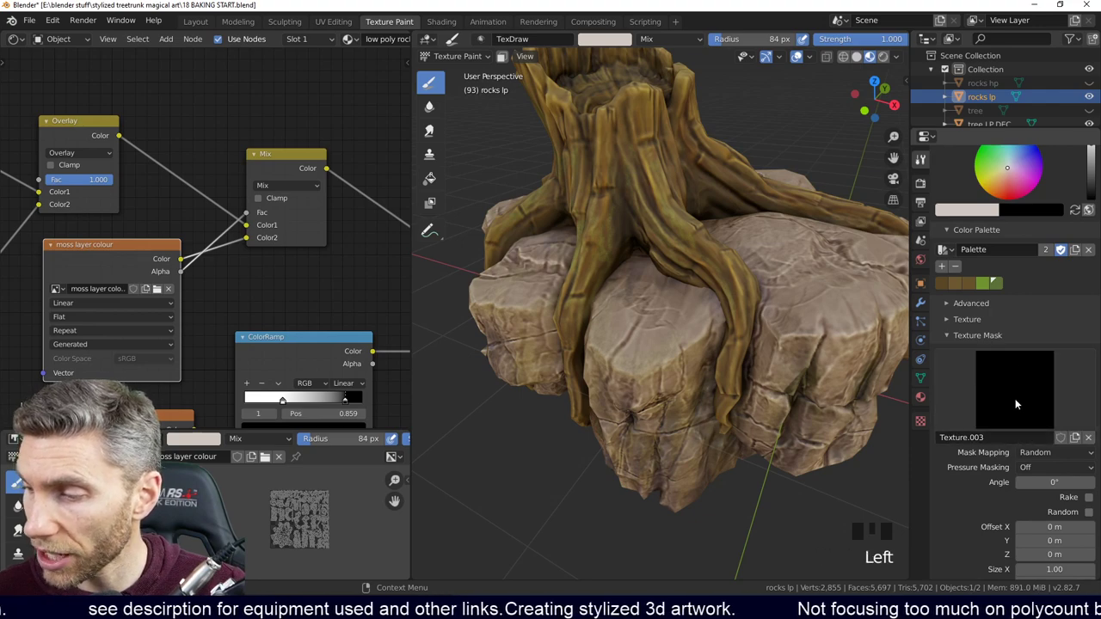
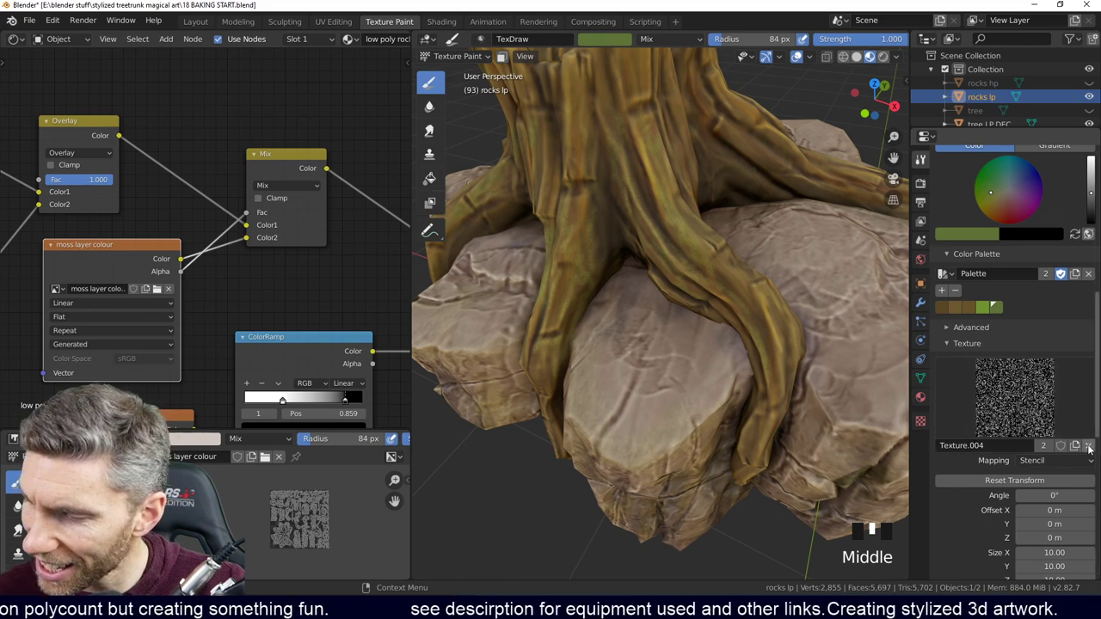
# Step: Undo stray strokes, pick the green colour and resize the TexDraw brush over the rock top
pyautogui.moveTo(1094, 449); pyautogui.dragTo(756, 419)
pyautogui.moveTo(756, 419); pyautogui.dragTo(806, 328)
pyautogui.moveTo(806, 327); pyautogui.dragTo(747, 374)
pyautogui.moveTo(746, 374); pyautogui.dragTo(1015, 189)
pyautogui.press('ctrl+z')
pyautogui.press('ctrl+z')
pyautogui.click(1093, 209)
pyautogui.moveTo(724, 328); pyautogui.dragTo(761, 270)
pyautogui.press('f')
pyautogui.middleClick(797, 266)
# Step: Paint a green moss patch across the top face of the right rock beneath the stump
pyautogui.moveTo(784, 270); pyautogui.dragTo(664, 354)
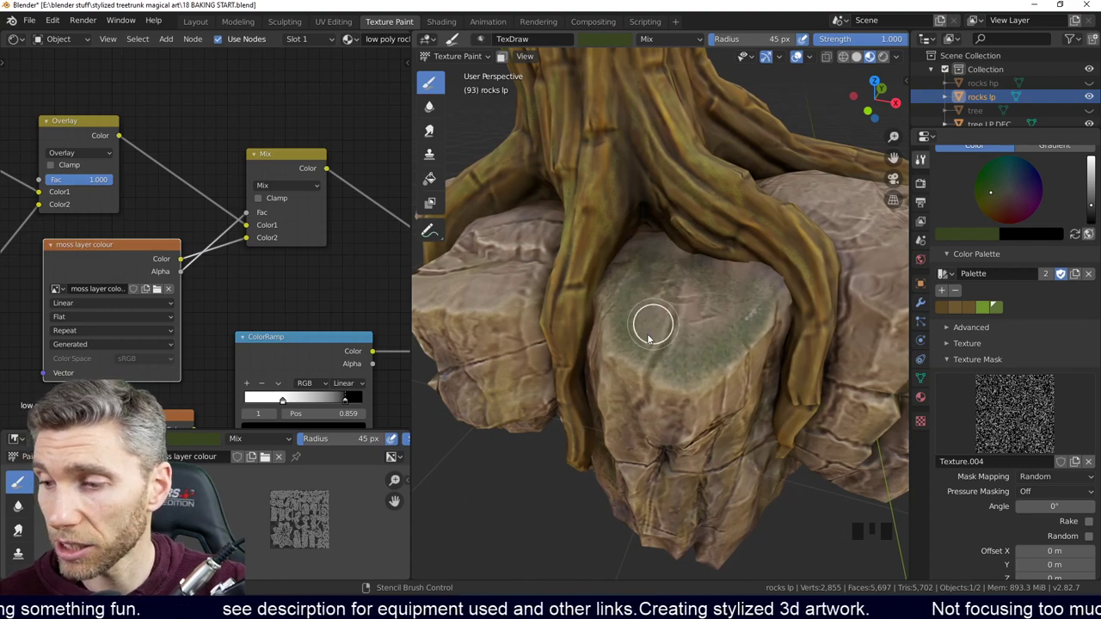
pyautogui.moveTo(764, 291); pyautogui.dragTo(764, 390)
pyautogui.middleClick(764, 390)
pyautogui.moveTo(756, 395); pyautogui.dragTo(649, 374)
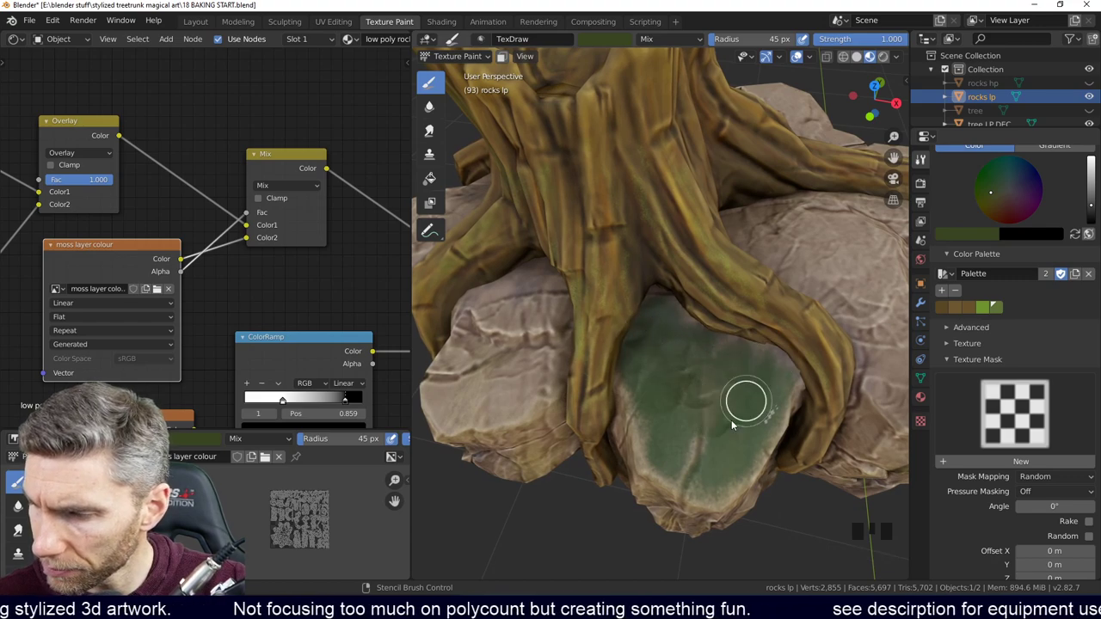
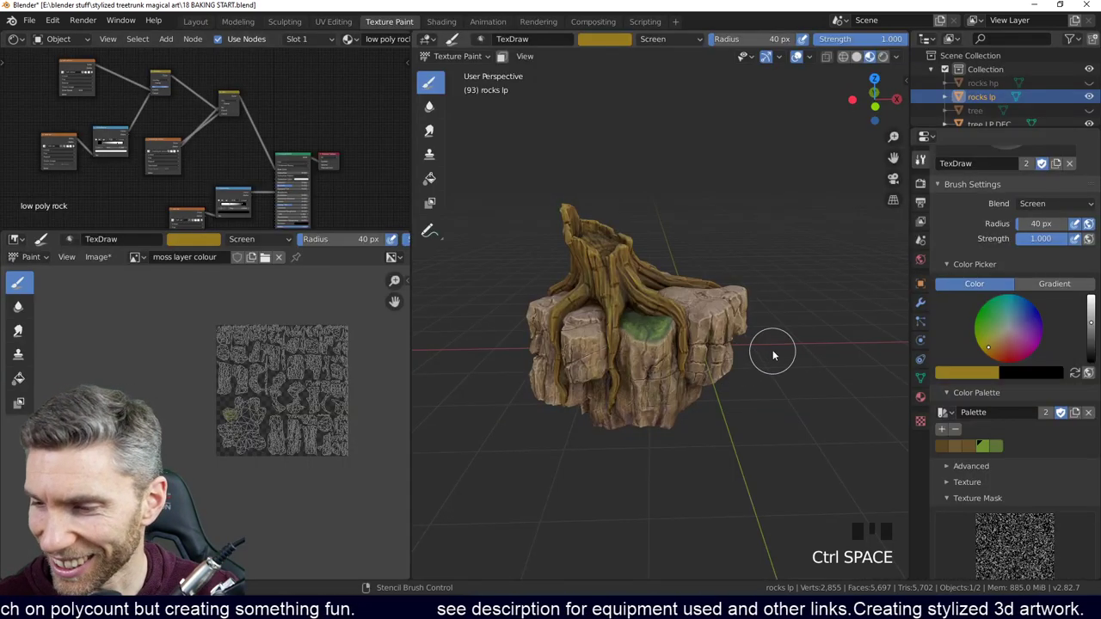
# Step: Switch the brush blend to Multiply and lay darker strokes over the moss patch
pyautogui.moveTo(753, 349); pyautogui.dragTo(791, 501)
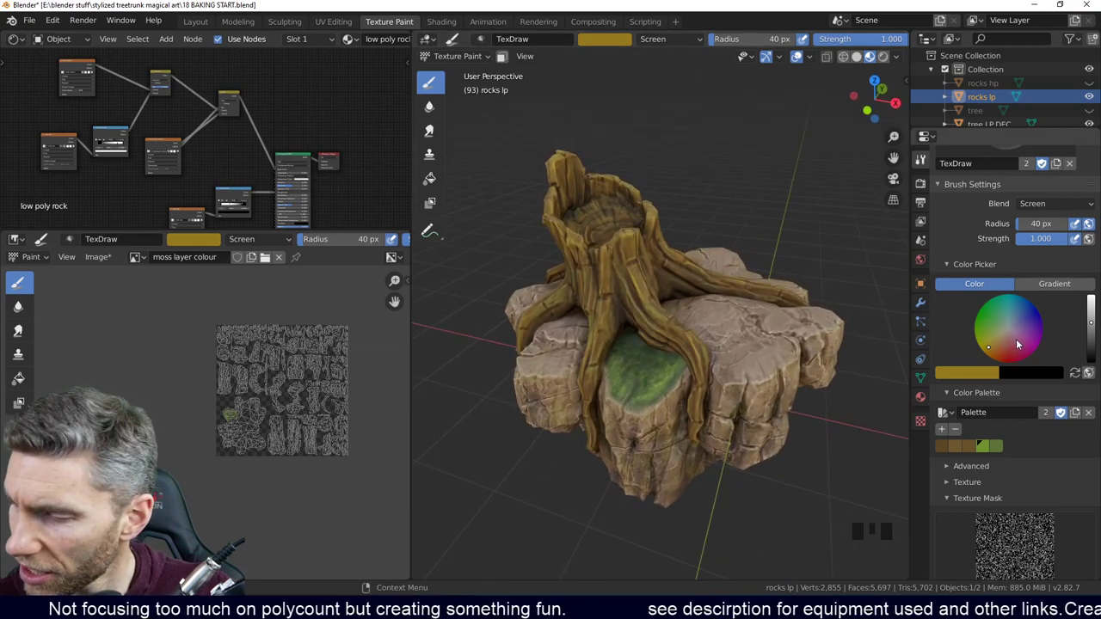
pyautogui.moveTo(1012, 340); pyautogui.dragTo(632, 357)
pyautogui.moveTo(632, 357); pyautogui.dragTo(955, 260)
pyautogui.moveTo(955, 260); pyautogui.dragTo(668, 409)
pyautogui.moveTo(667, 409); pyautogui.dragTo(730, 397)
# Step: Lower the brush radius to 37 px and mottle the moss patch with darker dabs
pyautogui.press('f')
pyautogui.moveTo(740, 373); pyautogui.dragTo(728, 404)
pyautogui.press('f')
pyautogui.moveTo(741, 370); pyautogui.dragTo(660, 470)
pyautogui.moveTo(664, 464); pyautogui.dragTo(671, 469)
pyautogui.middleClick(671, 469)
pyautogui.moveTo(638, 463); pyautogui.dragTo(730, 441)
pyautogui.moveTo(730, 441); pyautogui.dragTo(742, 470)
pyautogui.moveTo(741, 470); pyautogui.dragTo(827, 408)
pyautogui.middleClick(826, 409)
pyautogui.moveTo(719, 443); pyautogui.dragTo(738, 376)
pyautogui.press('f')
pyautogui.moveTo(743, 375); pyautogui.dragTo(779, 407)
pyautogui.moveTo(779, 406); pyautogui.dragTo(654, 340)
pyautogui.moveTo(654, 340); pyautogui.dragTo(653, 424)
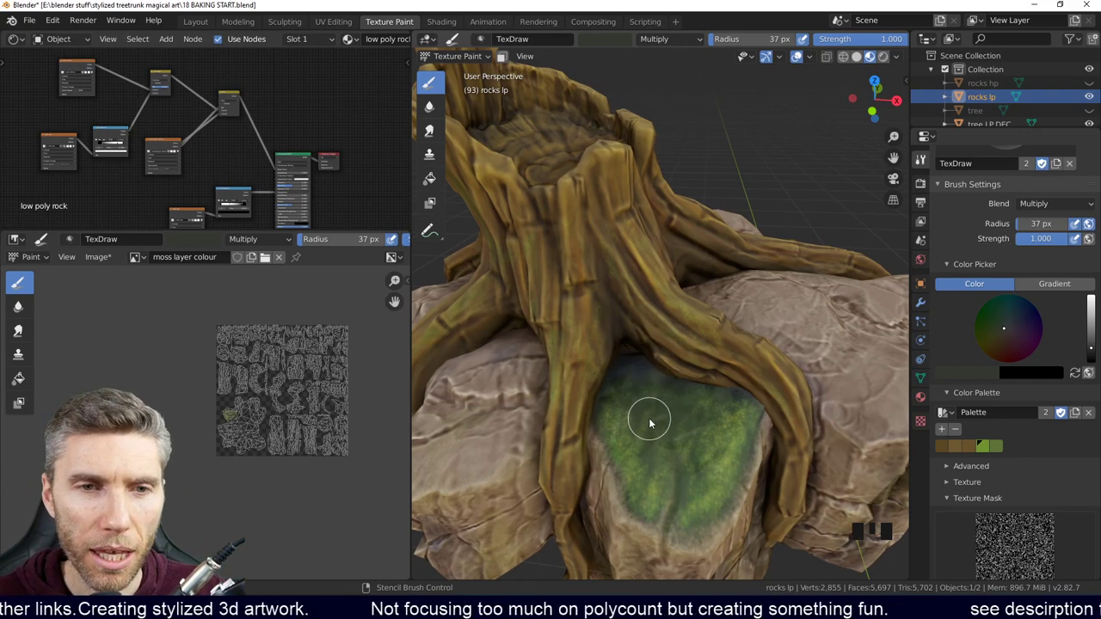
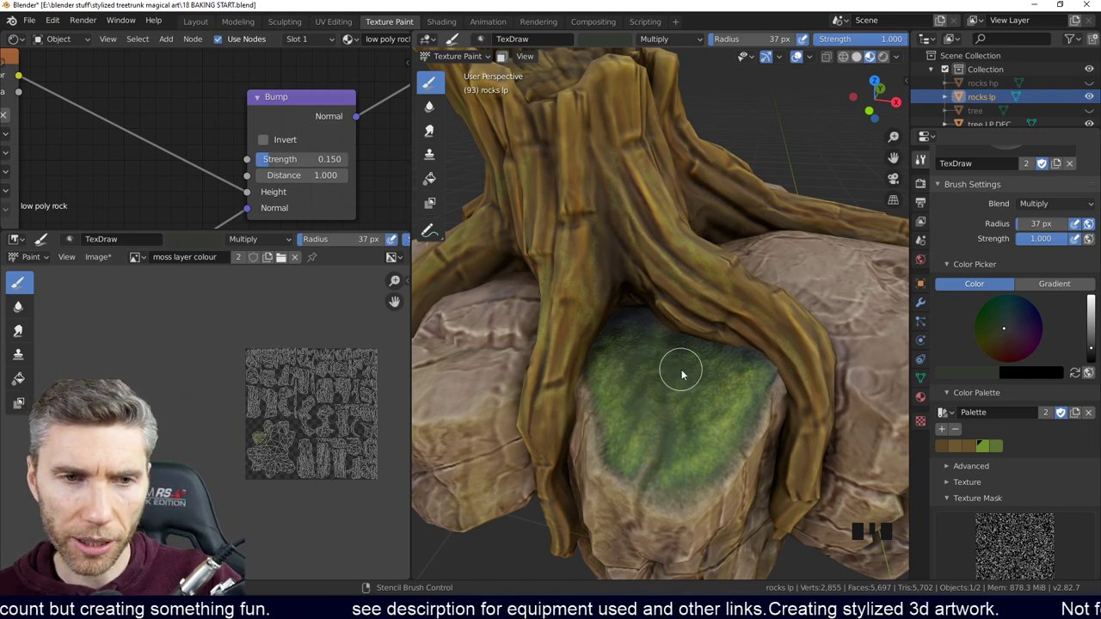
pyautogui.moveTo(707, 380); pyautogui.dragTo(813, 424)
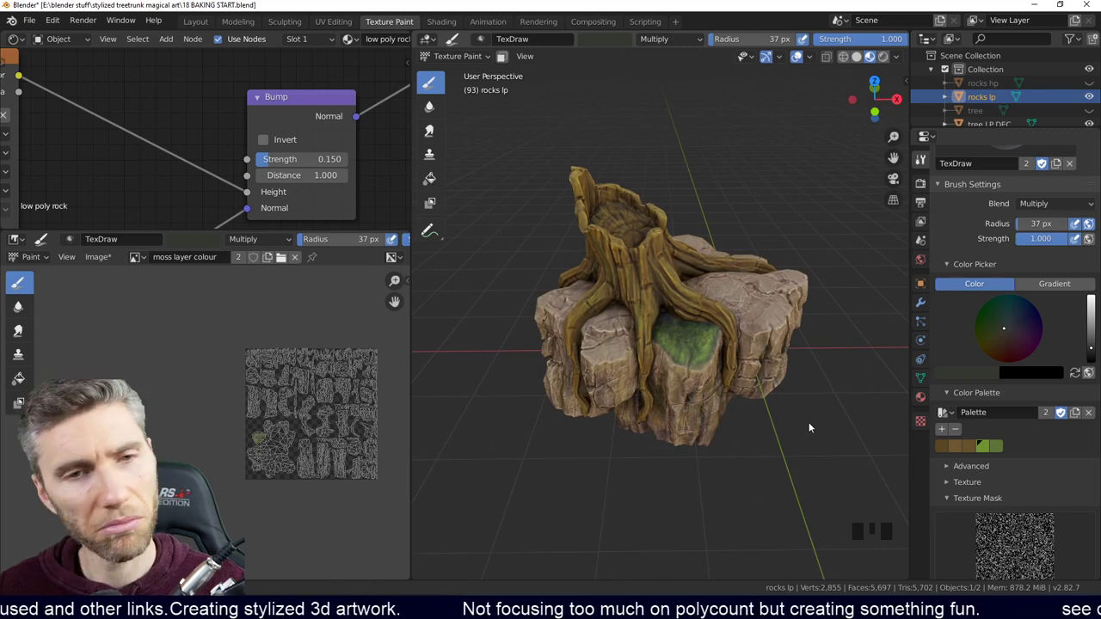